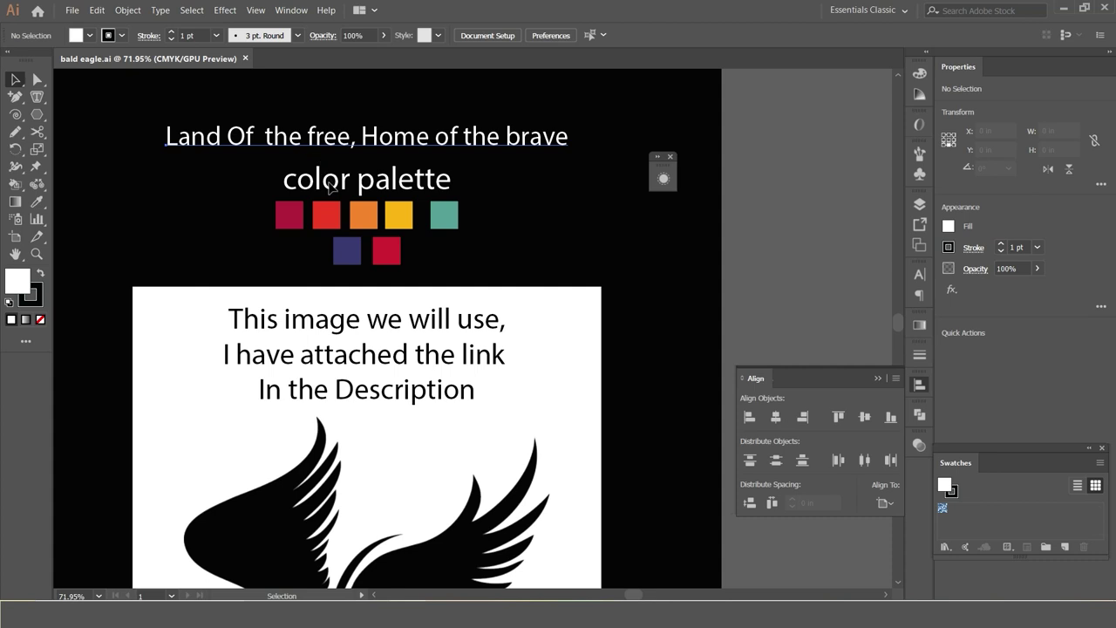
Step: Select the colour palette swatches beside the placed eagle image
double_click(332, 185)
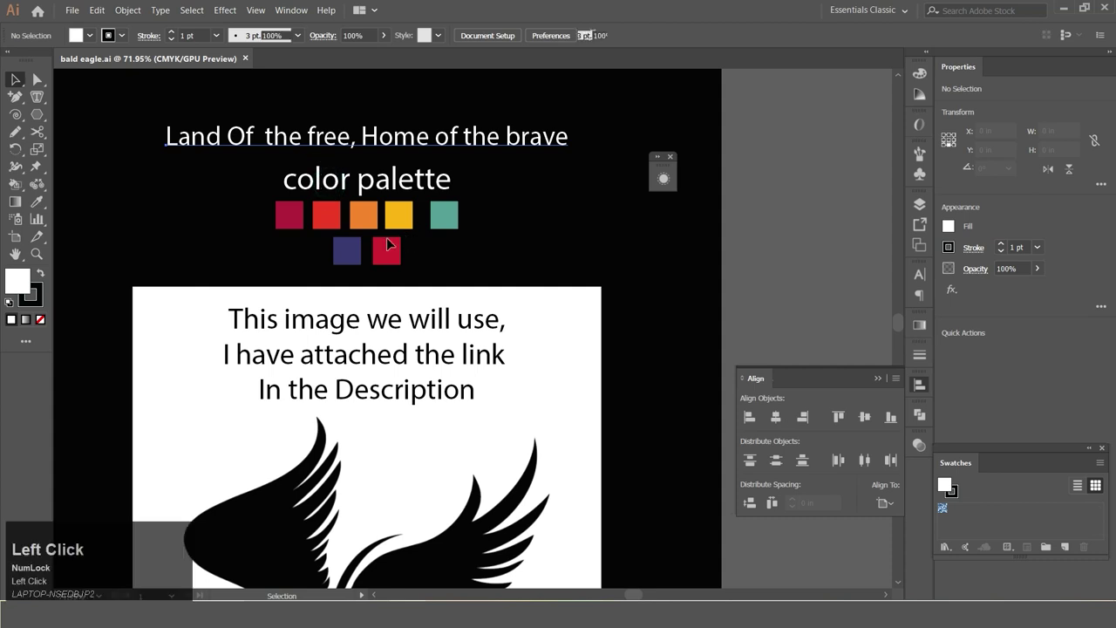
double_click(389, 220)
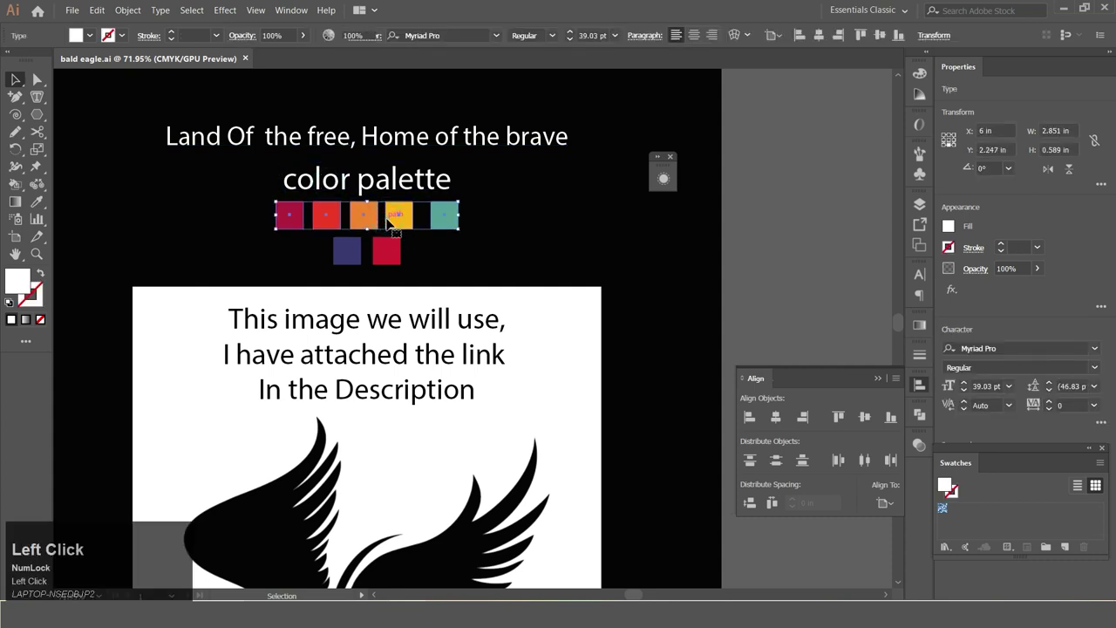
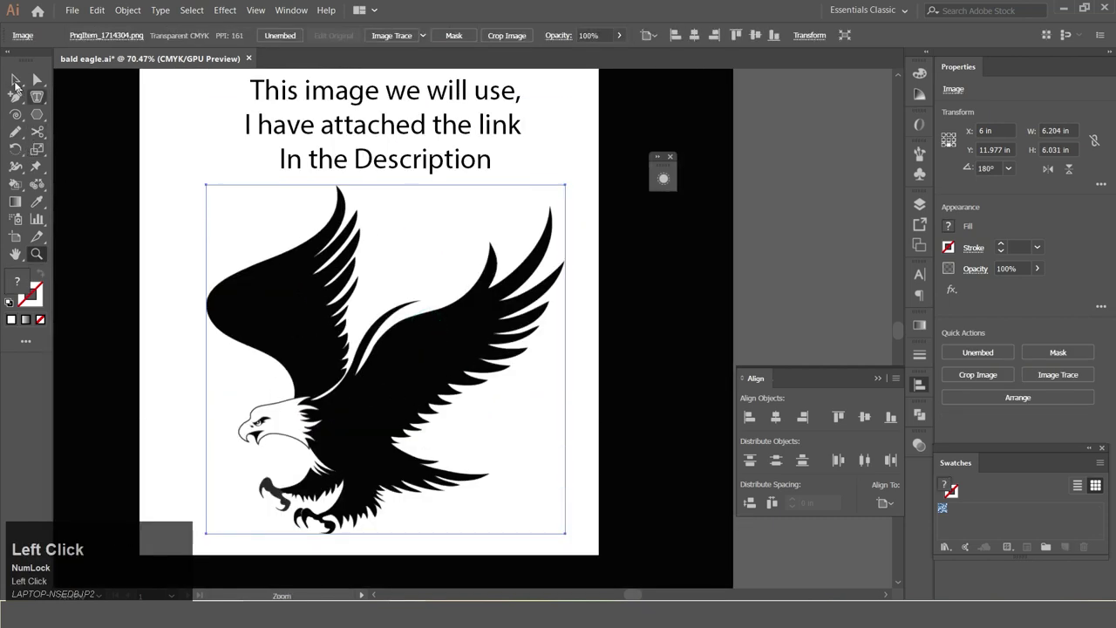
Step: Deselect the artwork and bring up the Image Trace panel from the Window menu
scroll(up, 3)
click(472, 173)
scroll(up, 3)
scroll(down, 3)
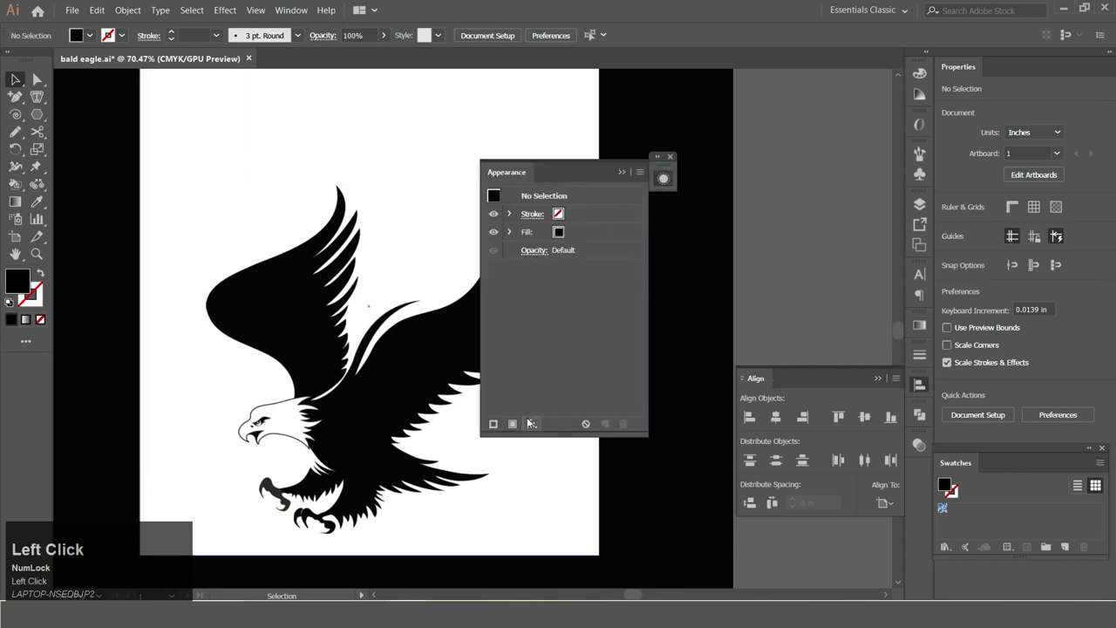
click(678, 163)
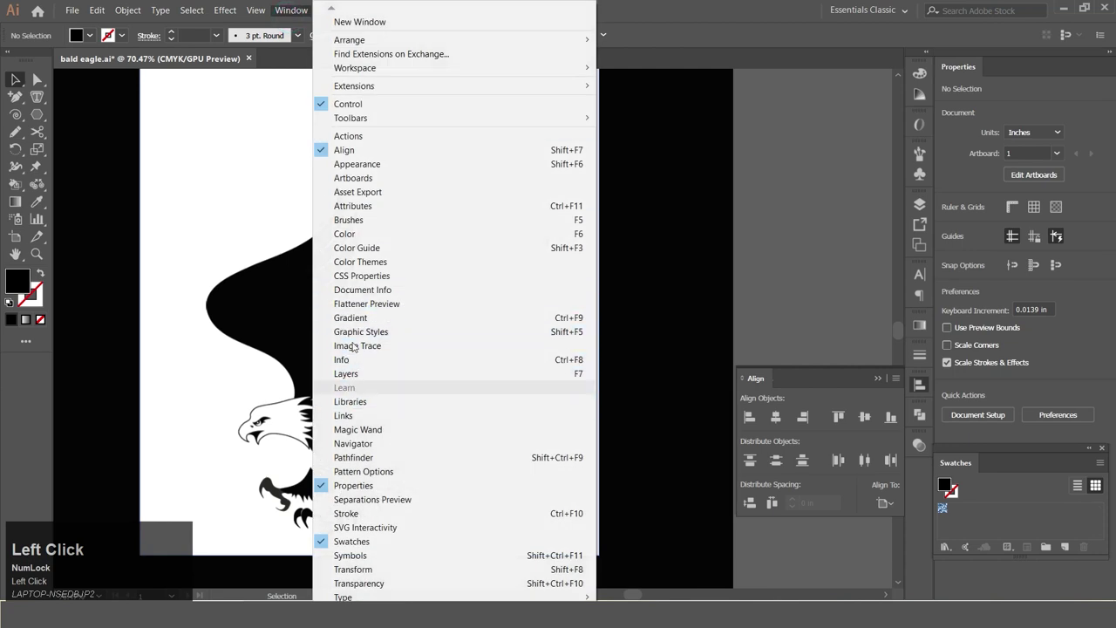
click(365, 344)
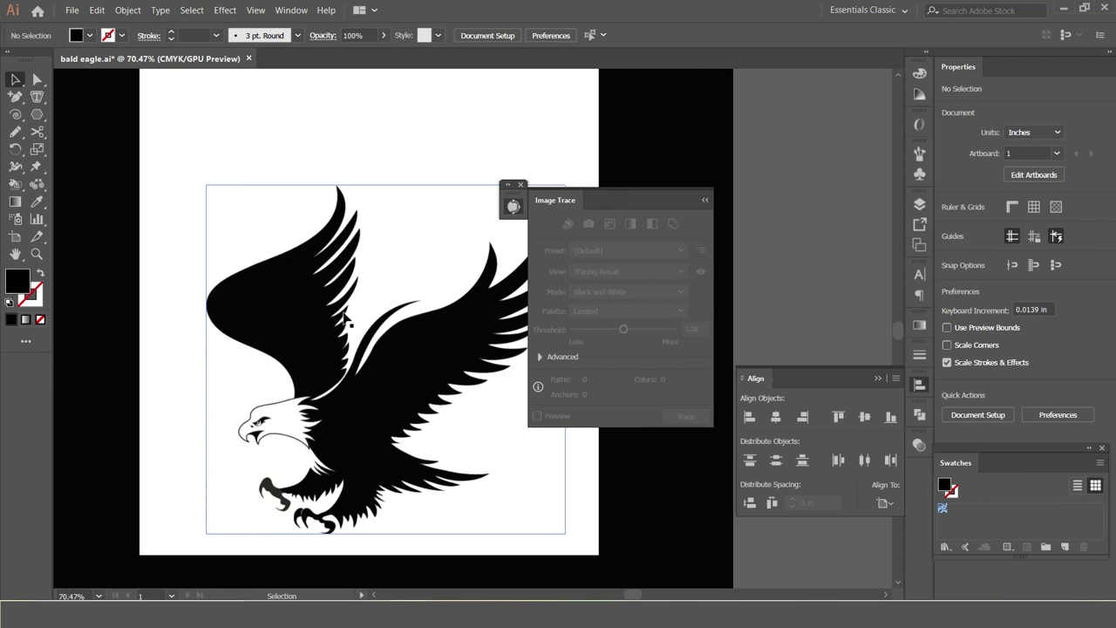
Step: Trace the eagle in Black and White with refined detail and expand it into editable paths
click(342, 311)
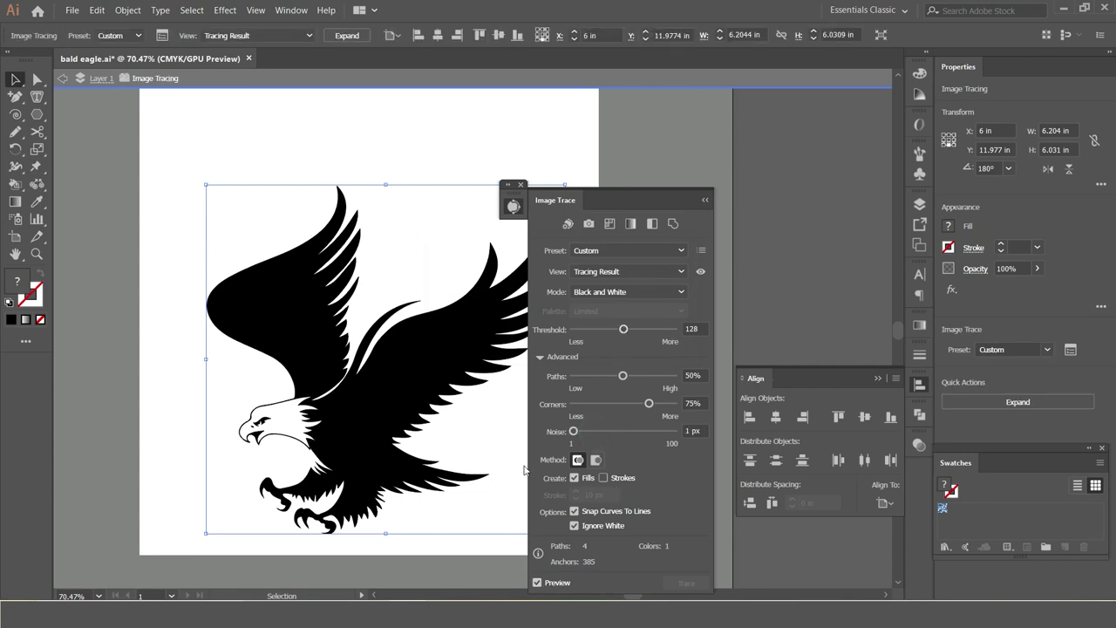
click(599, 251)
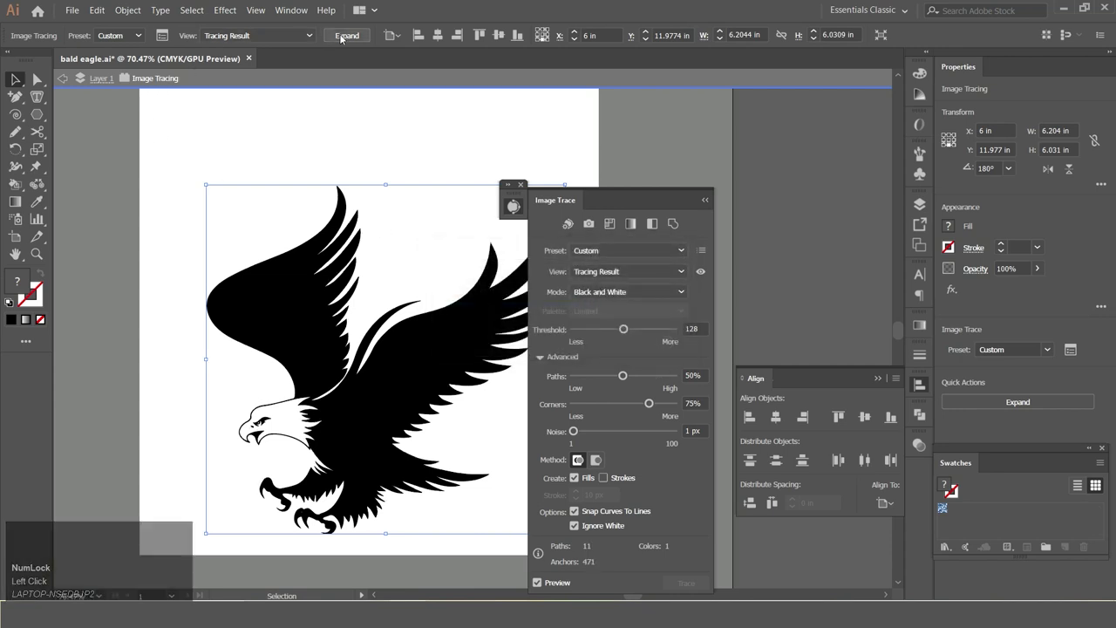
click(344, 41)
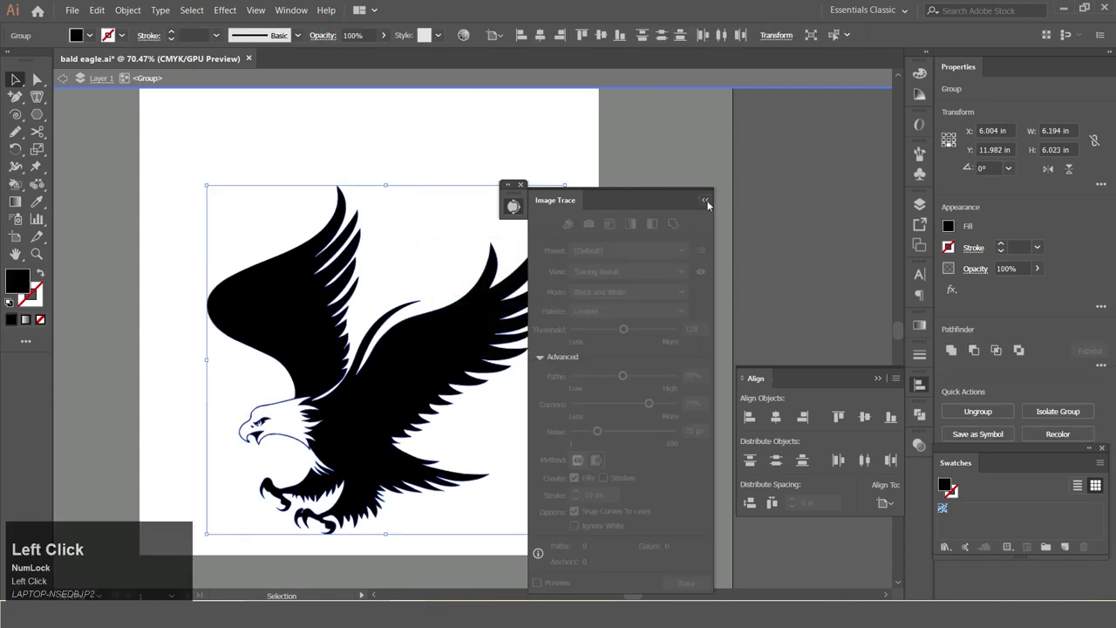
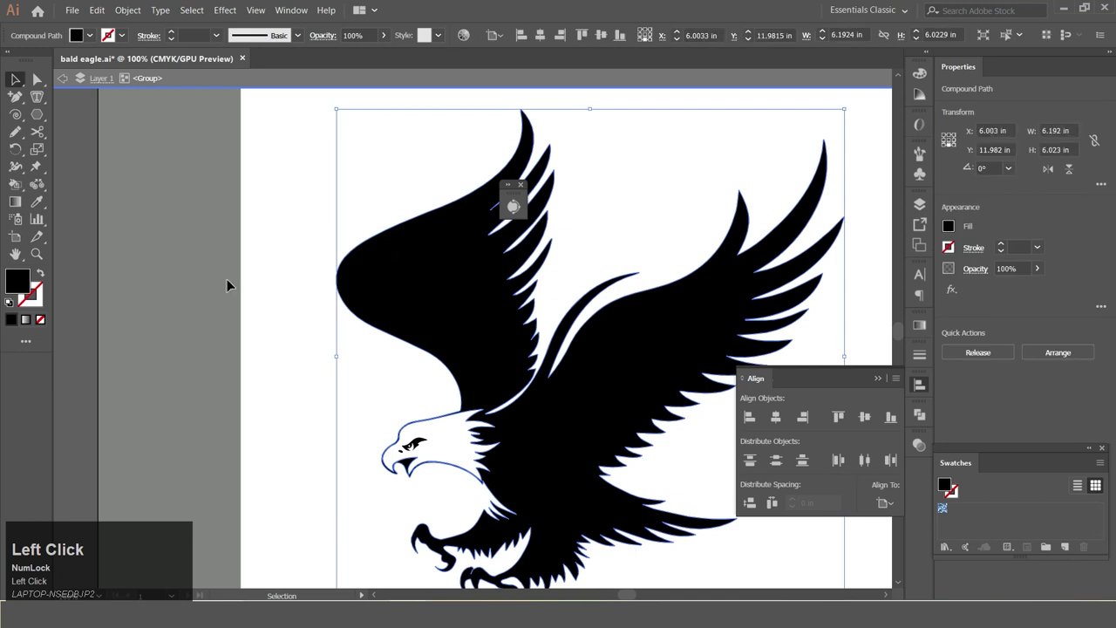
Step: Zoom in on the traced eagle compound path to work on its shapes
scroll(down, 3)
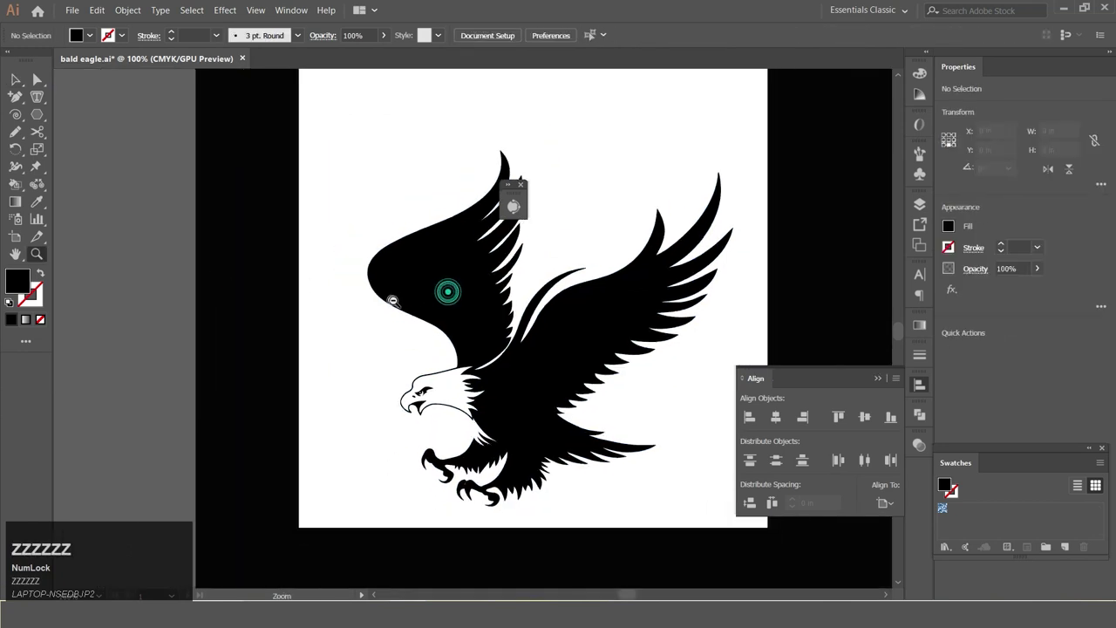
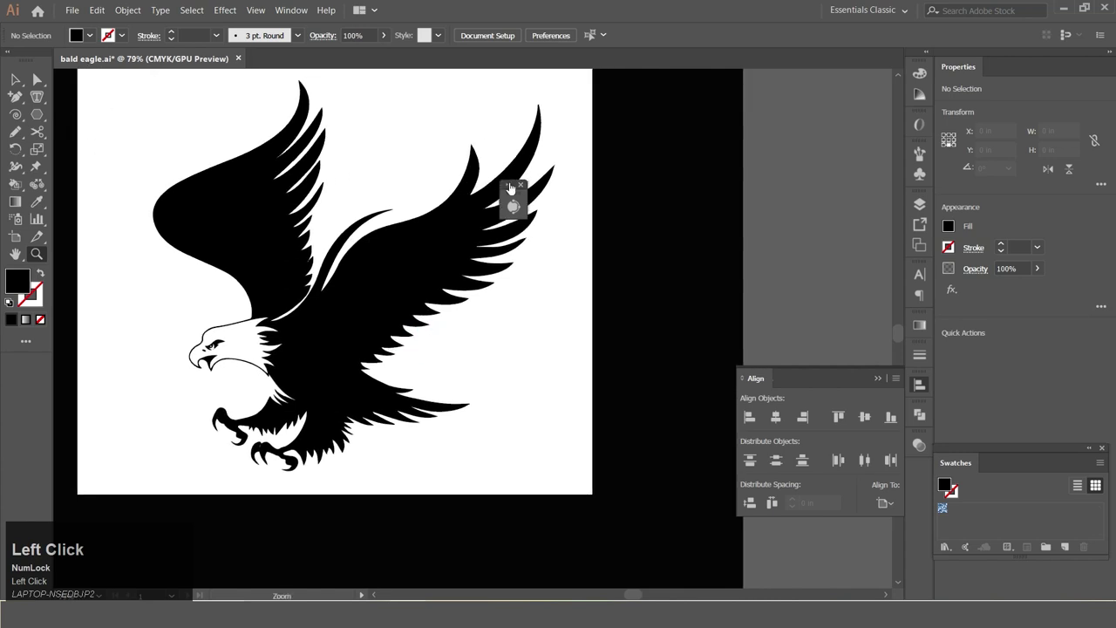
click(522, 190)
click(525, 188)
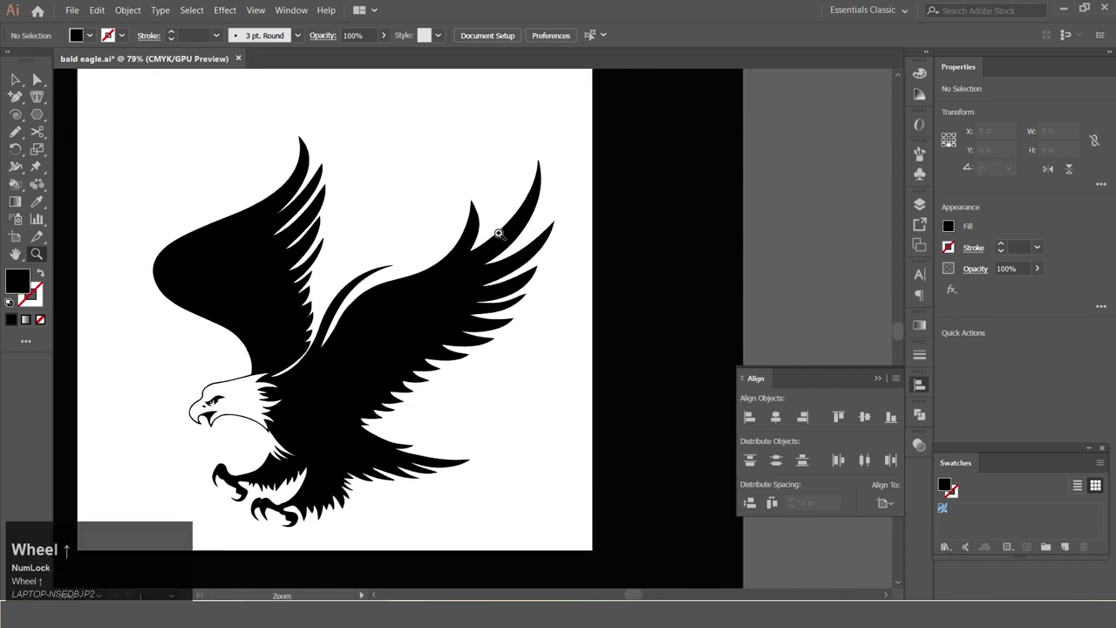
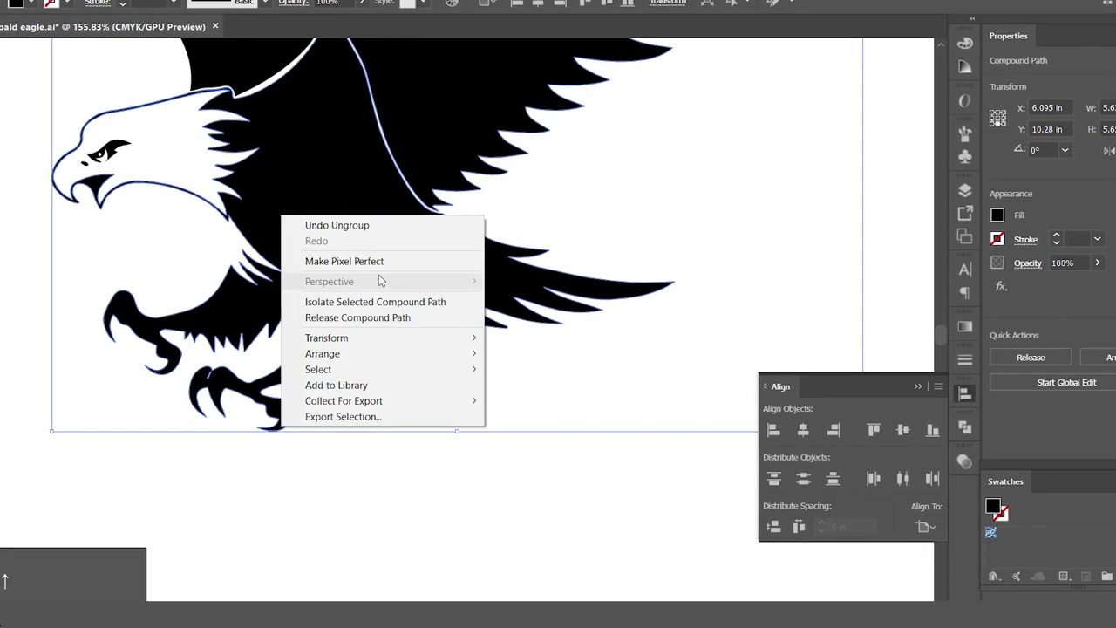
Step: Dismiss the open options and frame the wing line where the body is cut from the wings
key(Up)
key(Up)
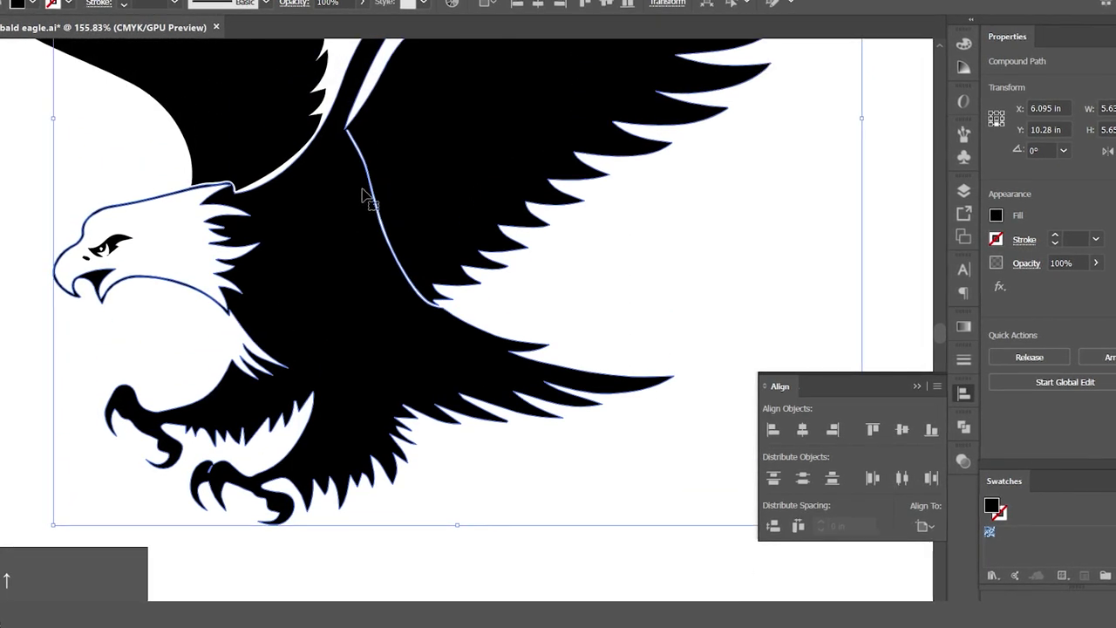
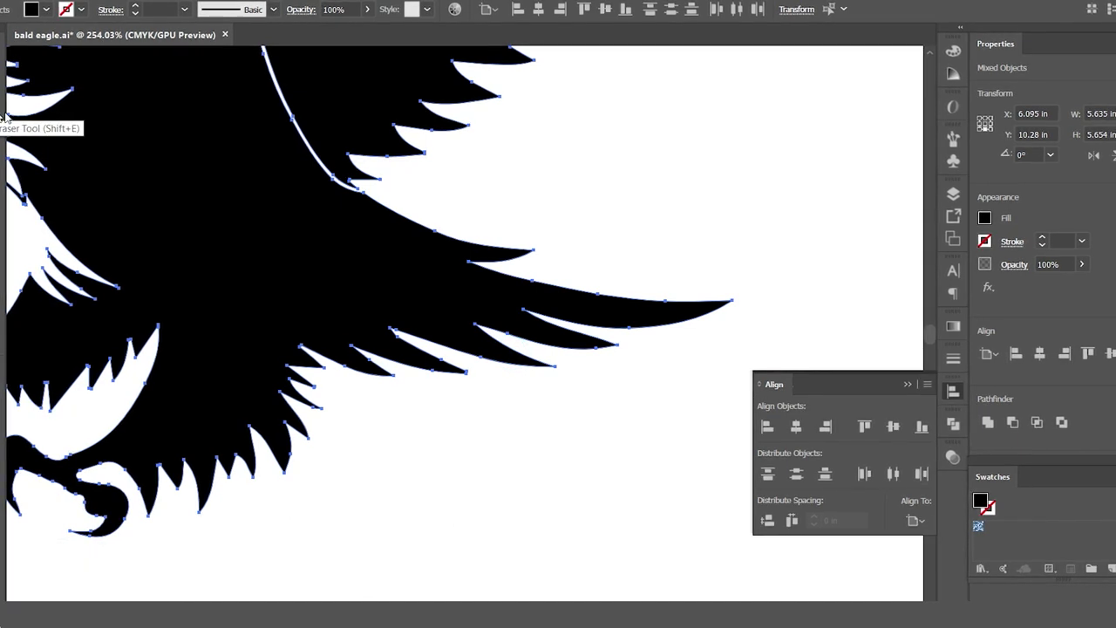
scroll(down, 3)
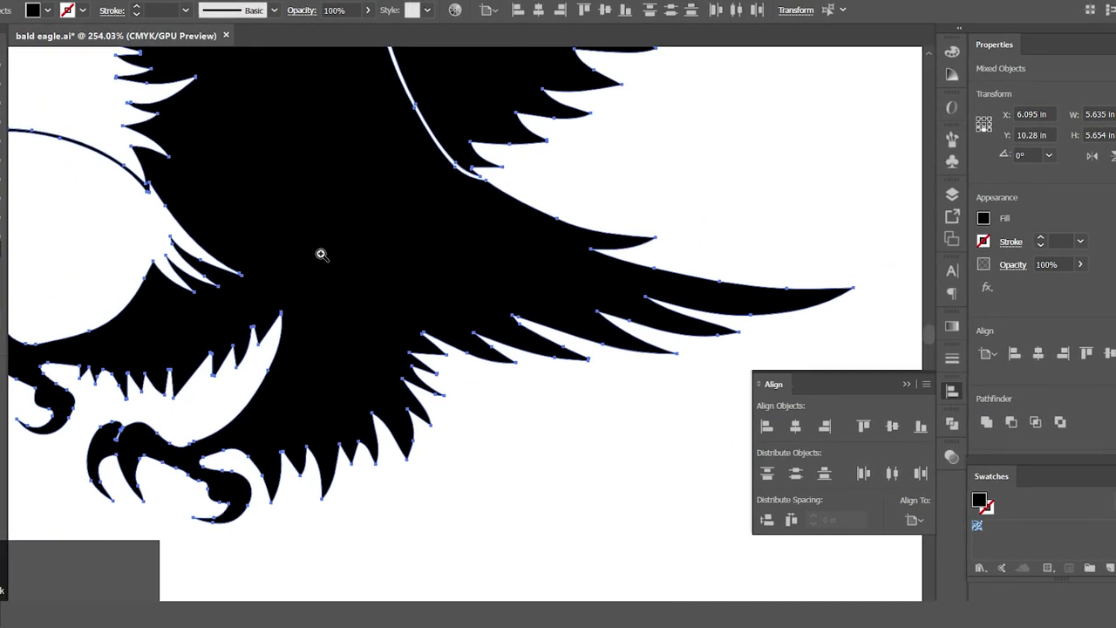
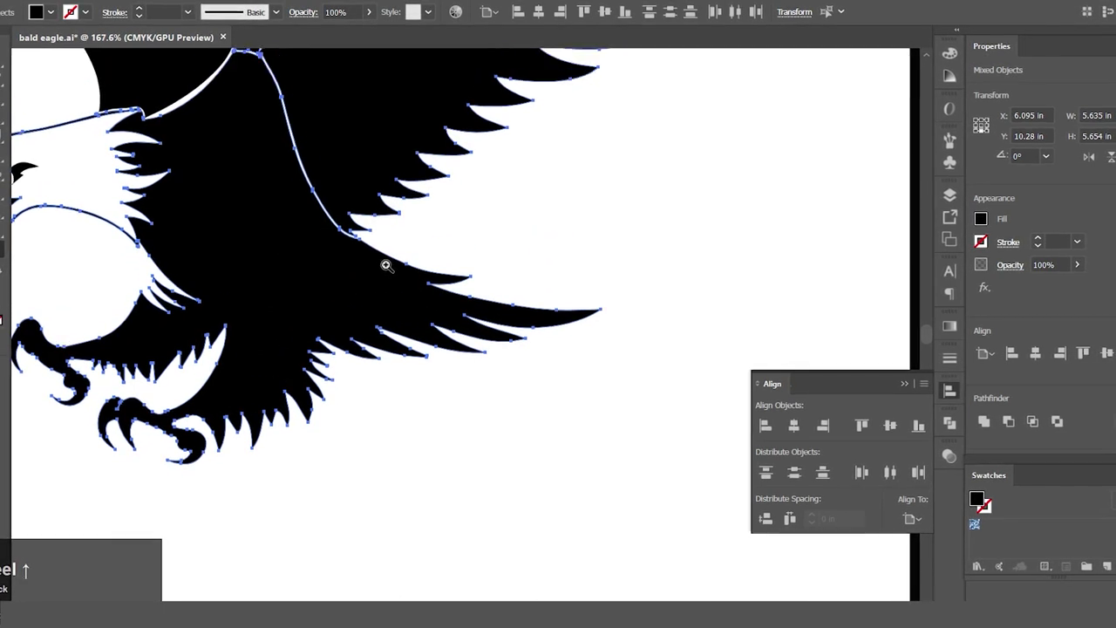
scroll(up, 3)
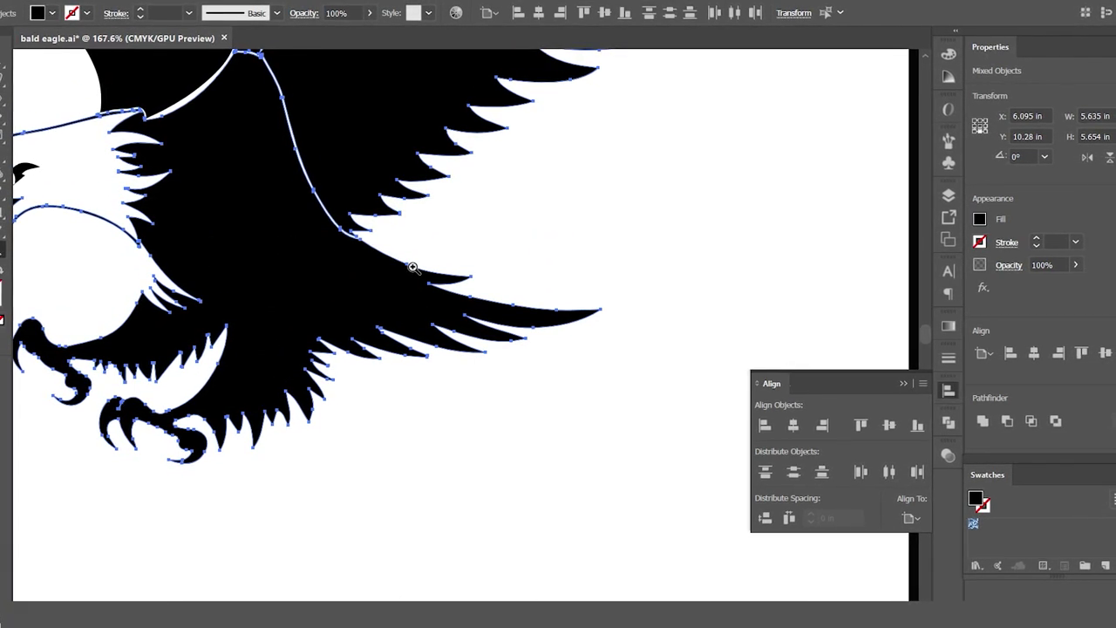
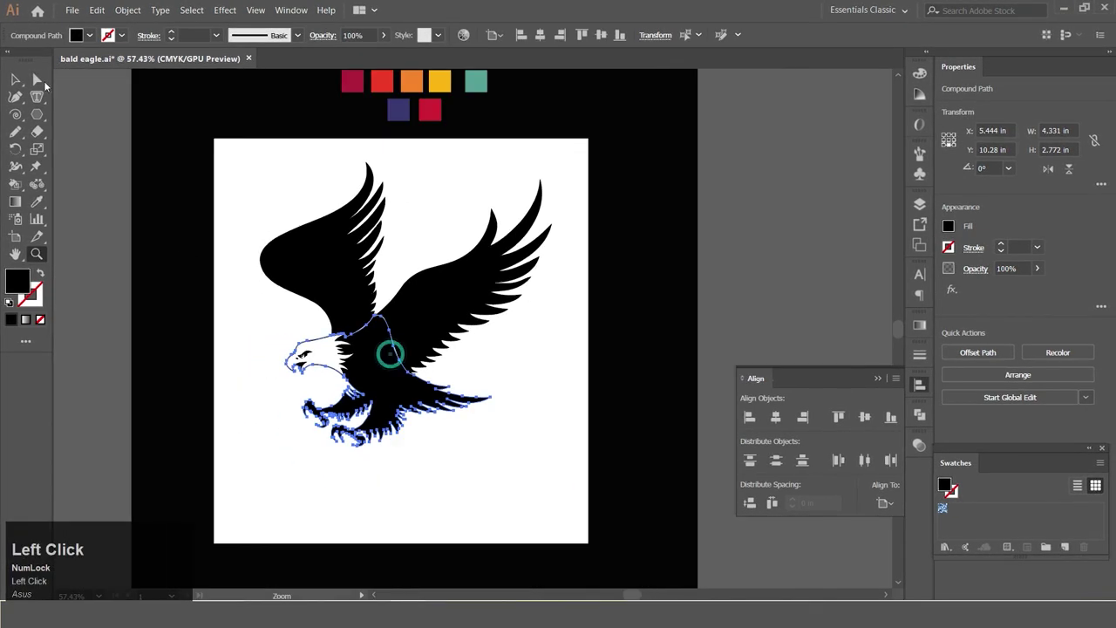
Step: Deselect the eagle before filling the wing shapes with the palette purple
click(139, 189)
scroll(down, 3)
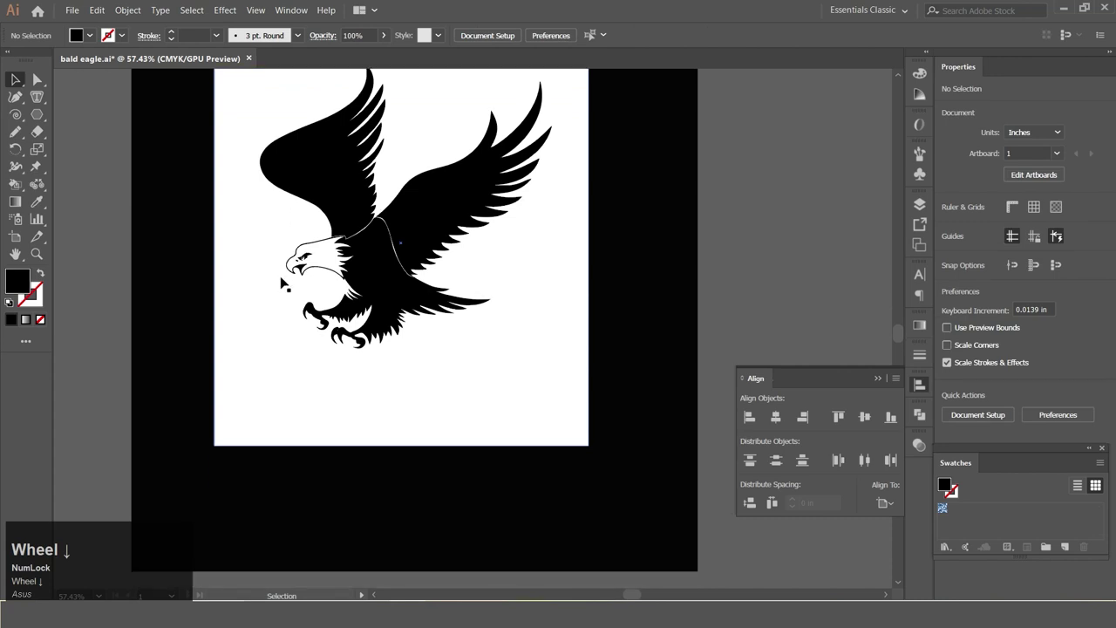
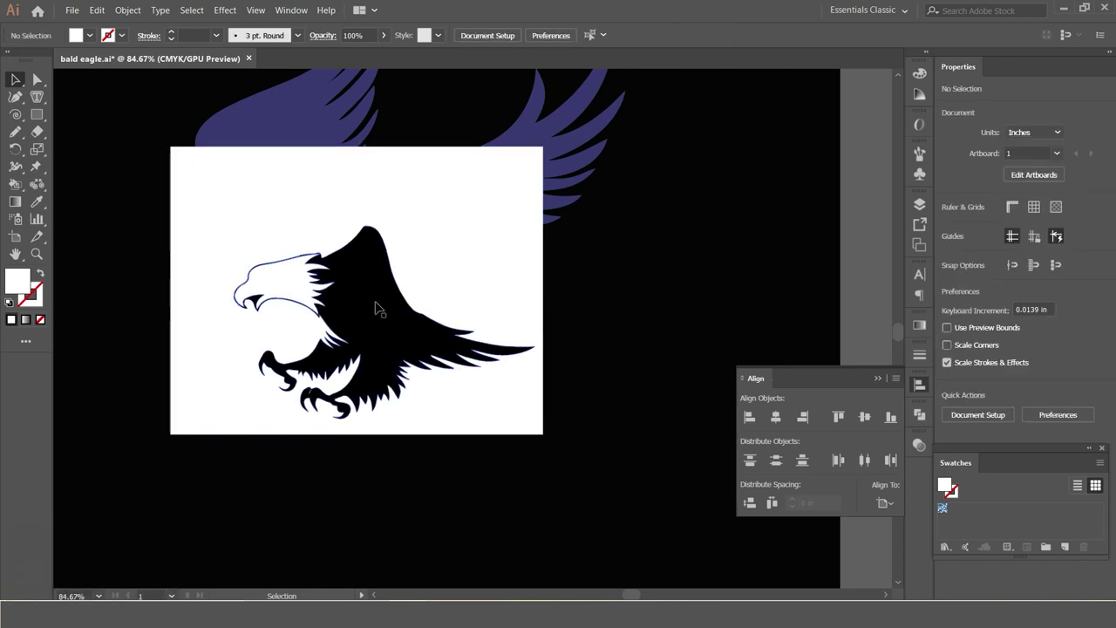
Step: Send the white rectangle behind the purple-winged eagle via Arrange > Send to Back
right_click(448, 270)
click(418, 208)
right_click(419, 208)
click(475, 403)
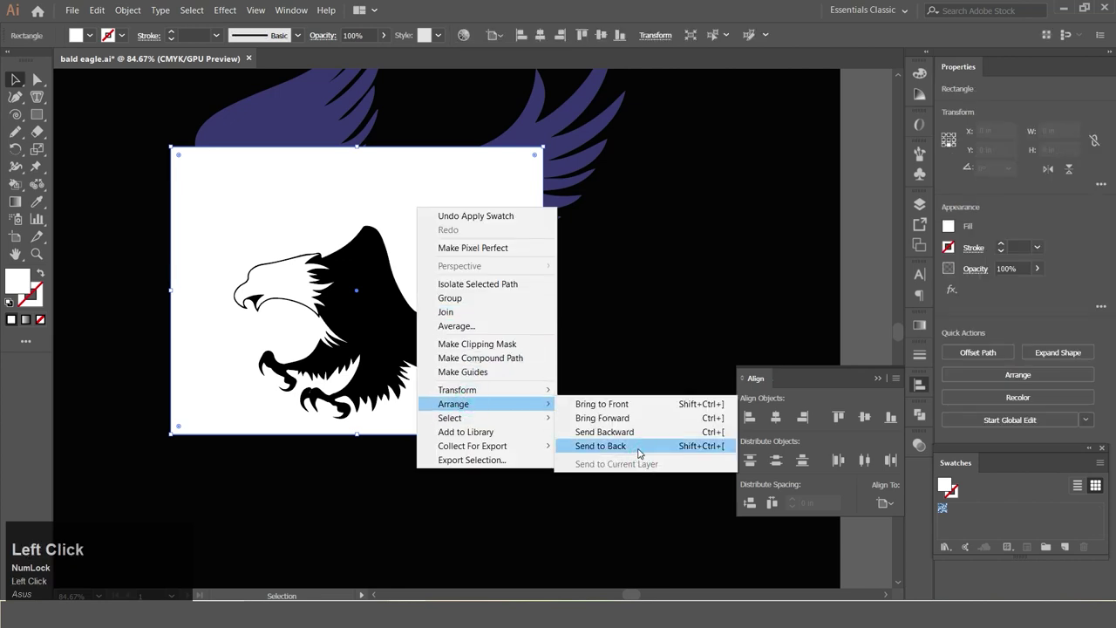
right_click(630, 367)
click(677, 302)
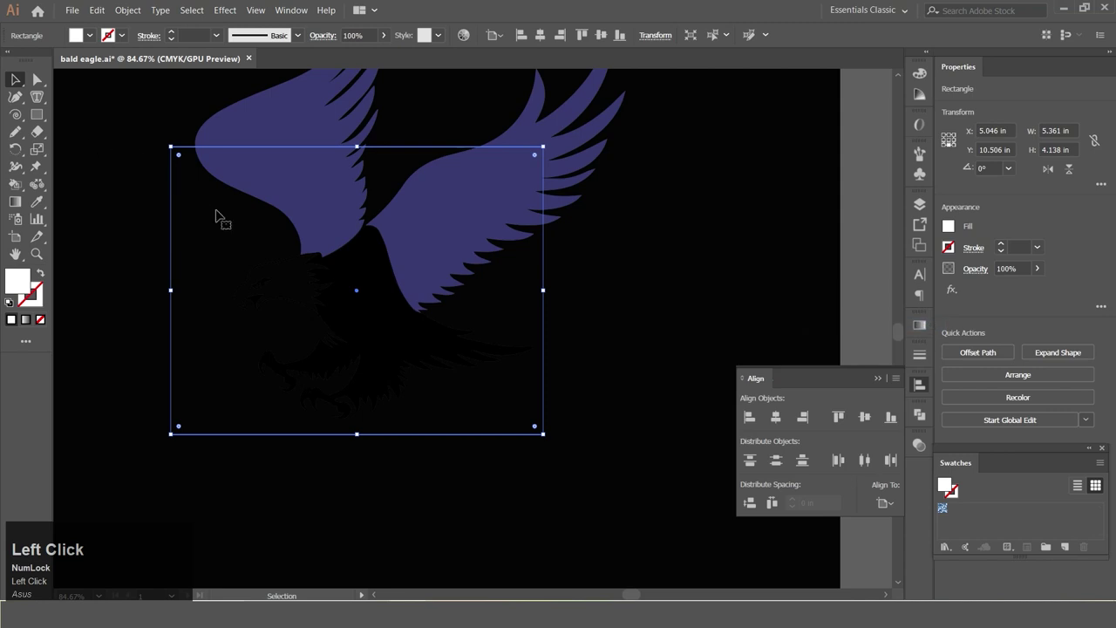
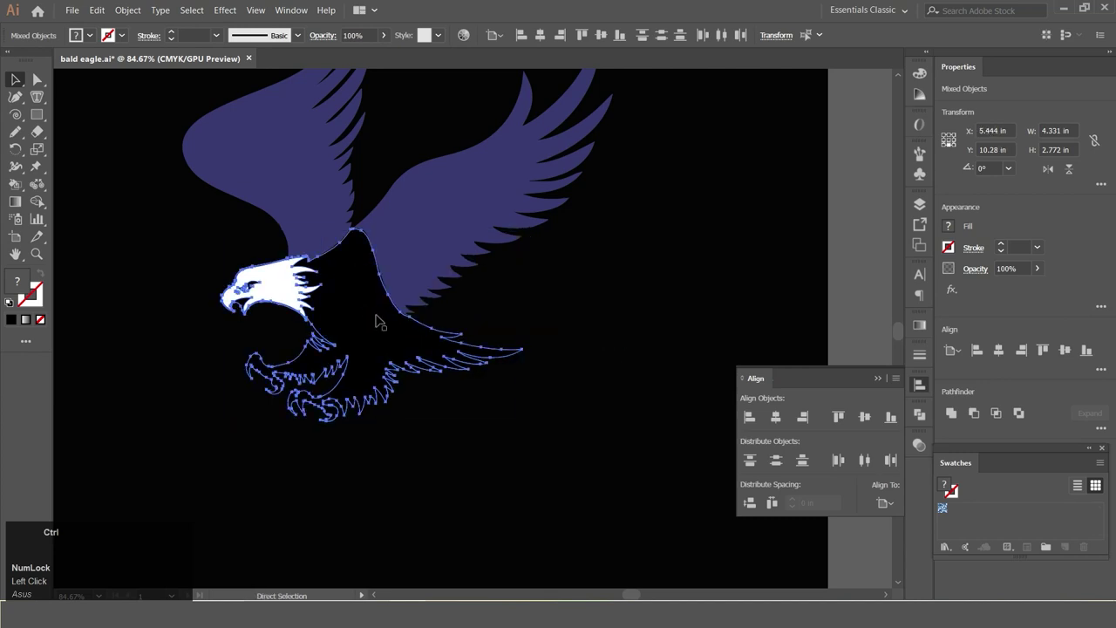
Step: Expand the eagle's compound head-and-body shape into a plain path
right_click(676, 406)
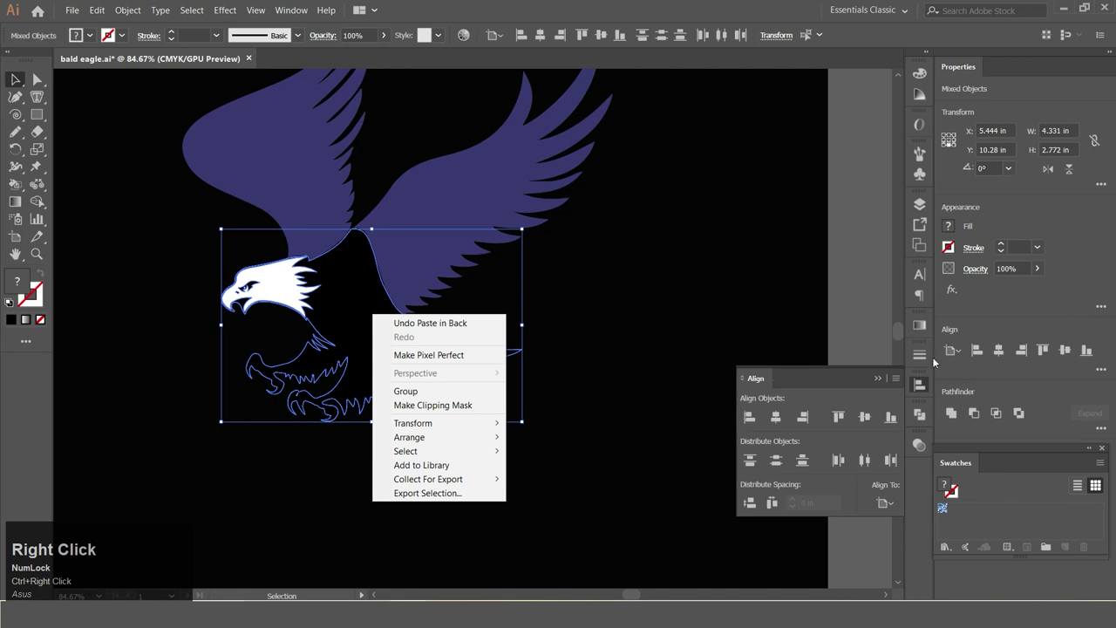
click(927, 419)
click(753, 453)
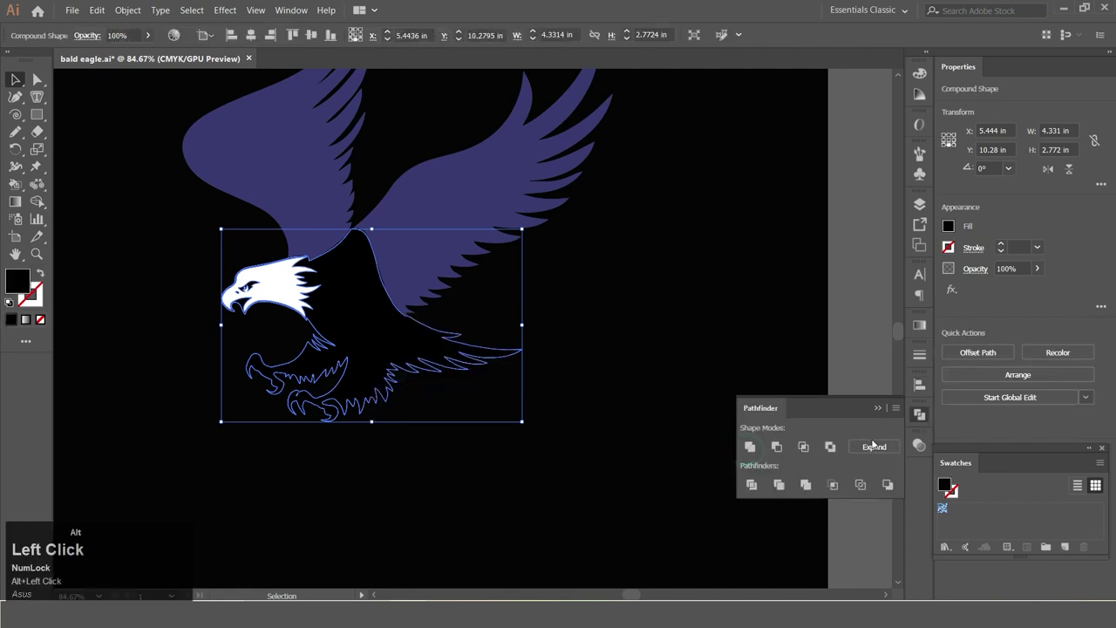
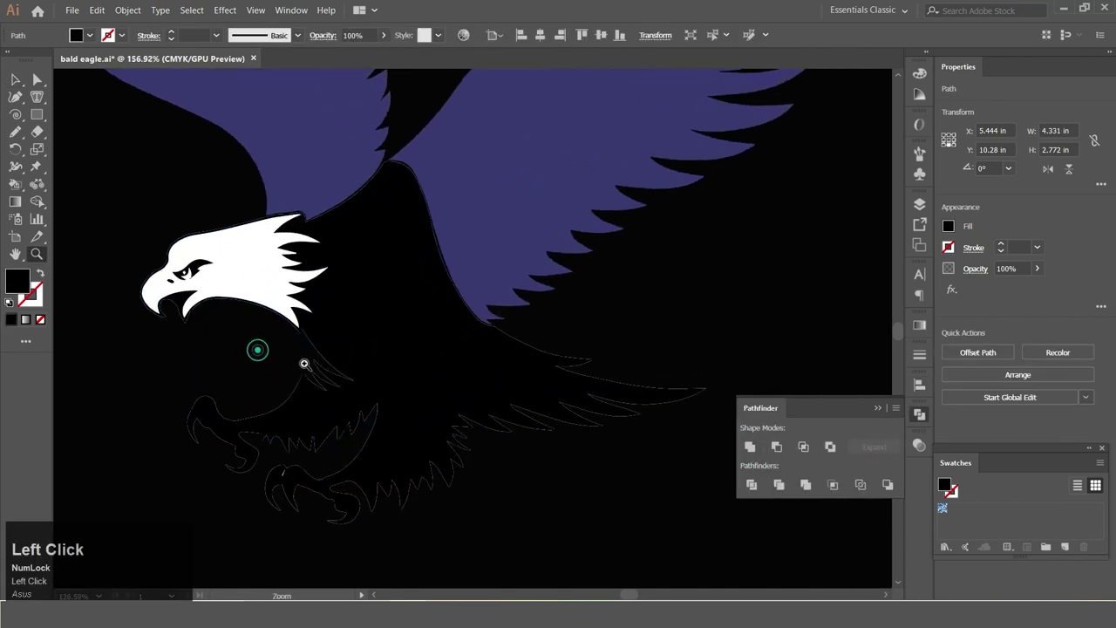
key(z)
key(z)
key(z)
Step: Apply a 0.0417 in Offset Path to the body and fill it white as an outline
click(139, 11)
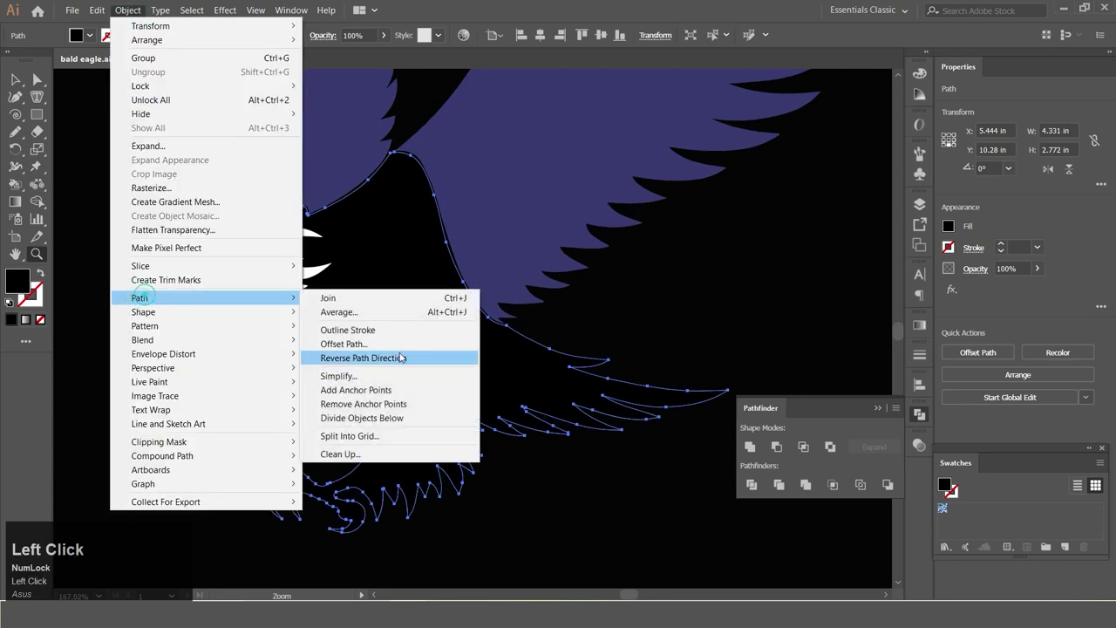
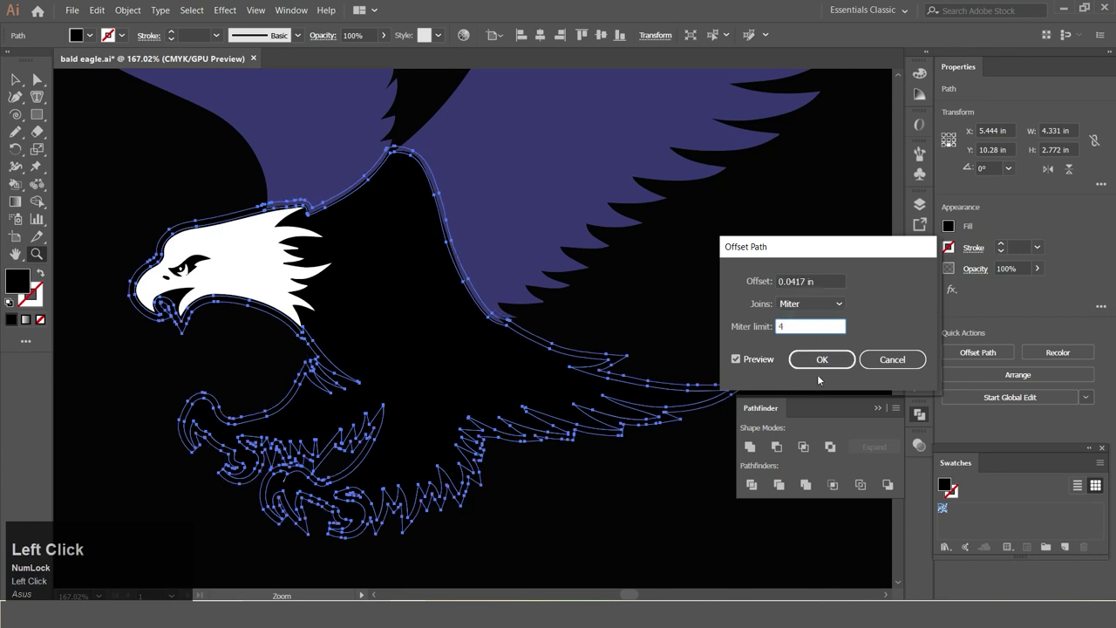
right_click(45, 205)
click(97, 200)
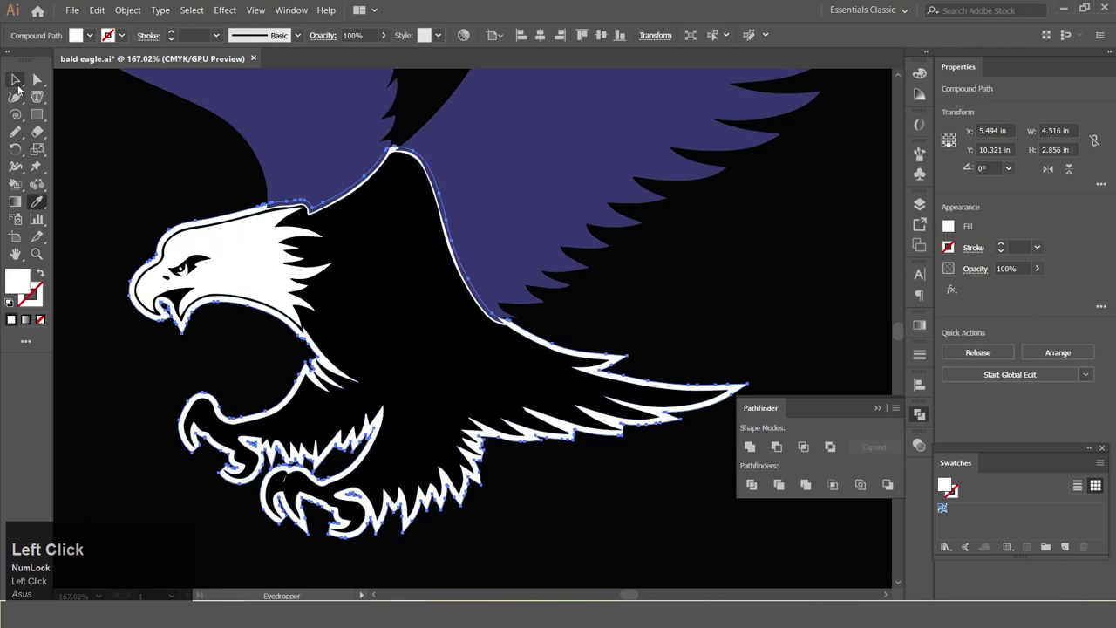
Step: Preview a second 1 px Offset Path around the outlined head and body
click(355, 252)
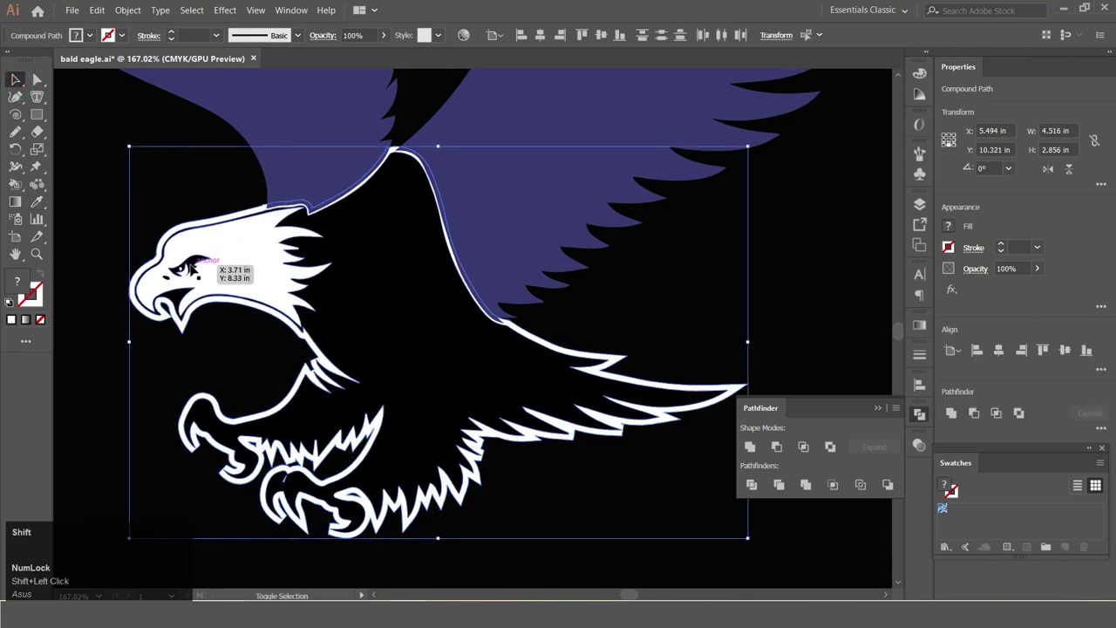
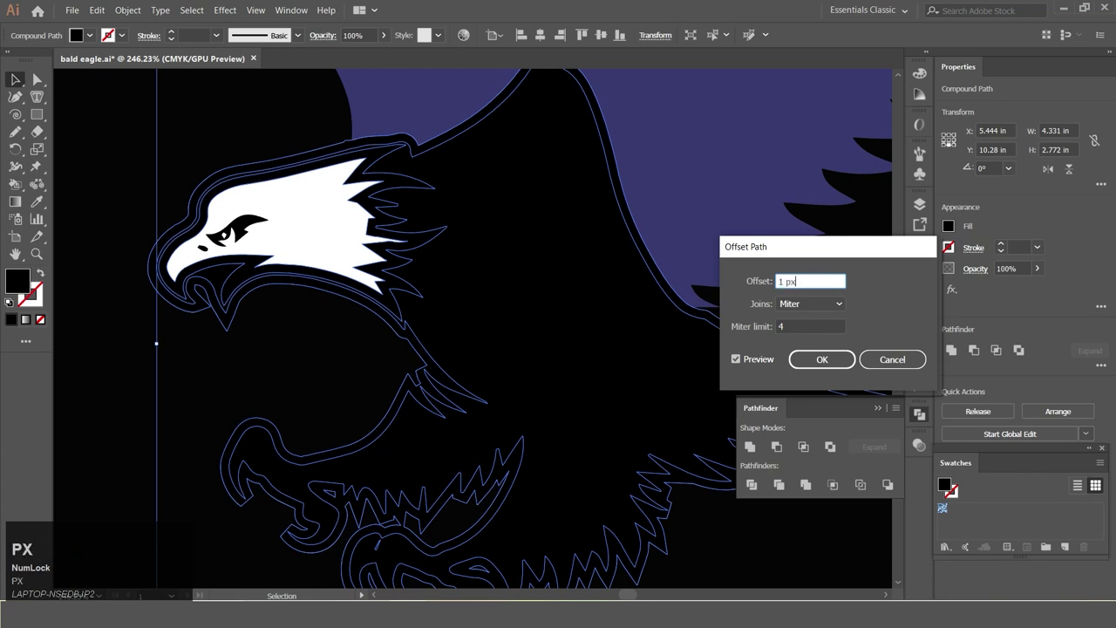
click(752, 363)
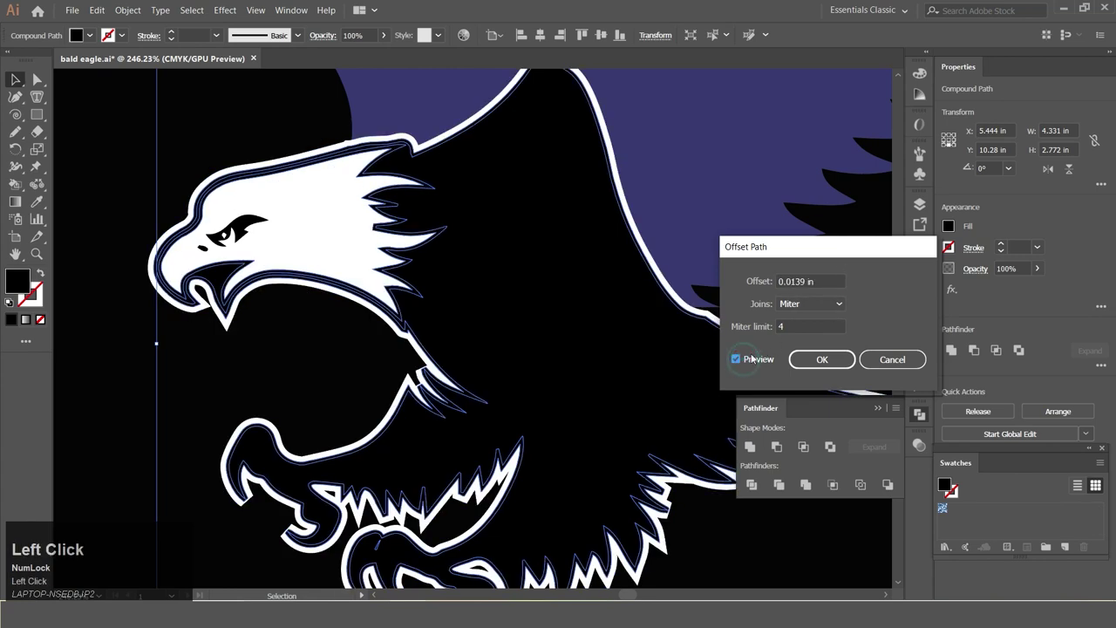
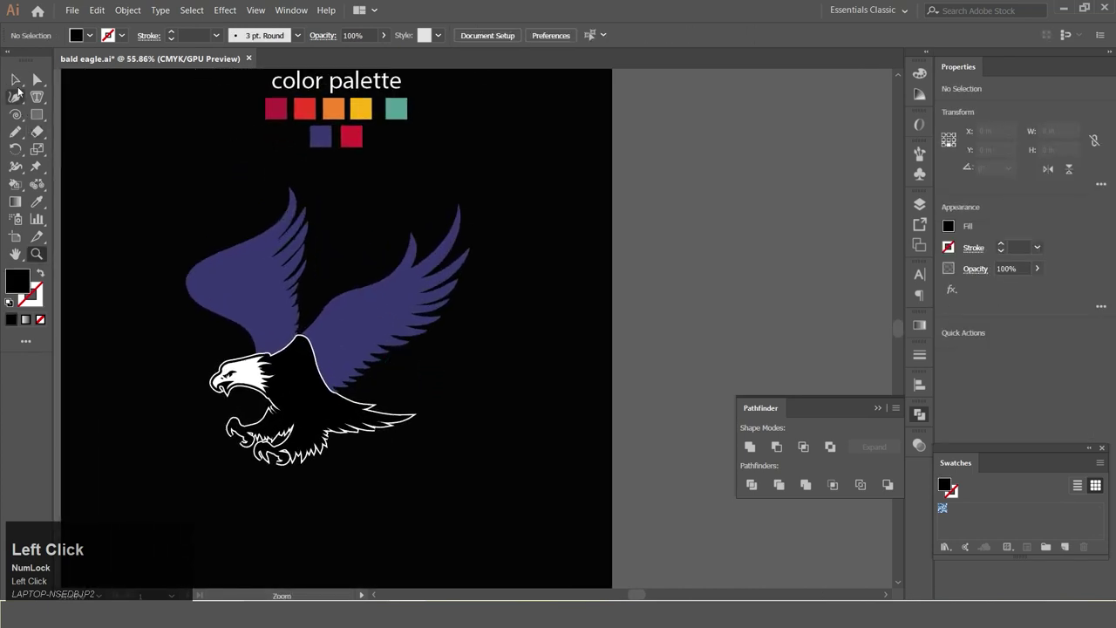
Step: Fill the right wing with the red palette swatch, leaving the left wing purple
key(space)
click(267, 295)
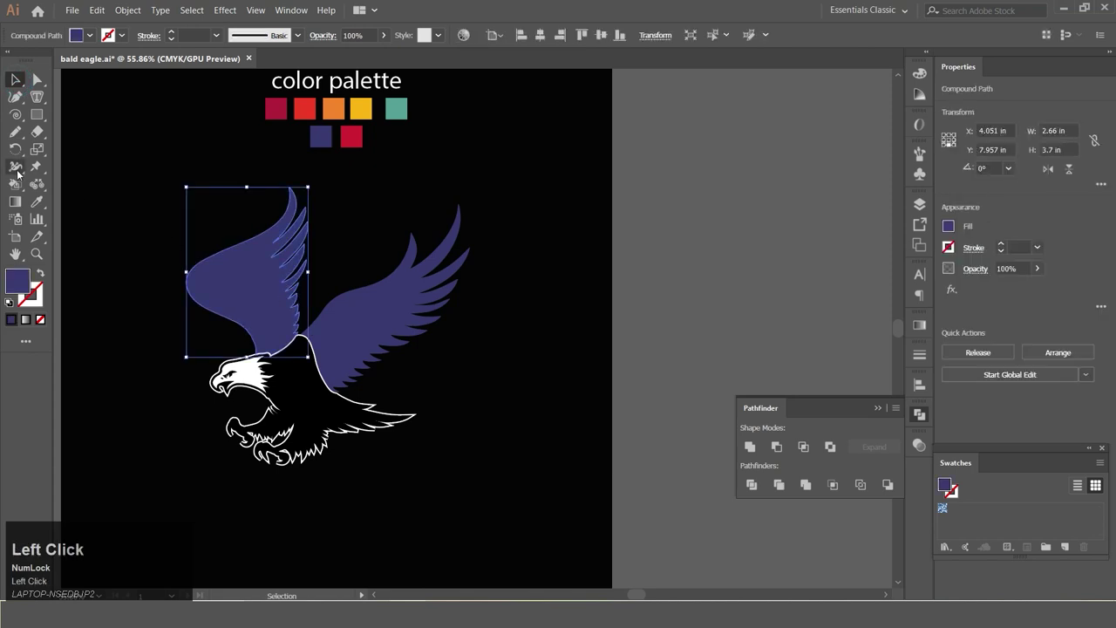
click(32, 86)
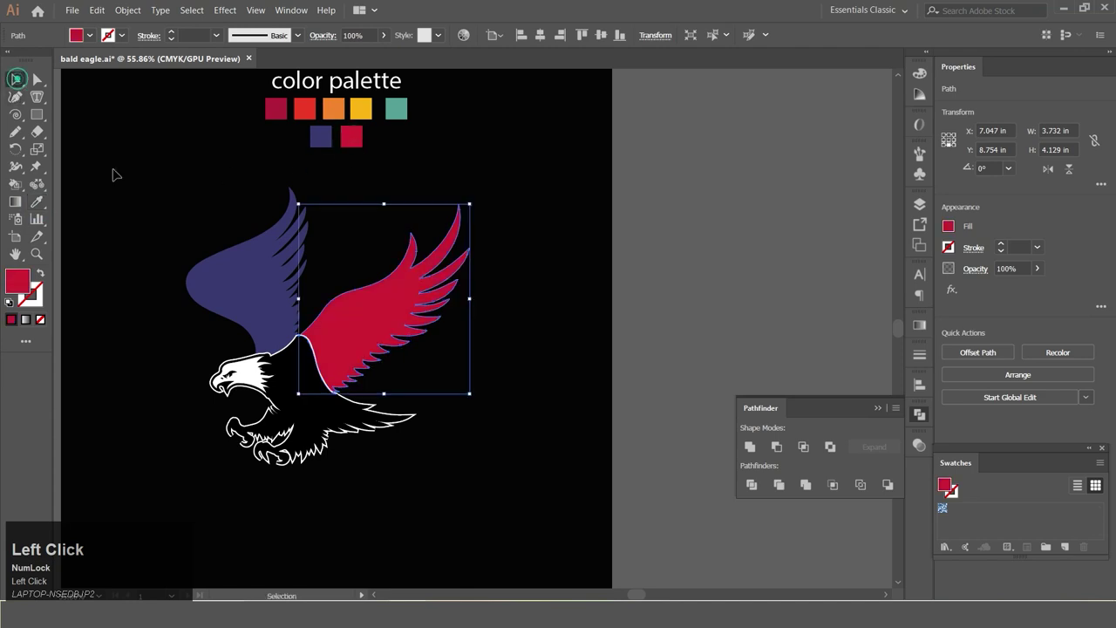
scroll(down, 3)
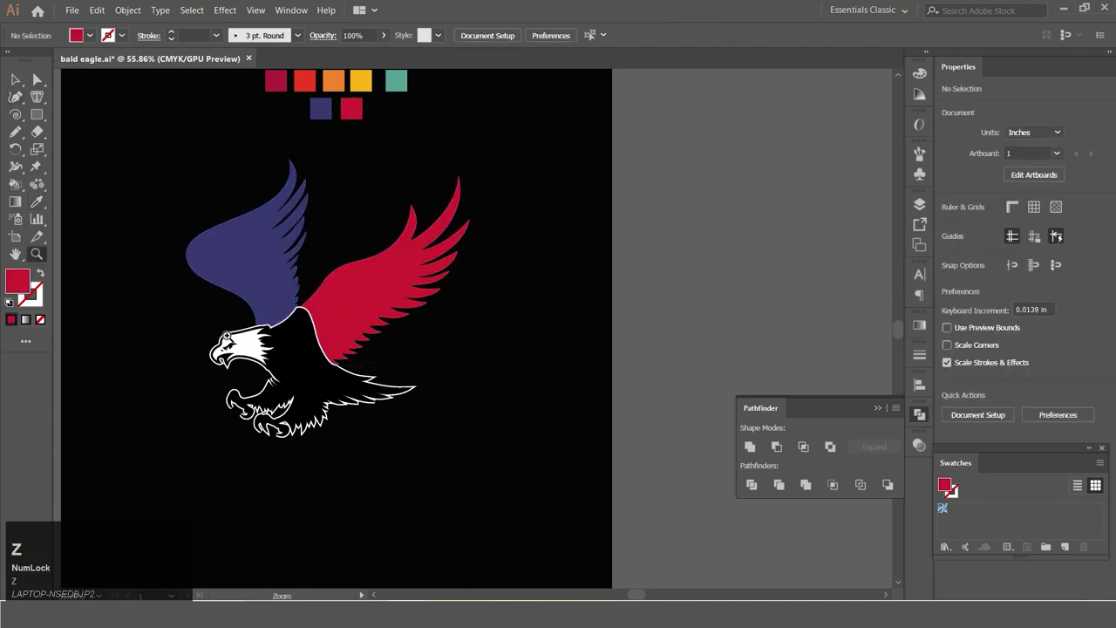
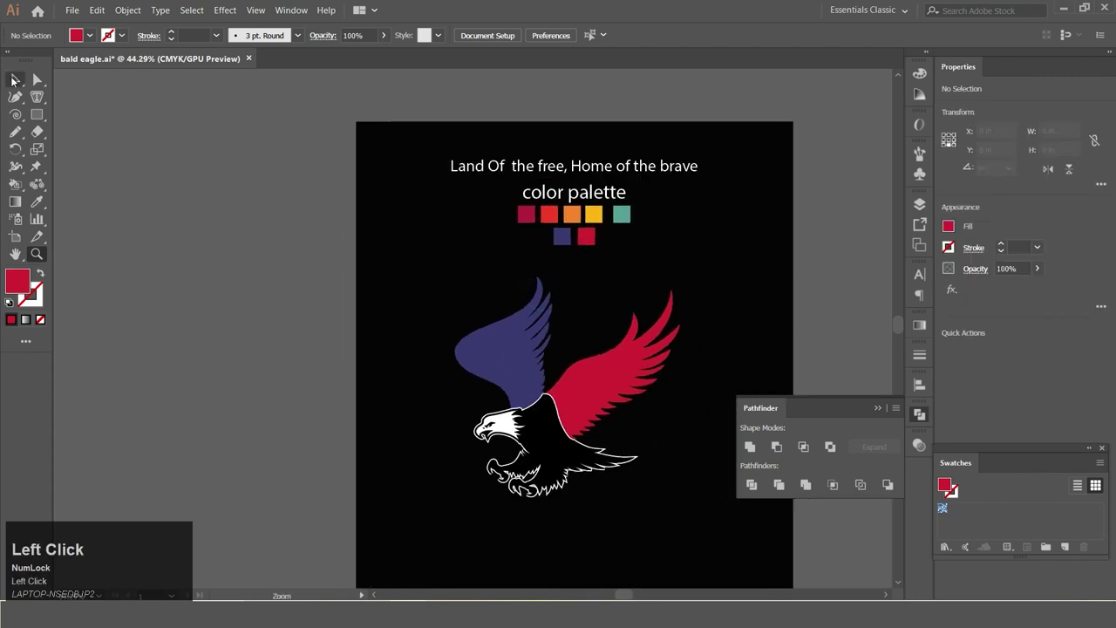
Step: Switch from the shape tool flyout to the Star tool for drawing white stars
right_click(48, 124)
click(89, 141)
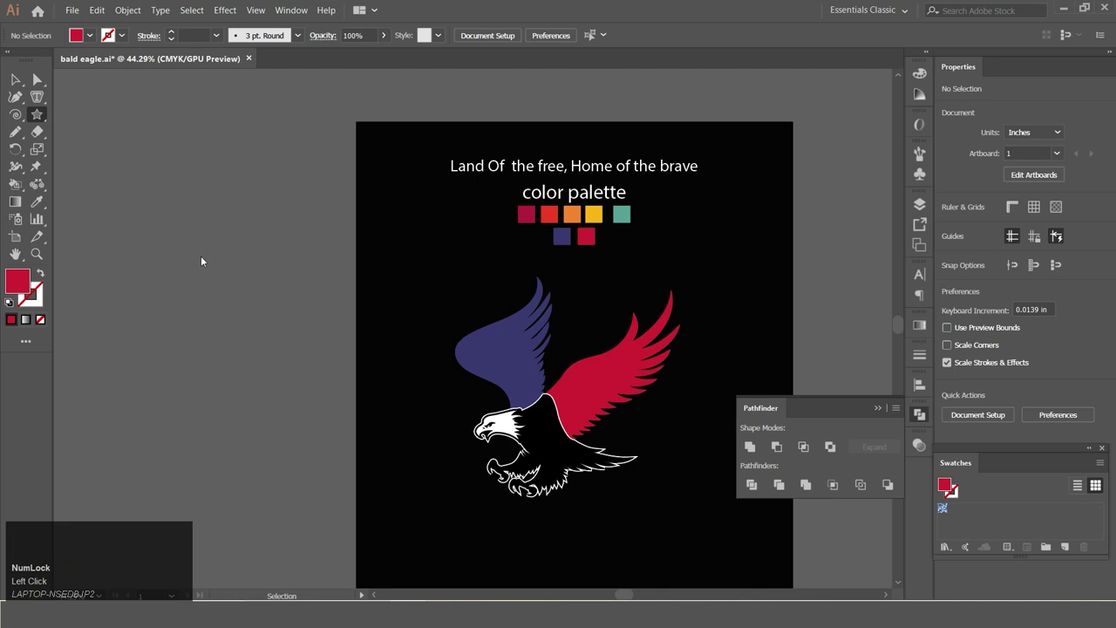
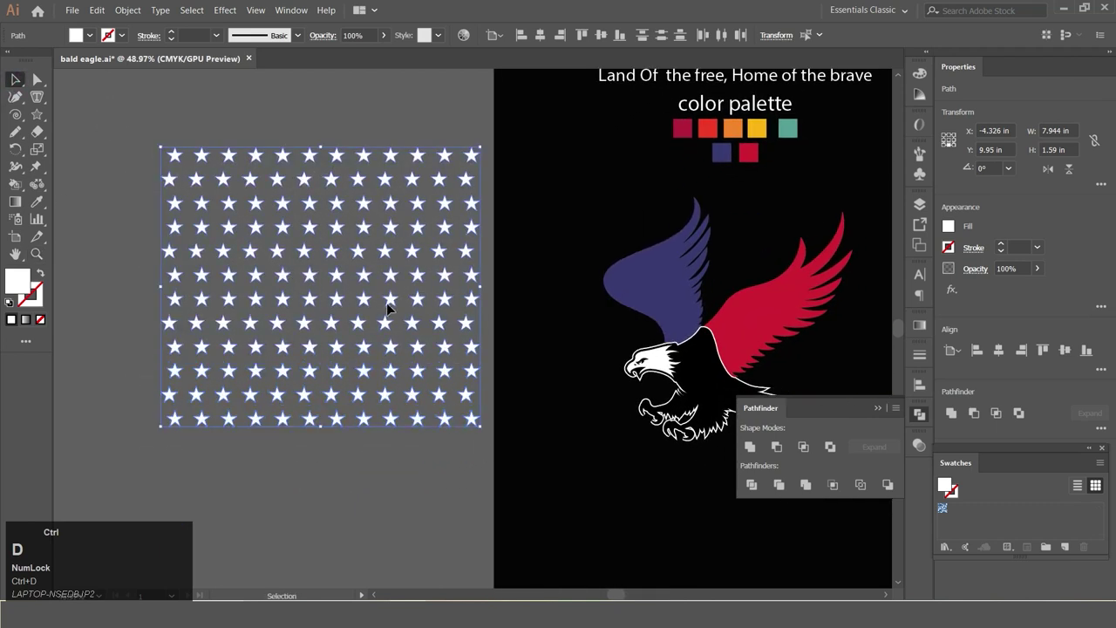
Step: Group the stars, then select and copy the red right wing to use as a clipping mask
key(d)
right_click(394, 332)
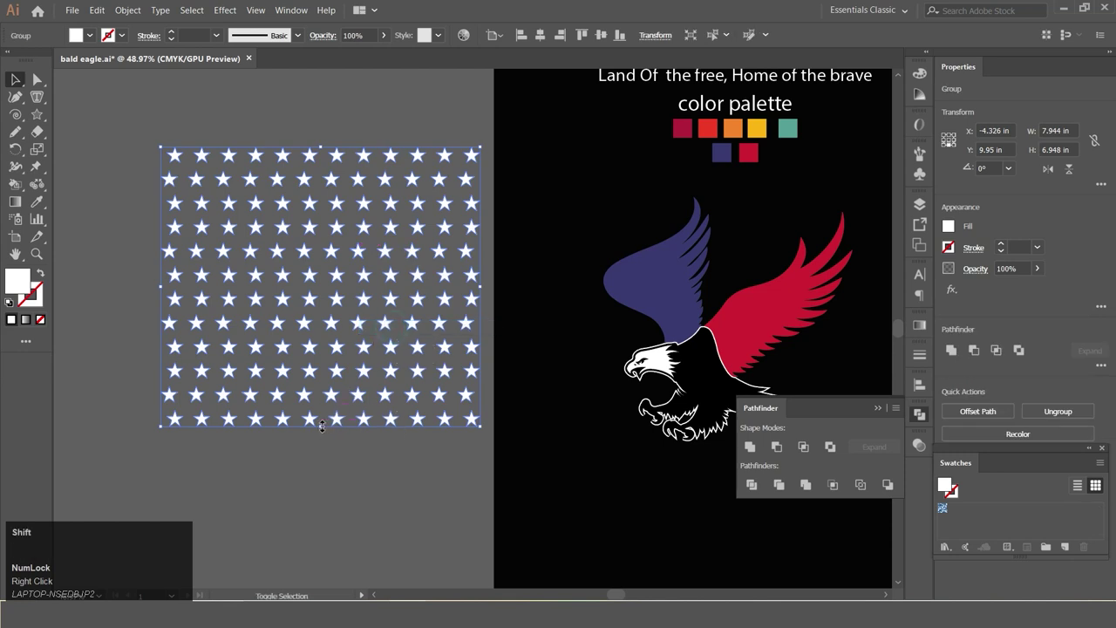
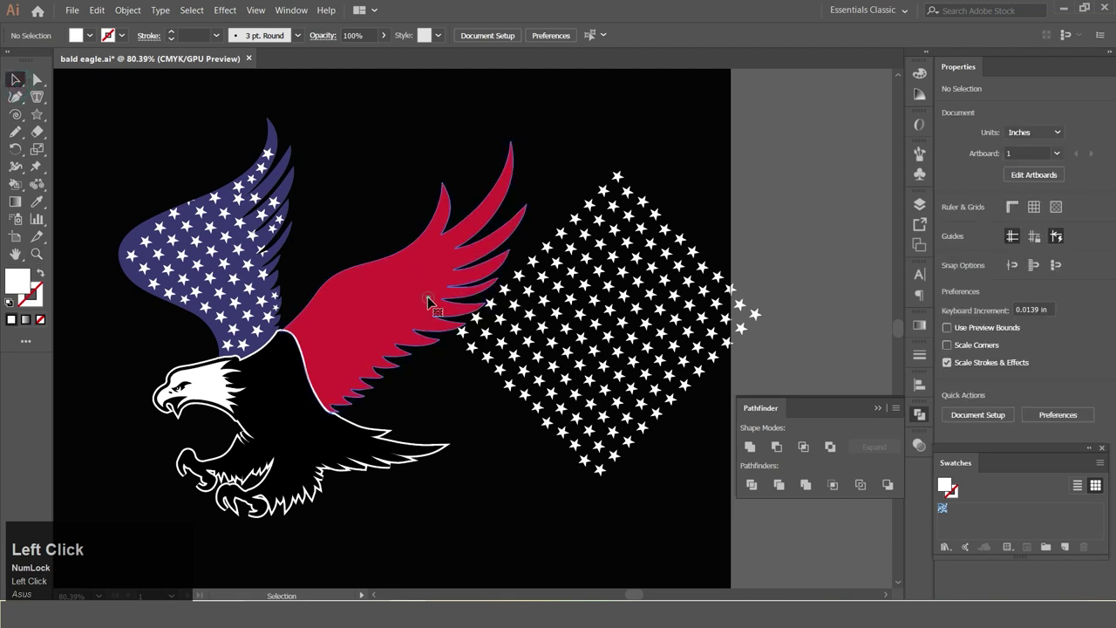
right_click(432, 301)
click(410, 303)
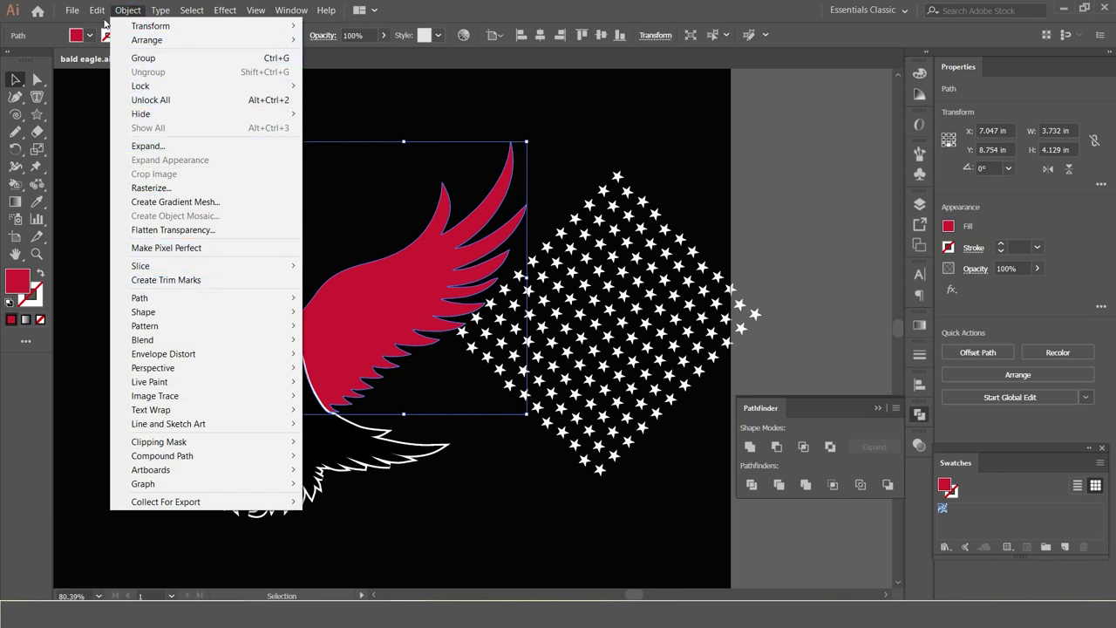
click(114, 73)
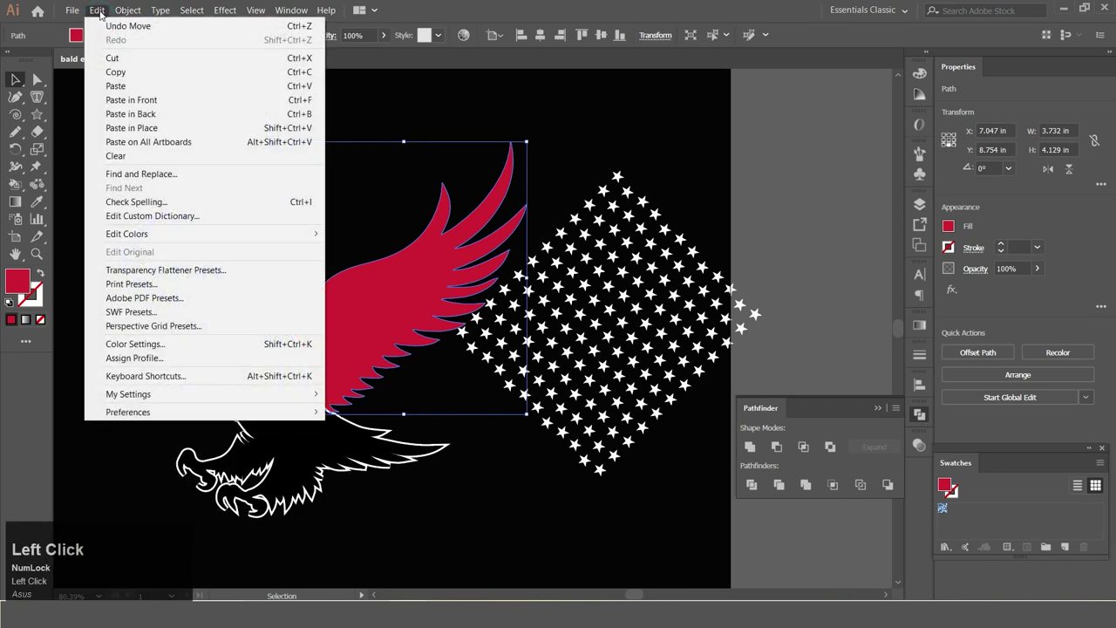
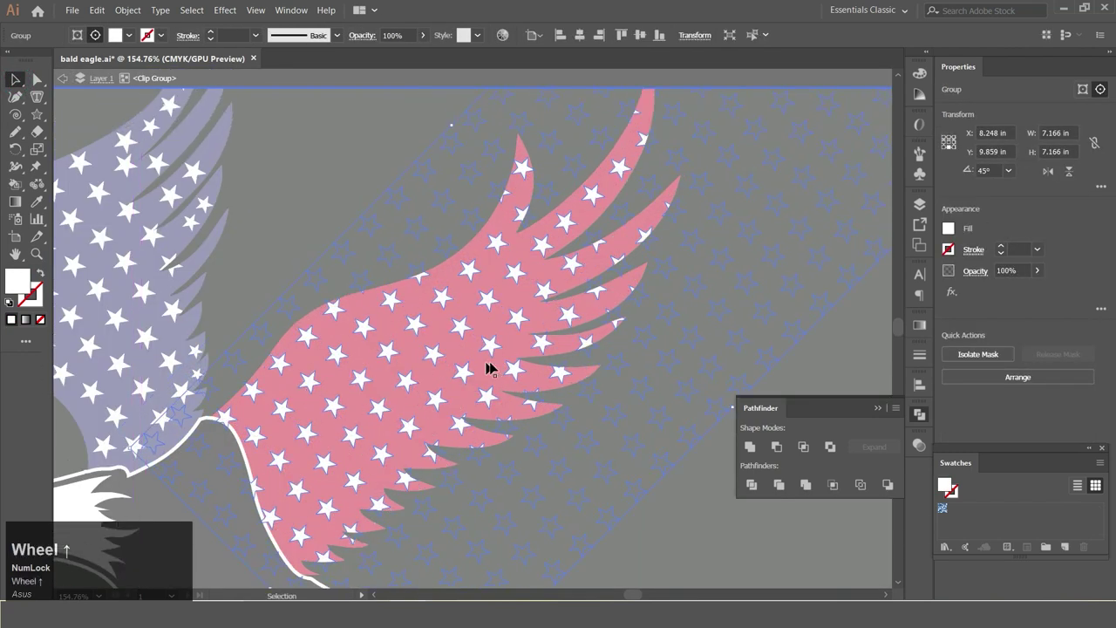
Step: Enter the clip group's isolation mode on the left wing's star mask
key(space)
click(615, 373)
key(space)
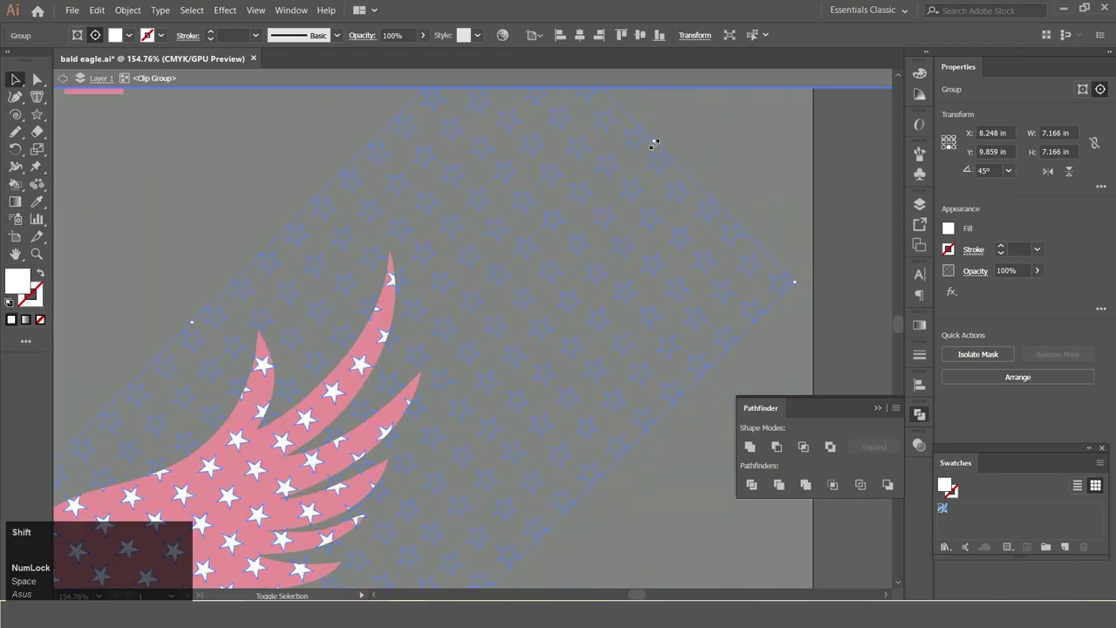
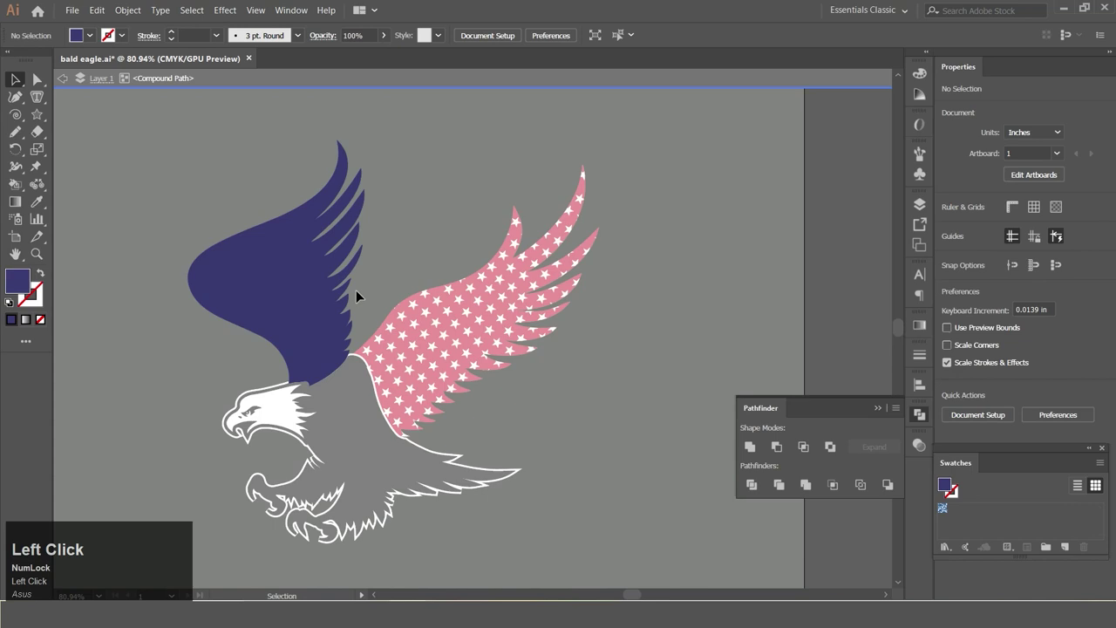
Step: Paste a copy of the star grid and undo the misplaced attempt
key(ctrl+v)
click(351, 304)
right_click(353, 306)
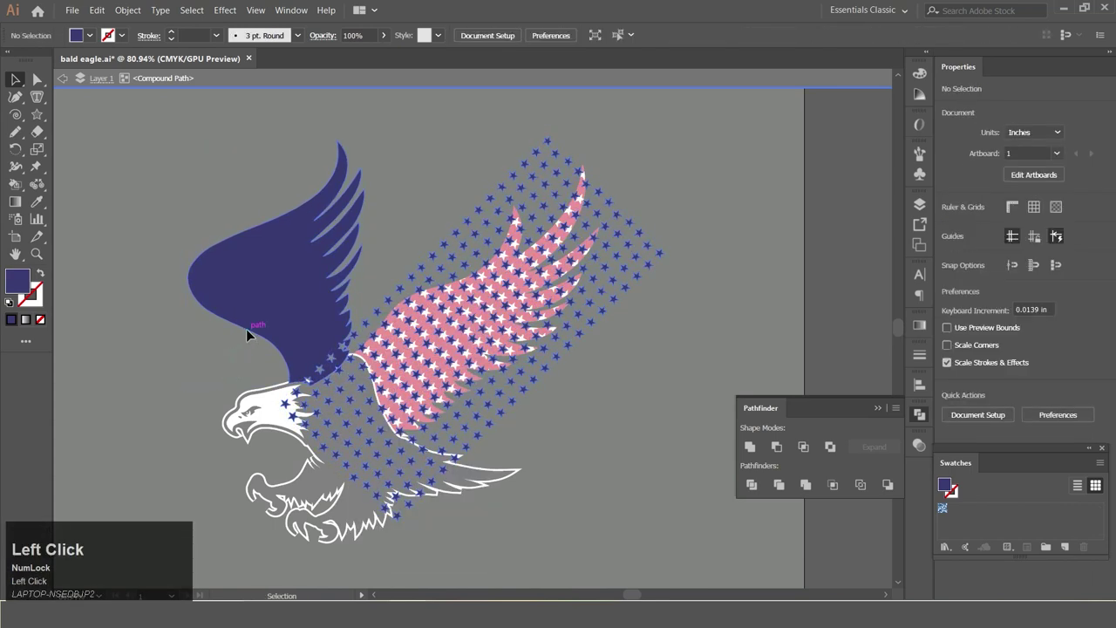
key(ctrl+z)
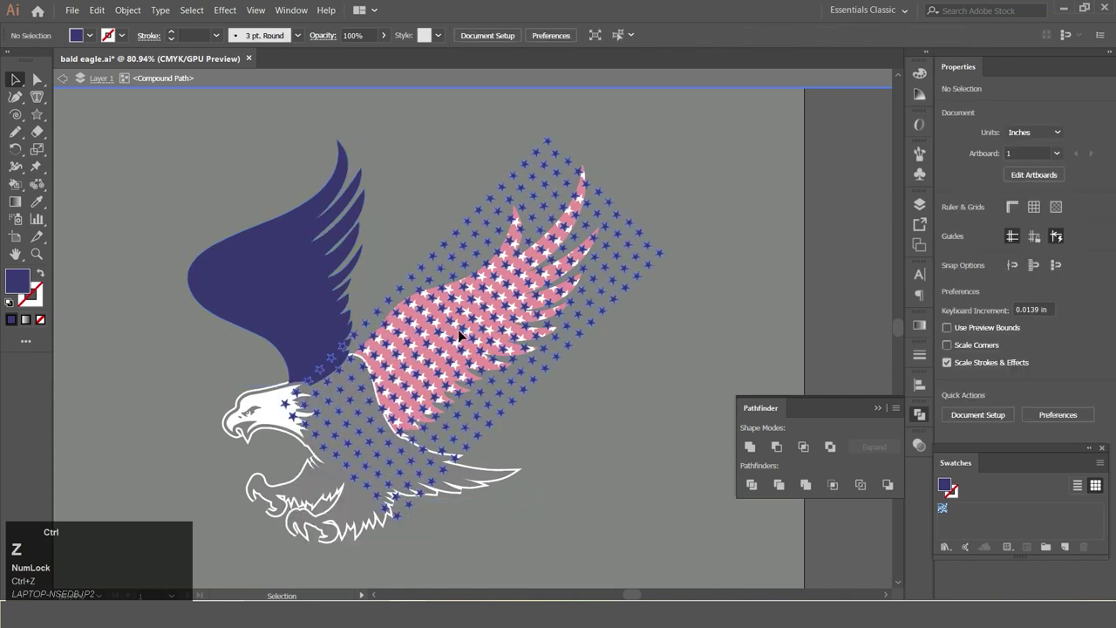
Step: Select the star grid, reposition it, and leave it back over the right wing
click(300, 263)
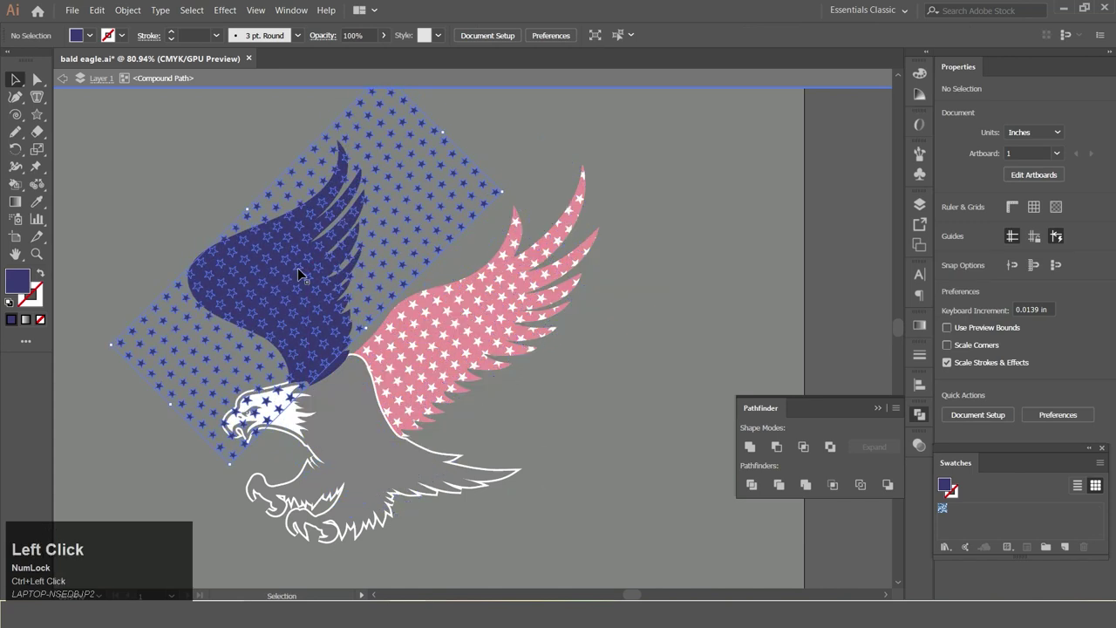
drag(533, 347, 90, 43)
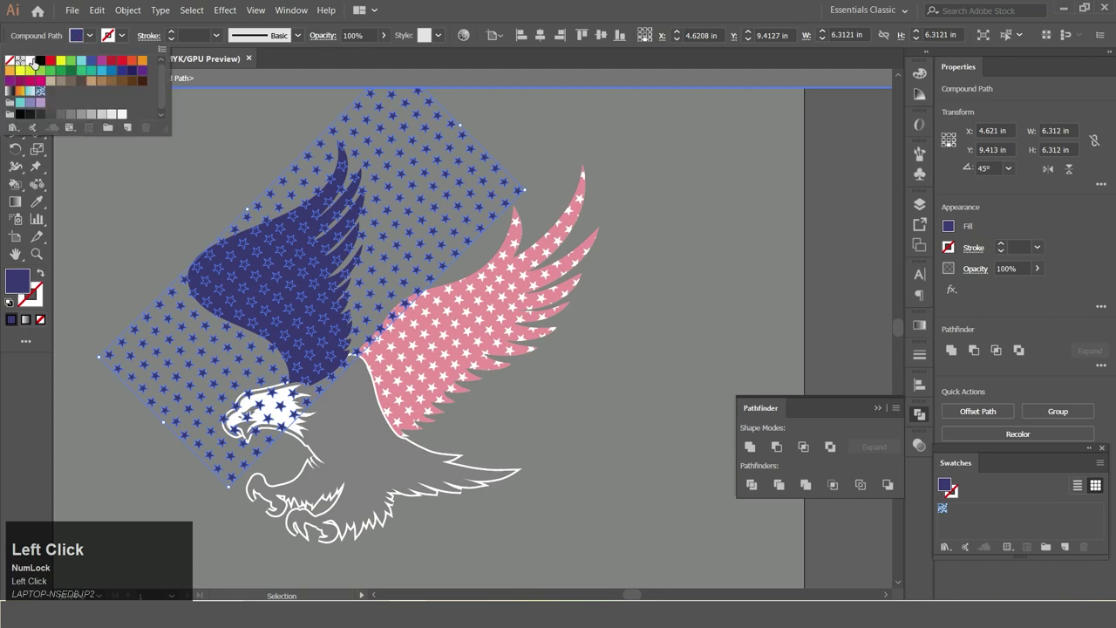
key(ctrl+z)
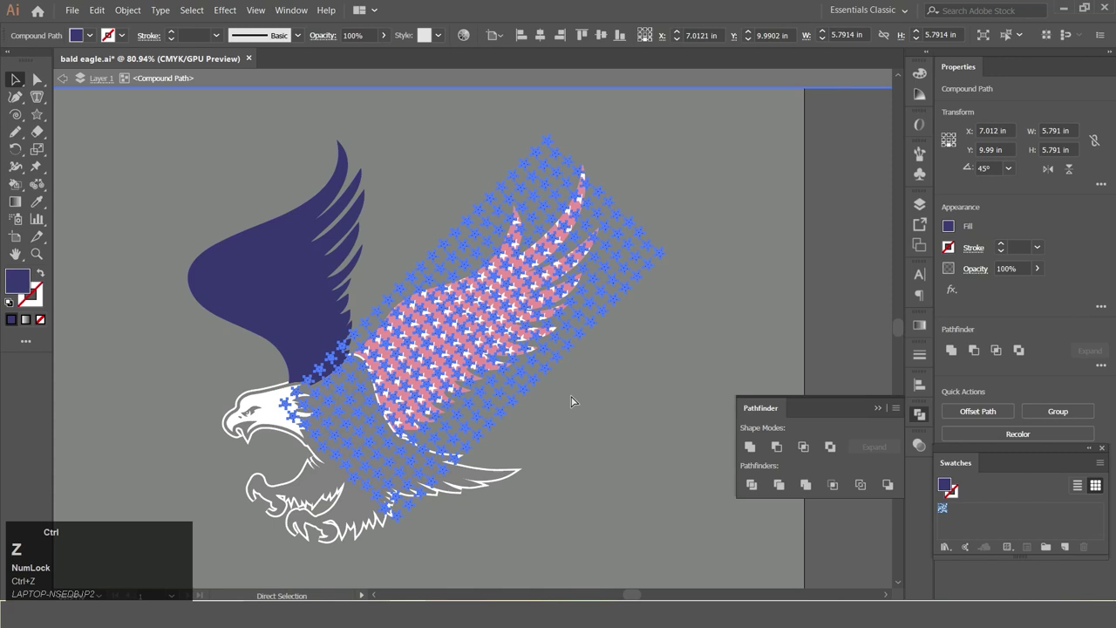
click(575, 399)
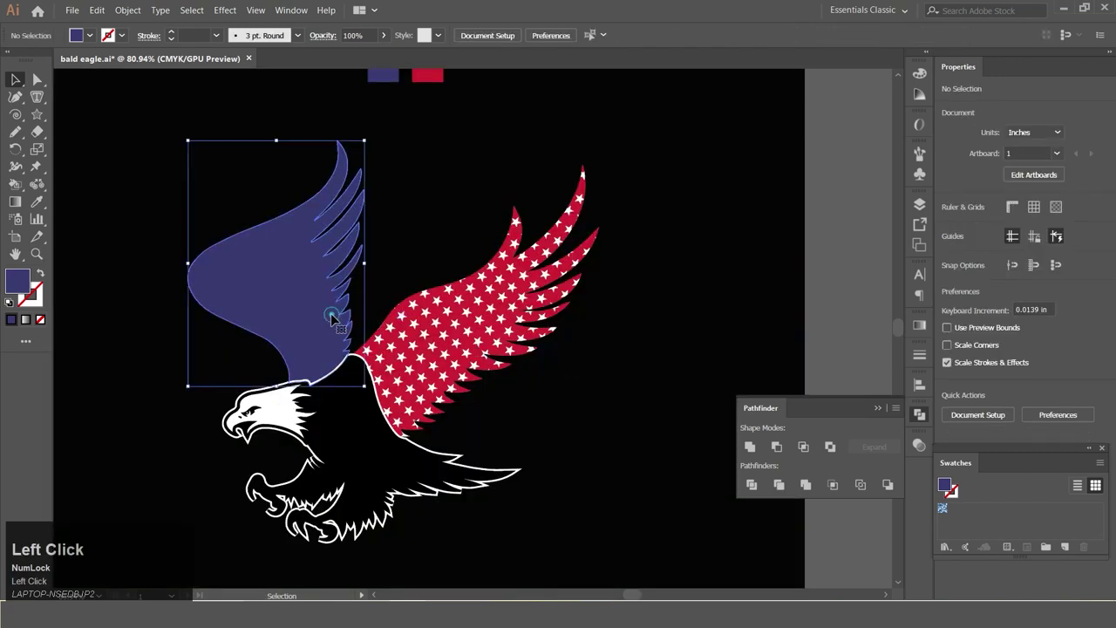
Step: Select the blue wing, paste the star pattern and position it over that wing
right_click(321, 313)
right_click(322, 310)
click(361, 402)
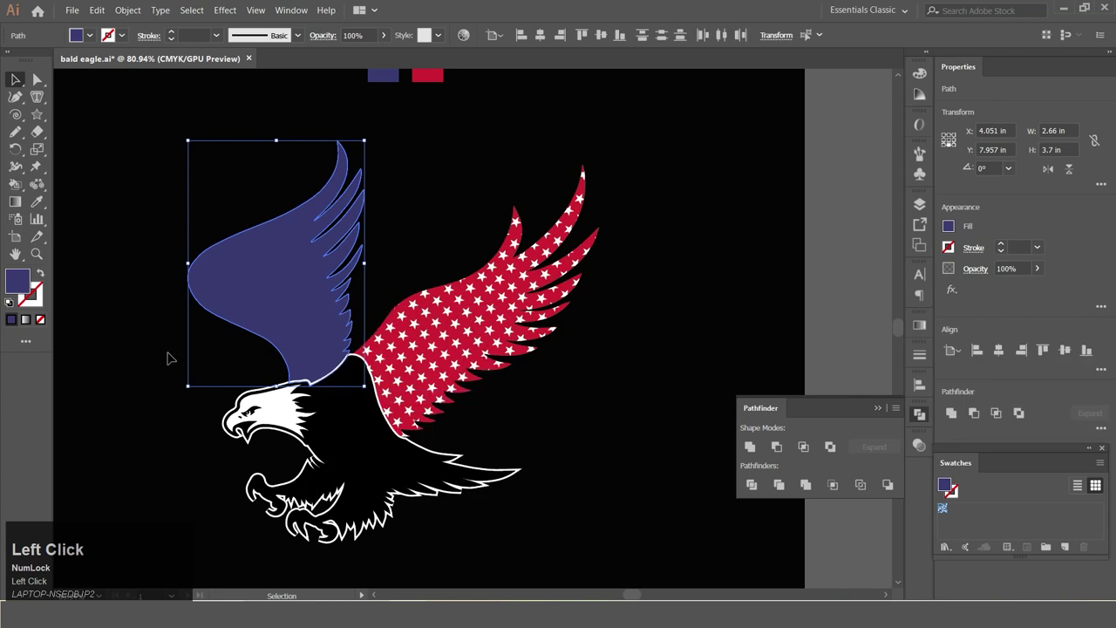
key(ctrl+z)
key(ctrl+v)
drag(413, 282, 97, 43)
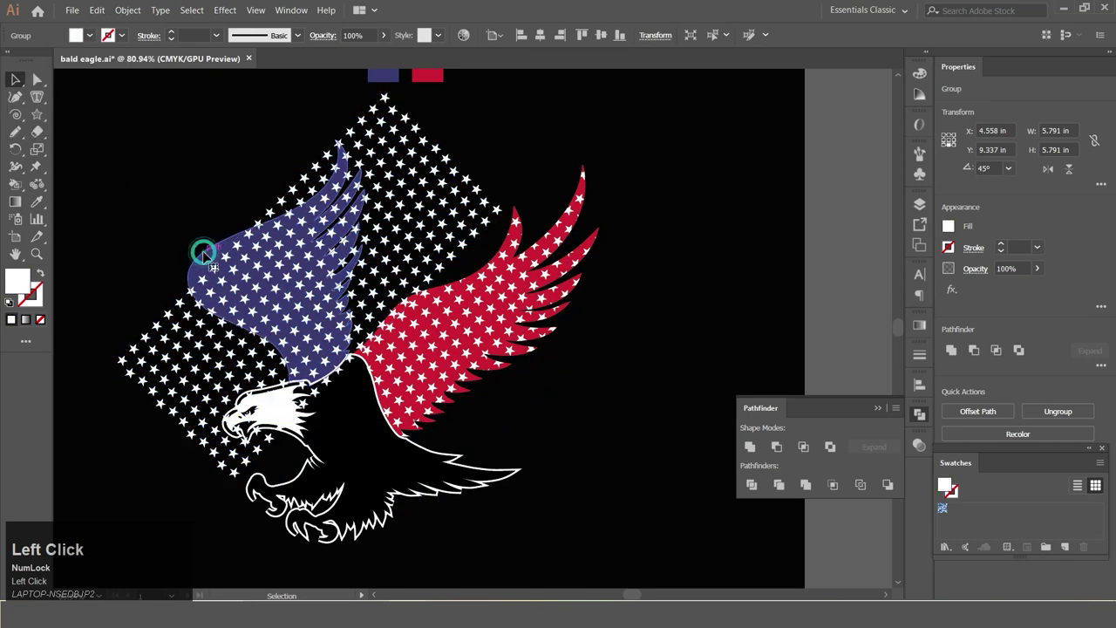
Step: Restack the star pattern behind the blue wing and adjust its placement
right_click(208, 255)
click(242, 389)
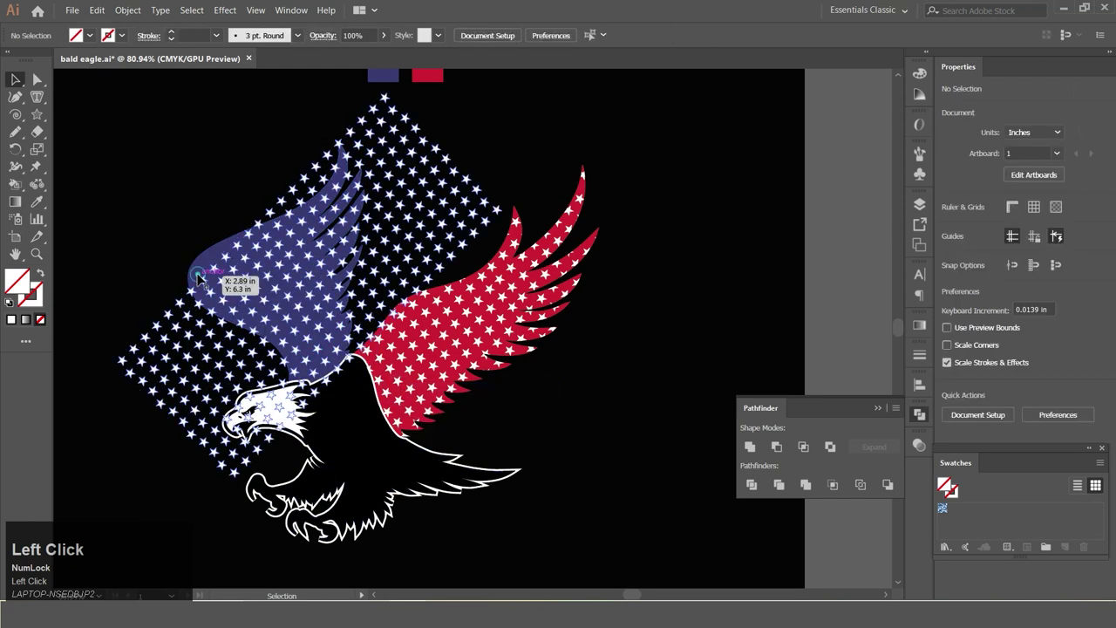
right_click(204, 266)
drag(258, 466, 286, 298)
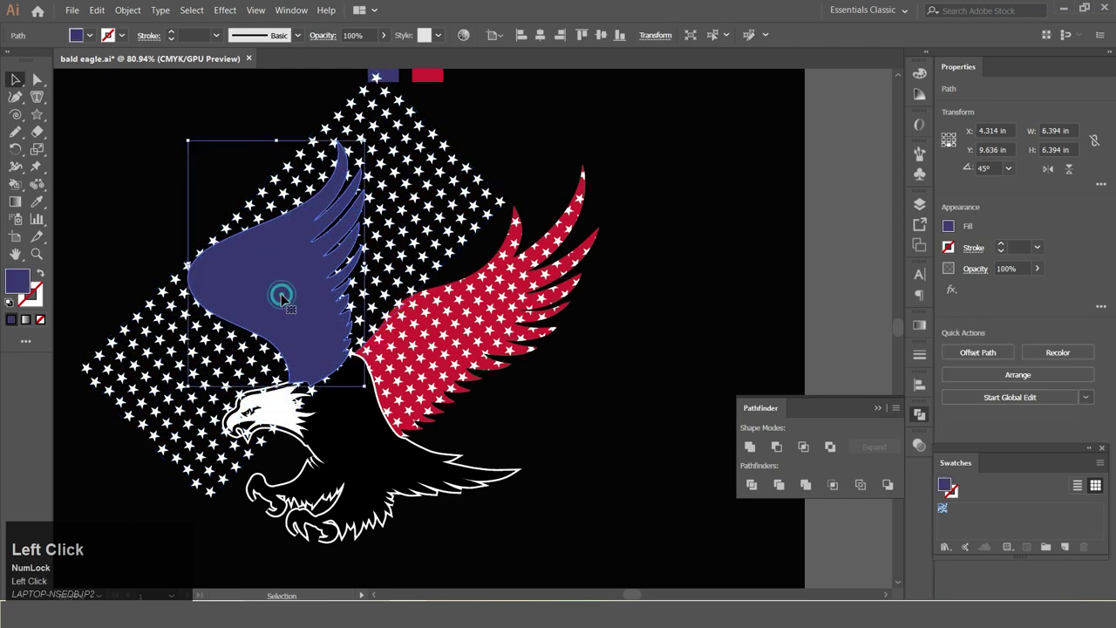
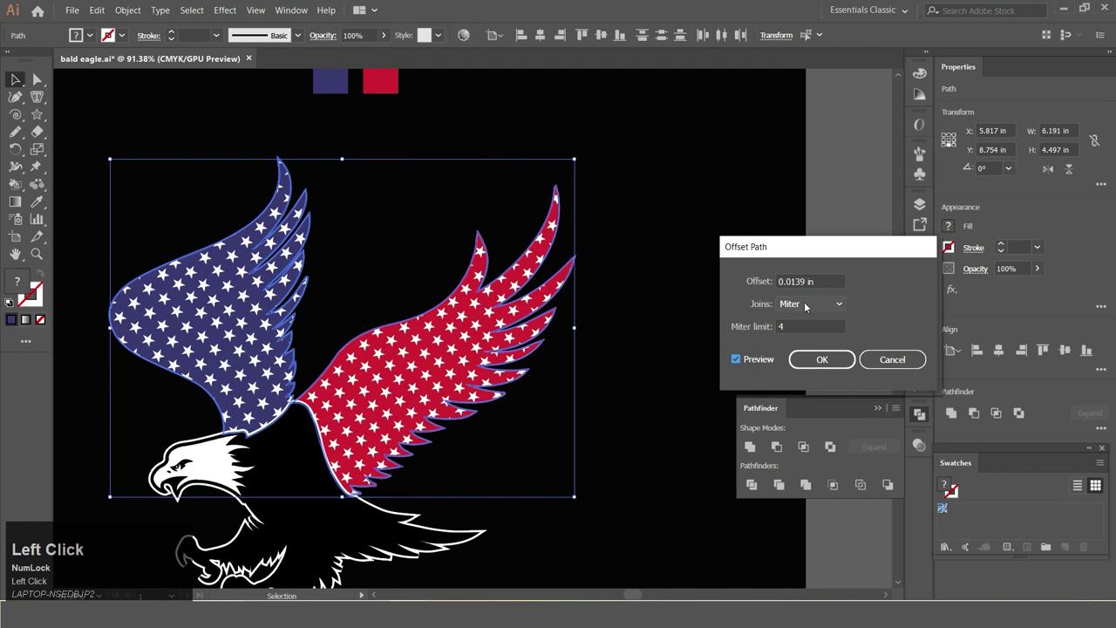
Step: Apply an Offset Path in px to both wings and fill the outline white
key(space)
text(px)
key(Return)
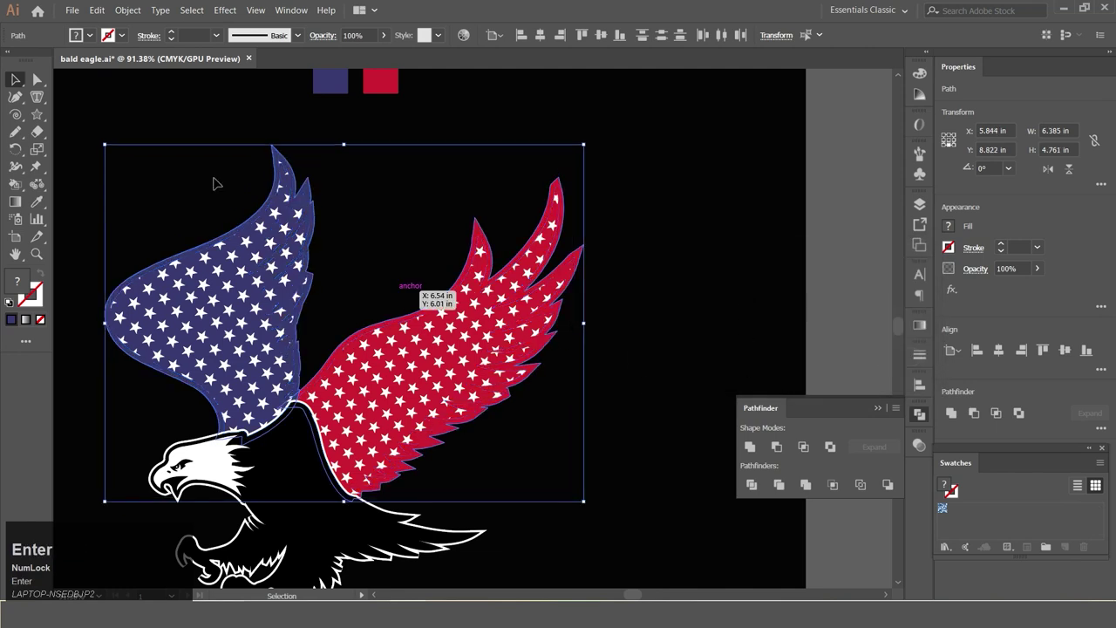
click(46, 203)
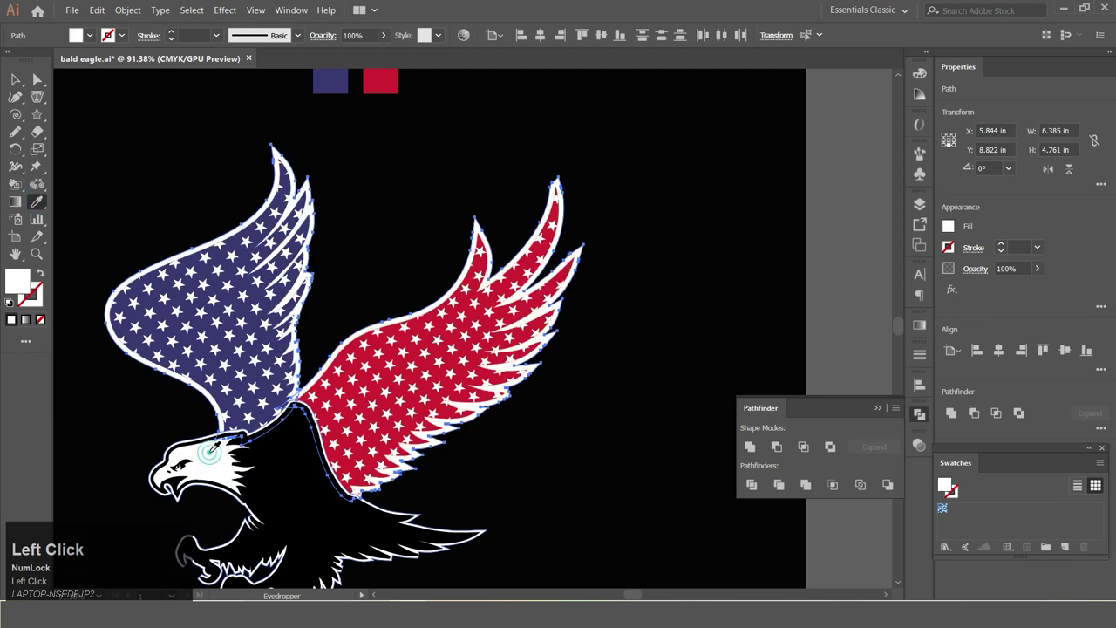
scroll(down, 3)
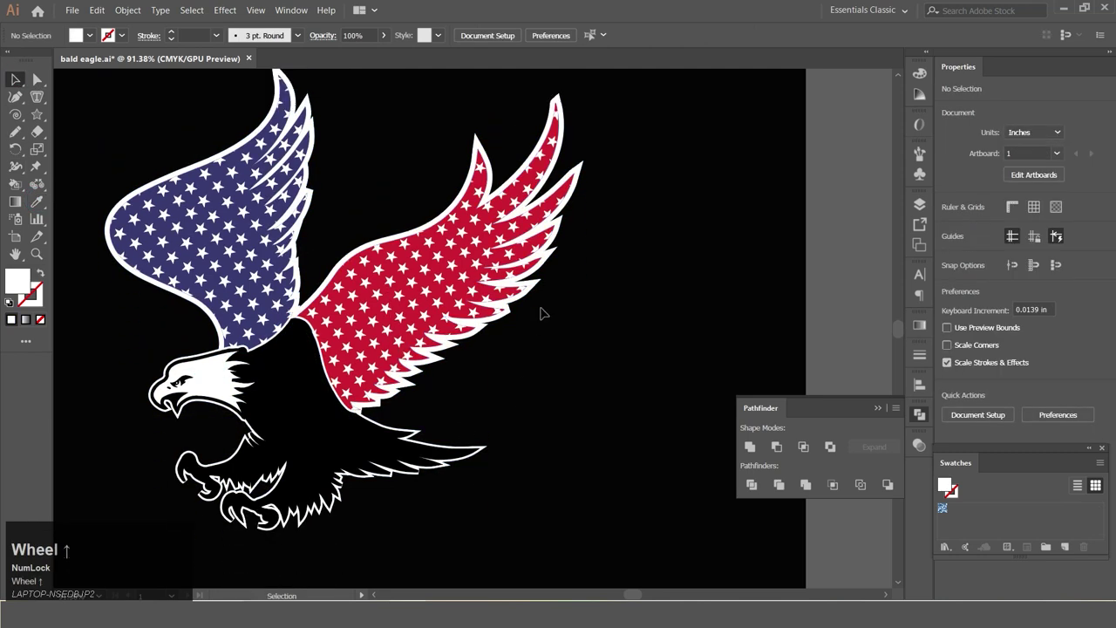
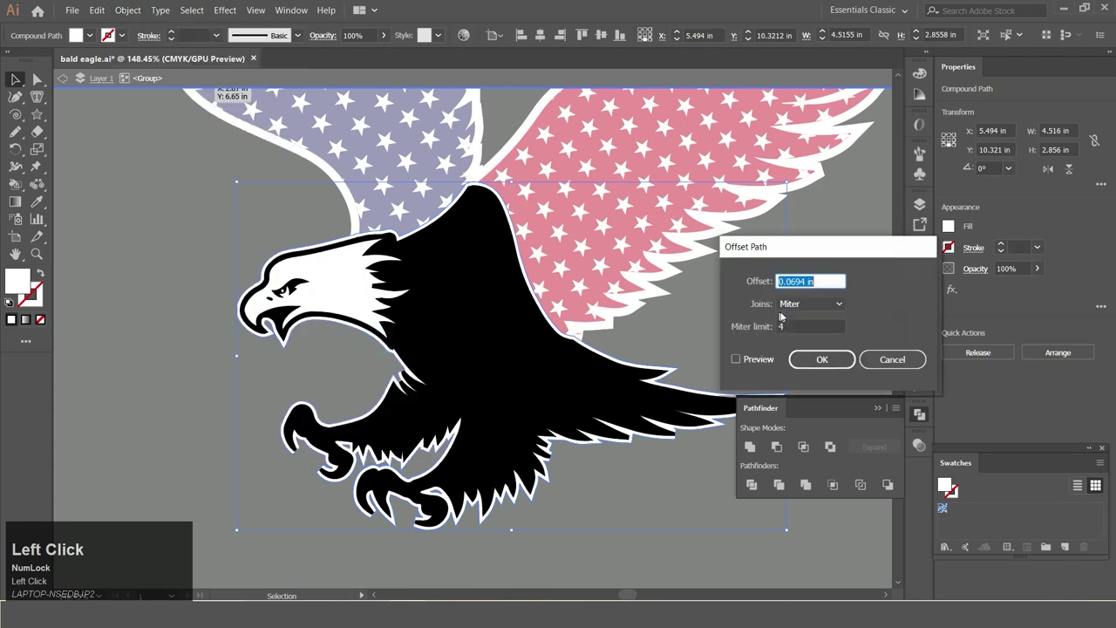
Step: Apply Offset Path to the eagle body for a white border, then deselect the artwork
key(space)
key(Return)
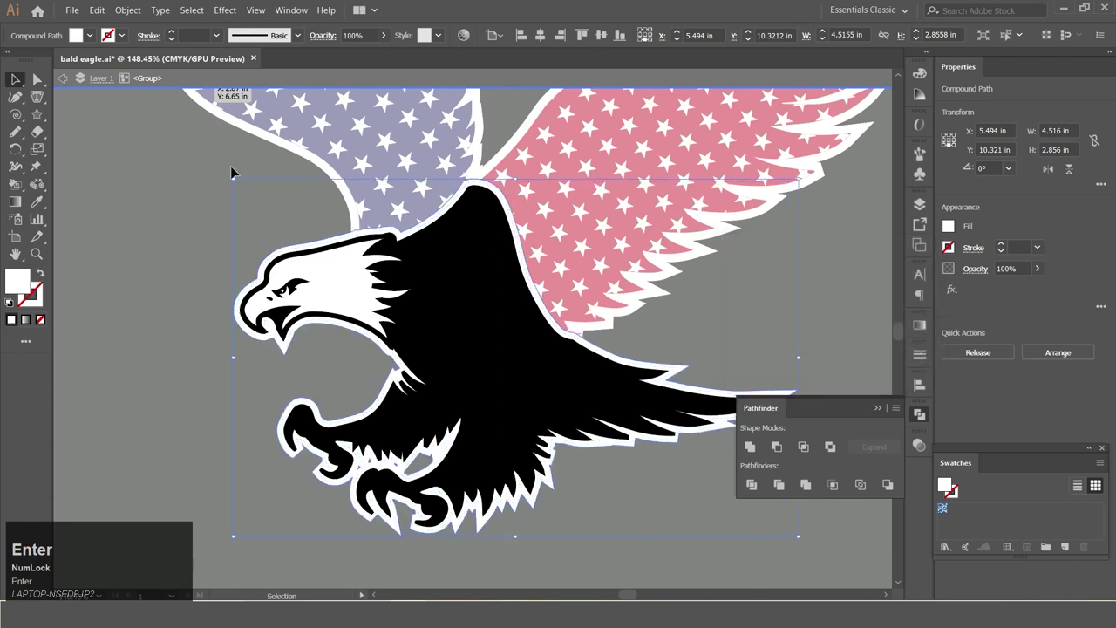
click(21, 84)
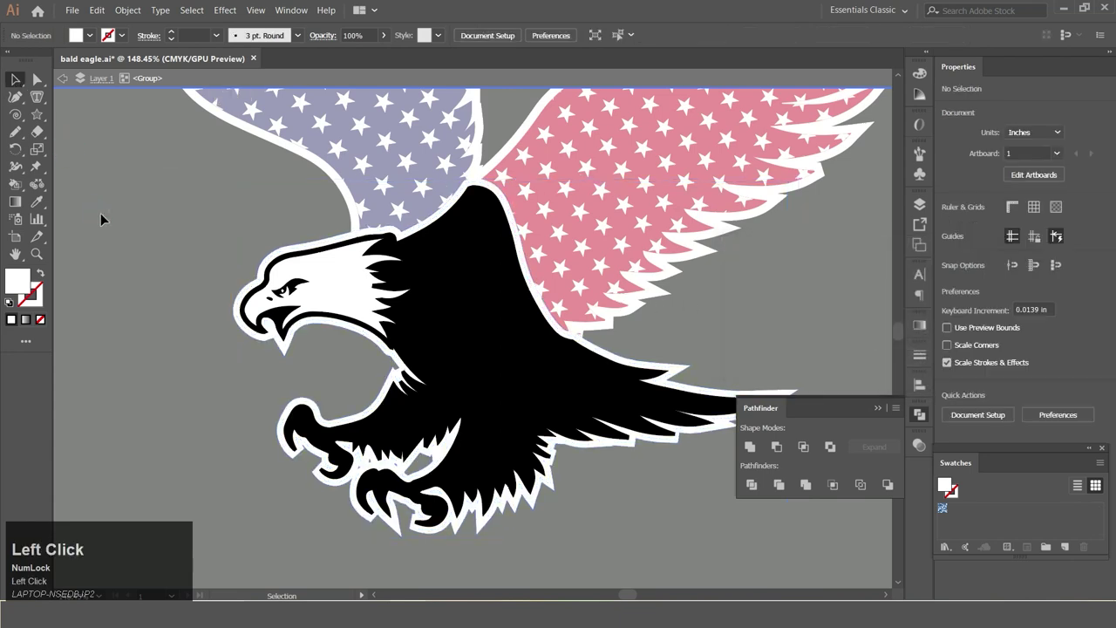
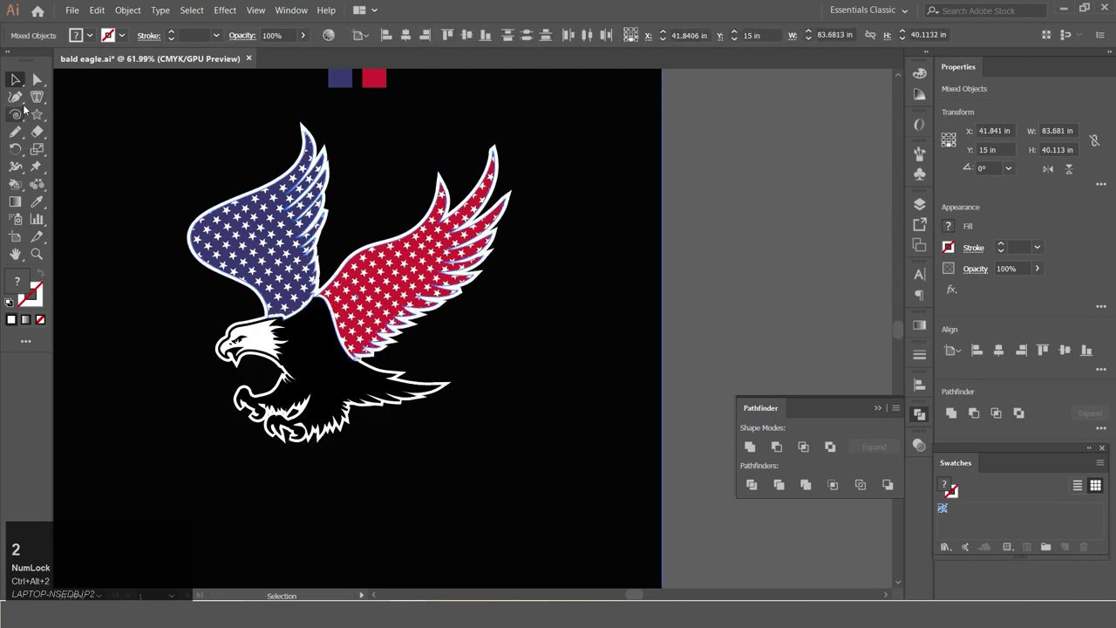
Step: Deselect everything before scaling and moving the eagle to the artboard's right edge
click(16, 88)
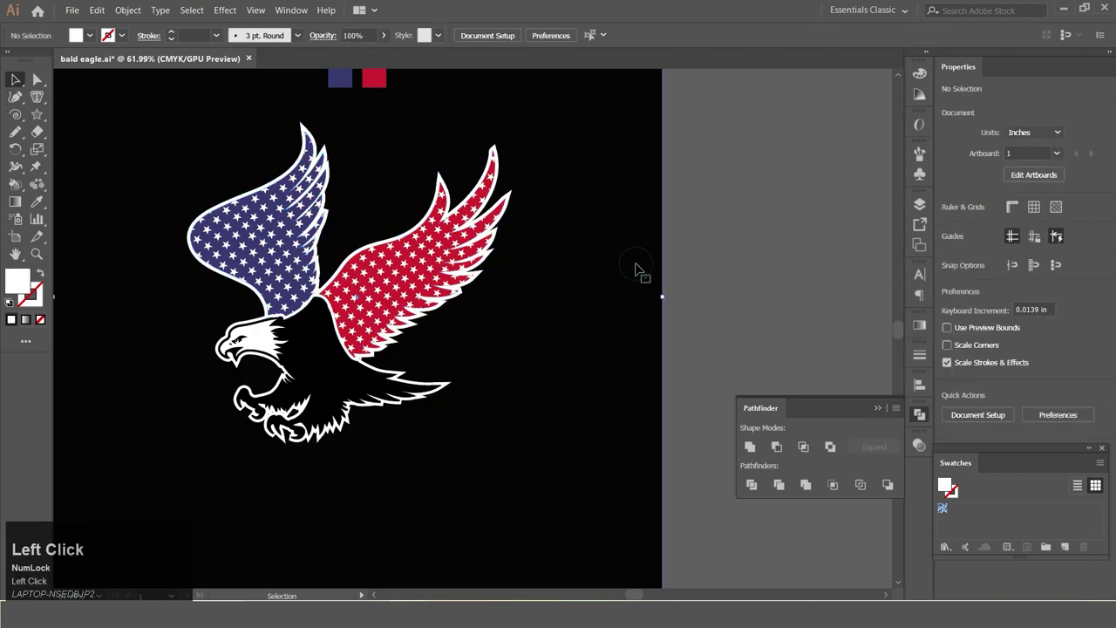
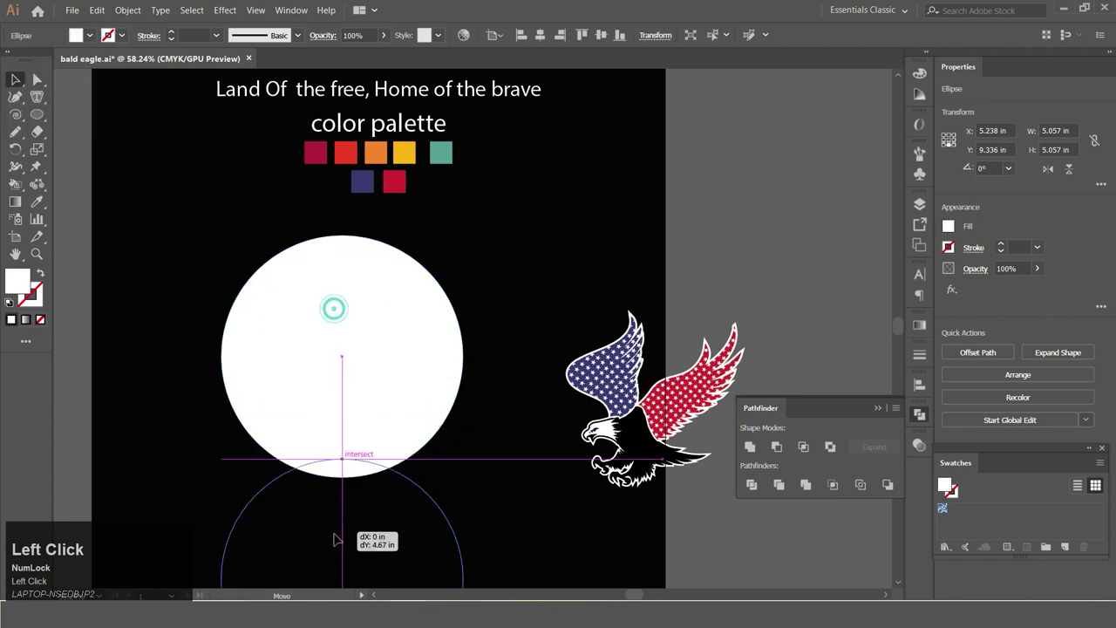
Step: Bring up the shape tool flyout showing the other basic shape modes
right_click(49, 118)
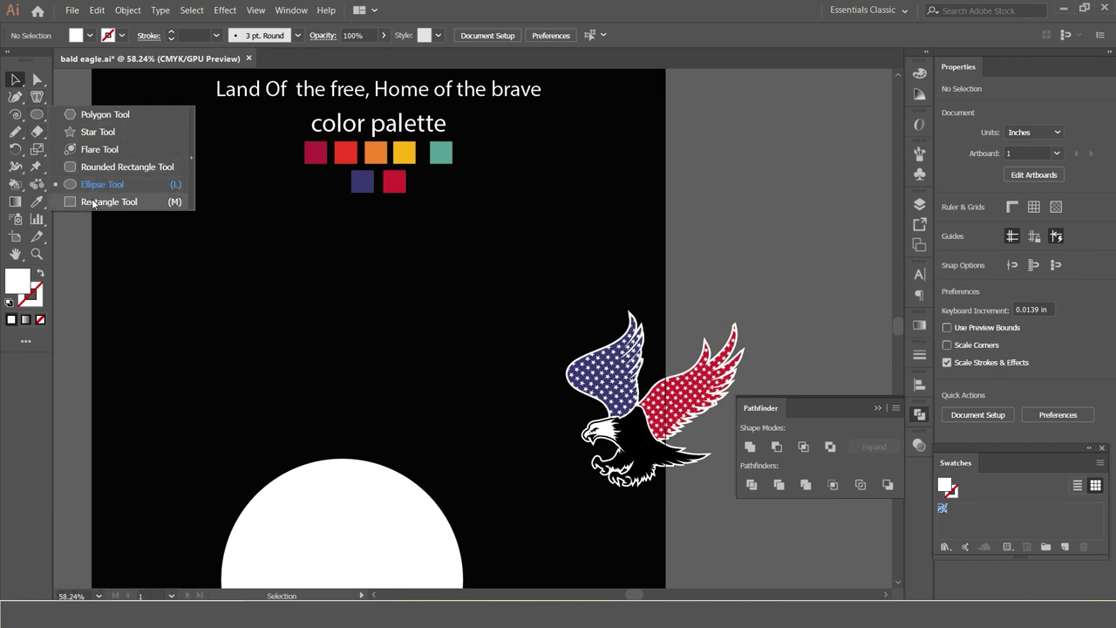
Step: Switch to the Rectangle tool and select one of the drawn stripe bars
click(99, 204)
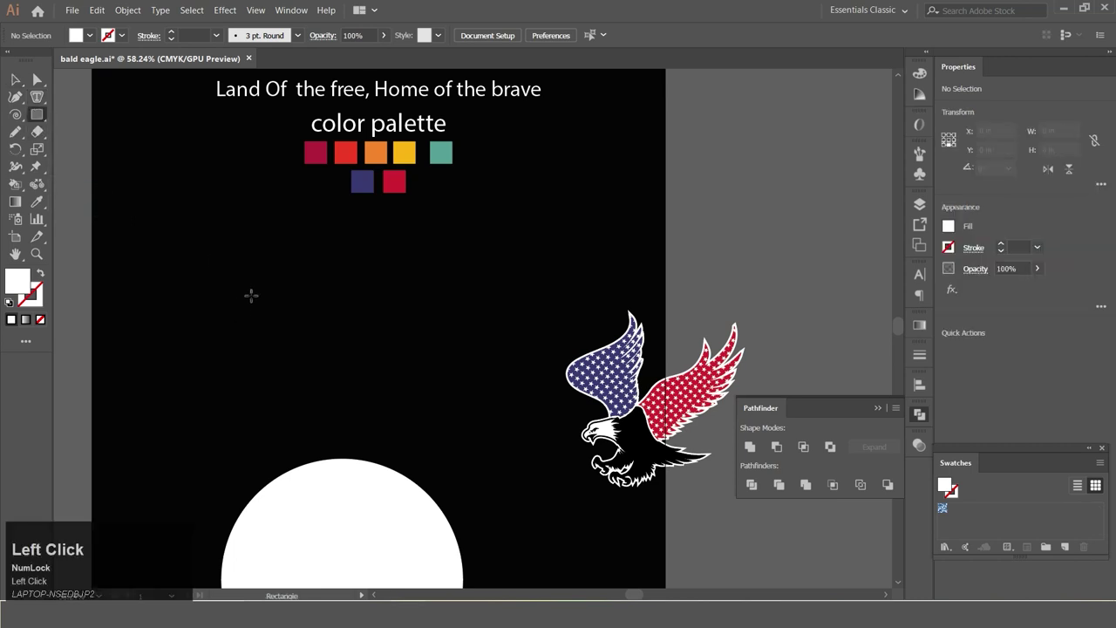
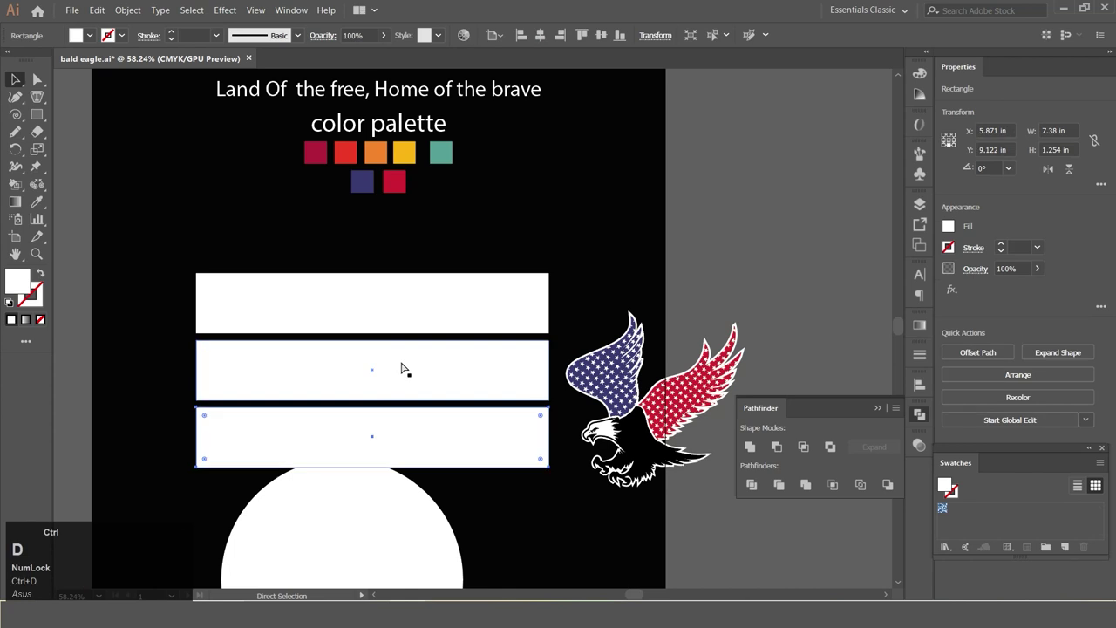
scroll(down, 3)
click(475, 502)
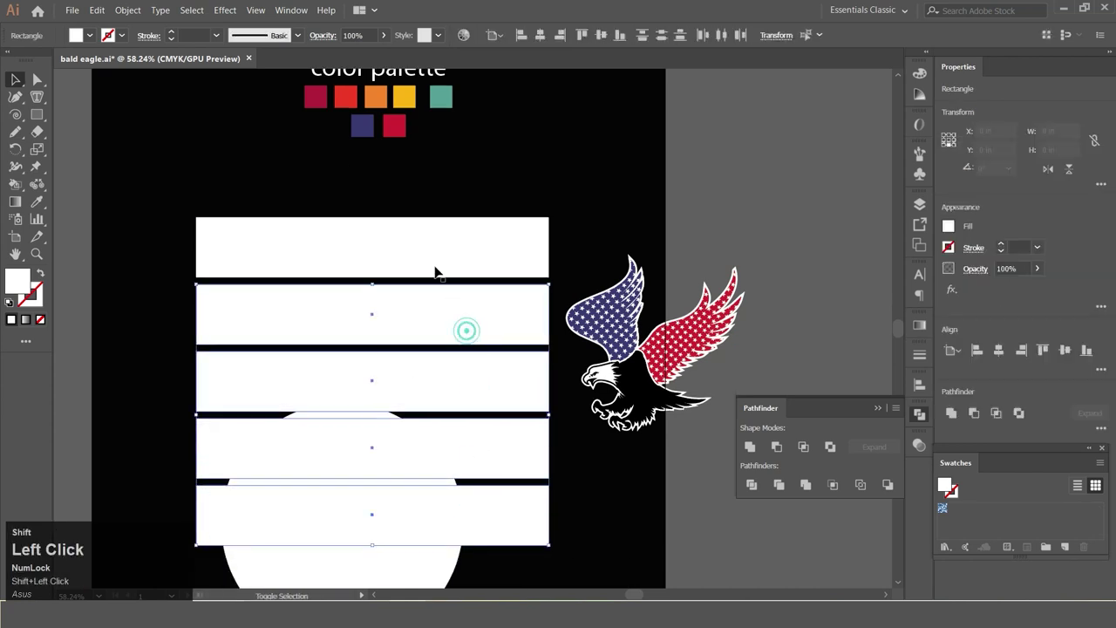
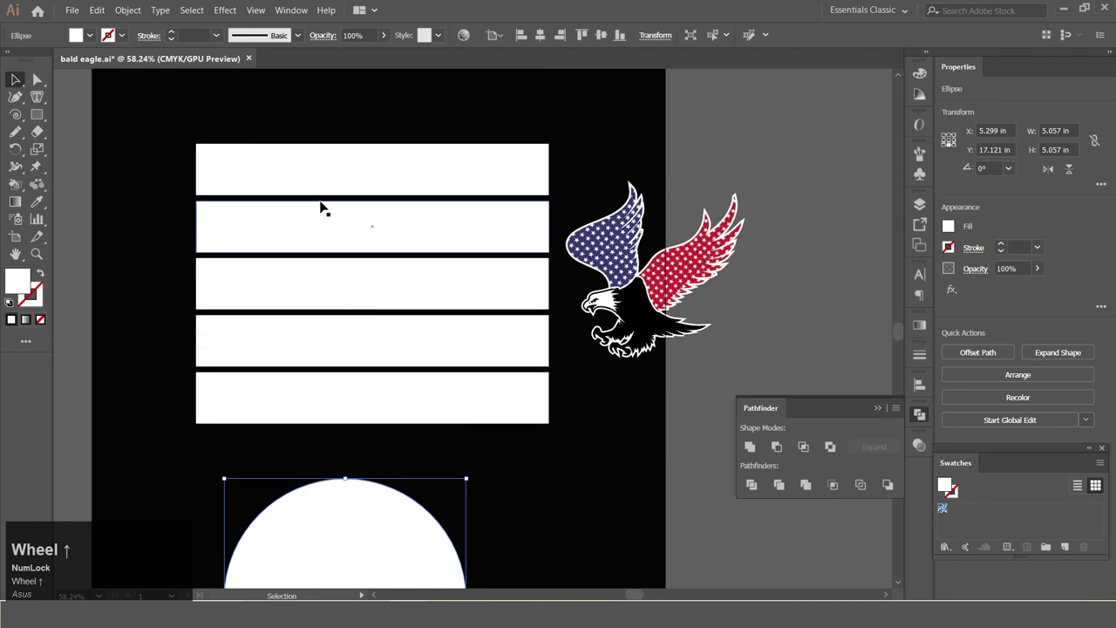
Step: Select the top stripe bar and fill it with the crimson palette swatch
click(348, 225)
scroll(up, 3)
click(42, 210)
scroll(up, 3)
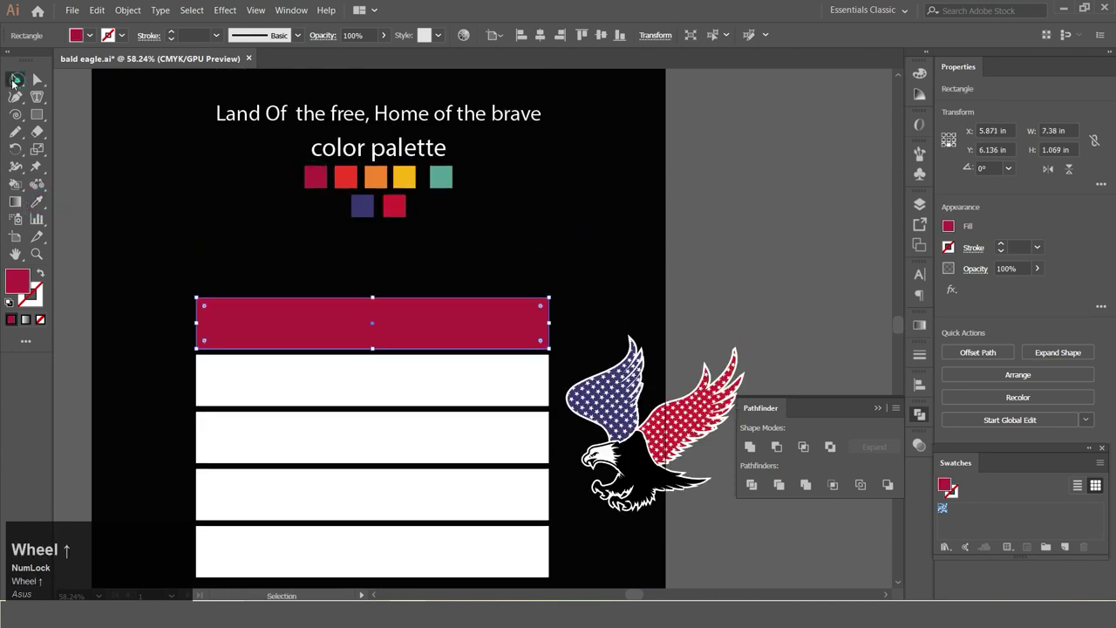
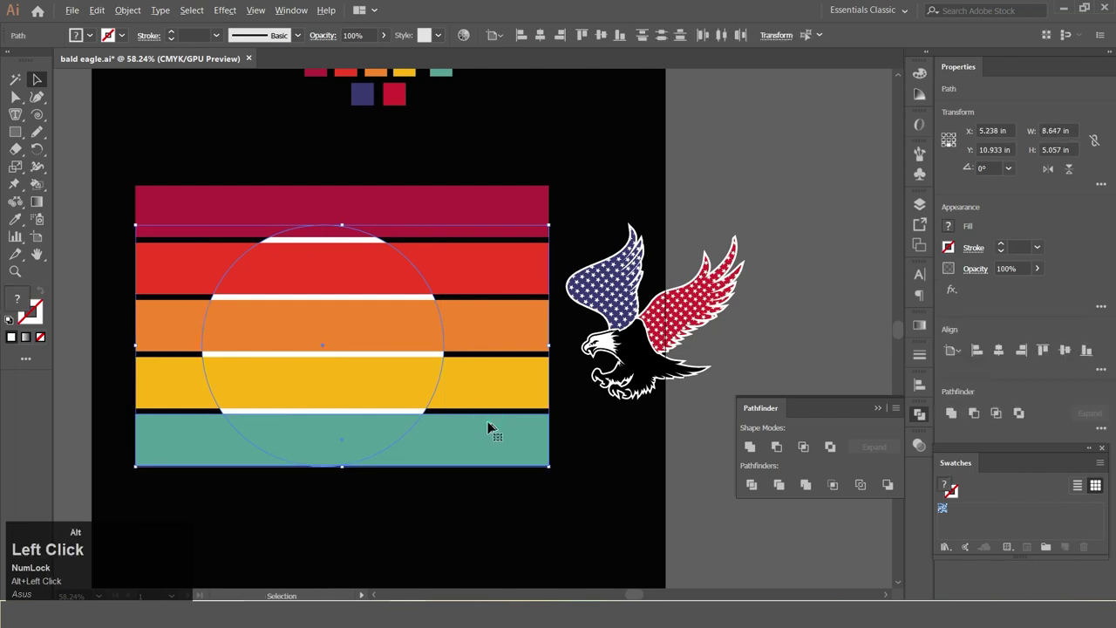
Step: Centre the white circle over the bars, bring it to front, enlarge it to span all five and select everything for Pathfinder Intersect
click(930, 385)
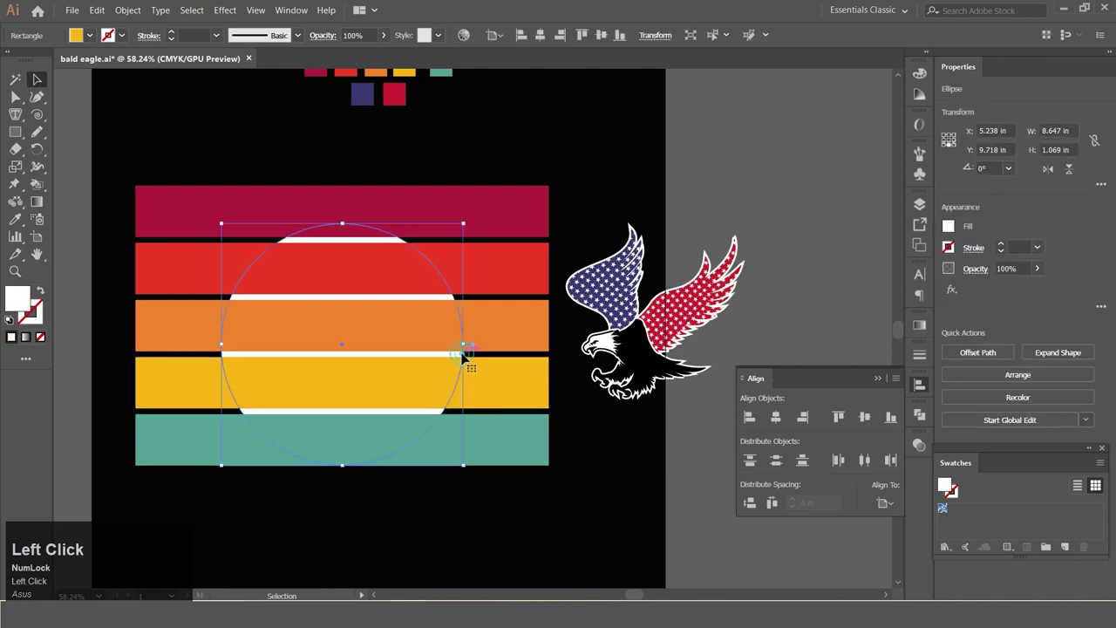
right_click(396, 337)
click(677, 343)
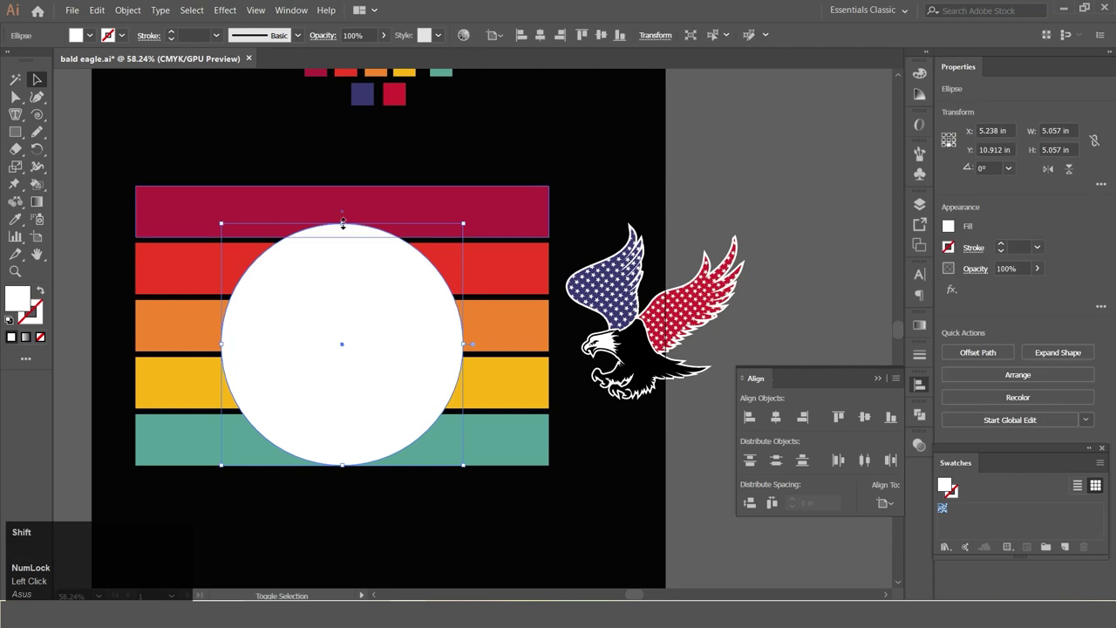
drag(677, 342, 377, 390)
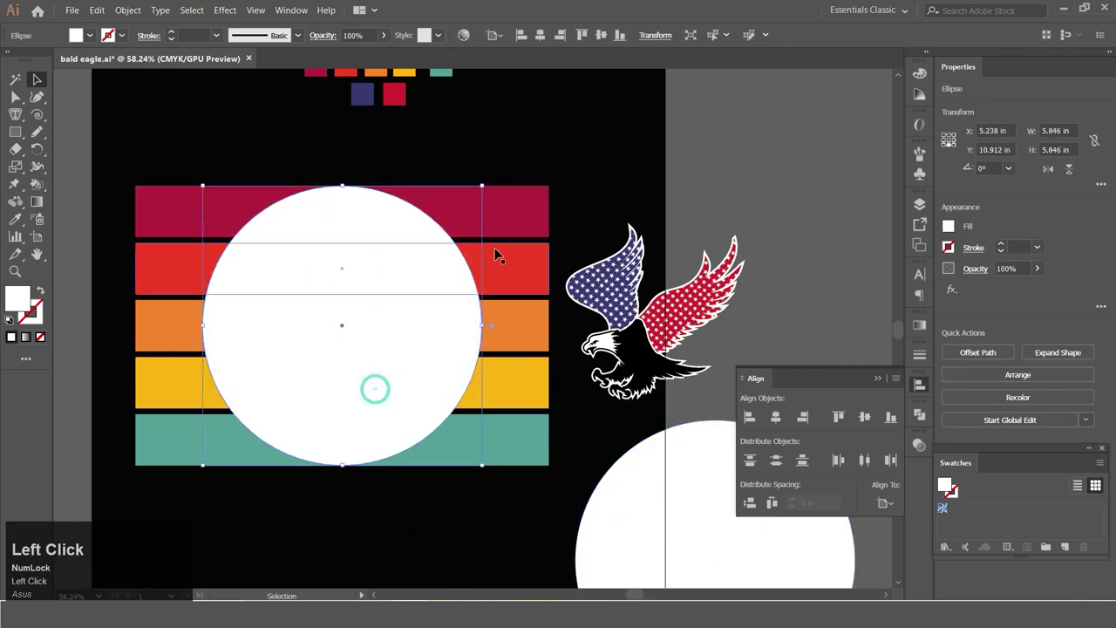
click(464, 181)
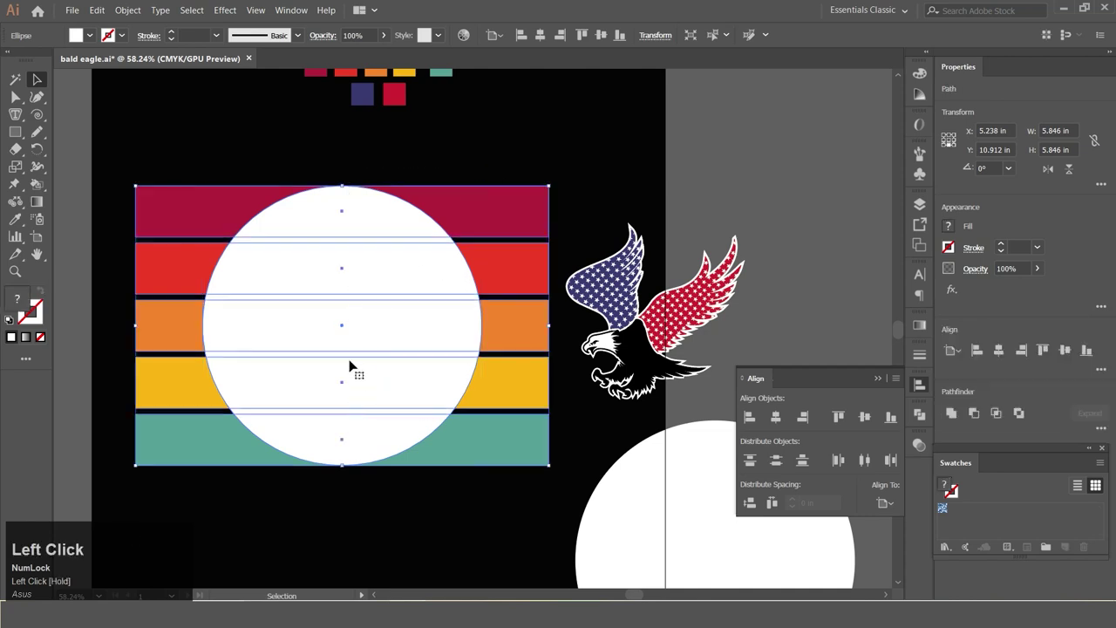
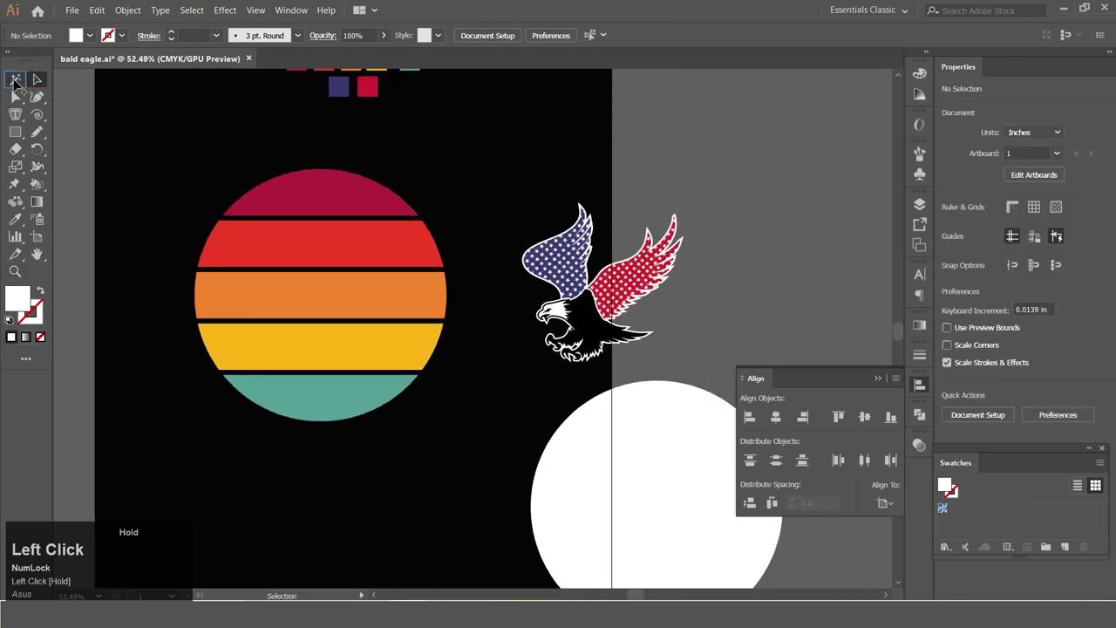
Step: Move the white circle onto the sunset disc and give it no fill with a white 10 pt stroke
right_click(326, 298)
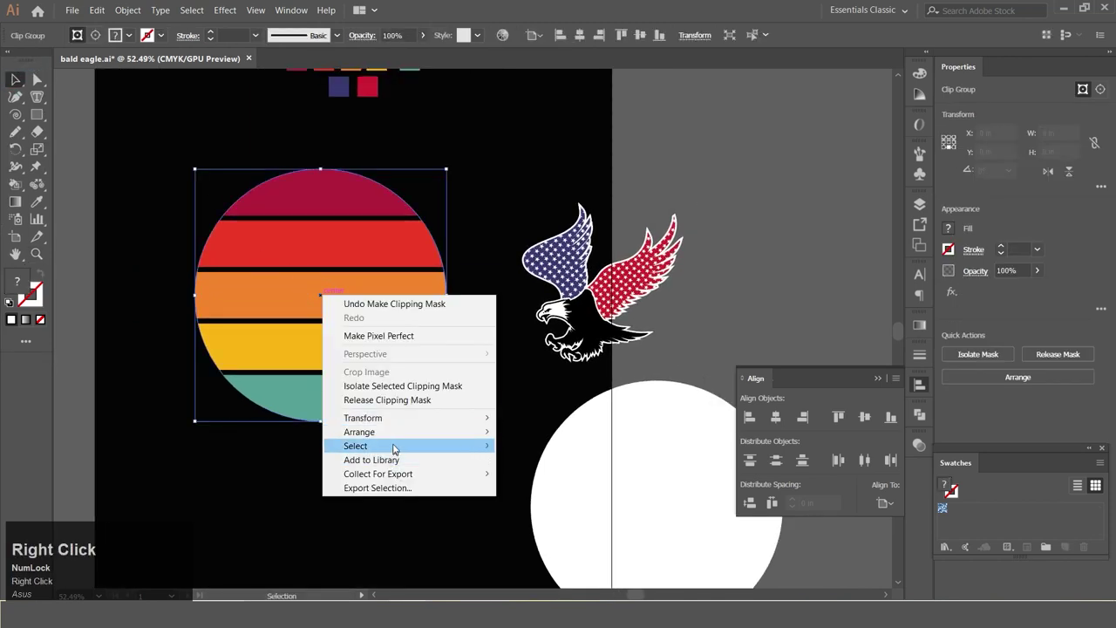
drag(402, 439, 407, 258)
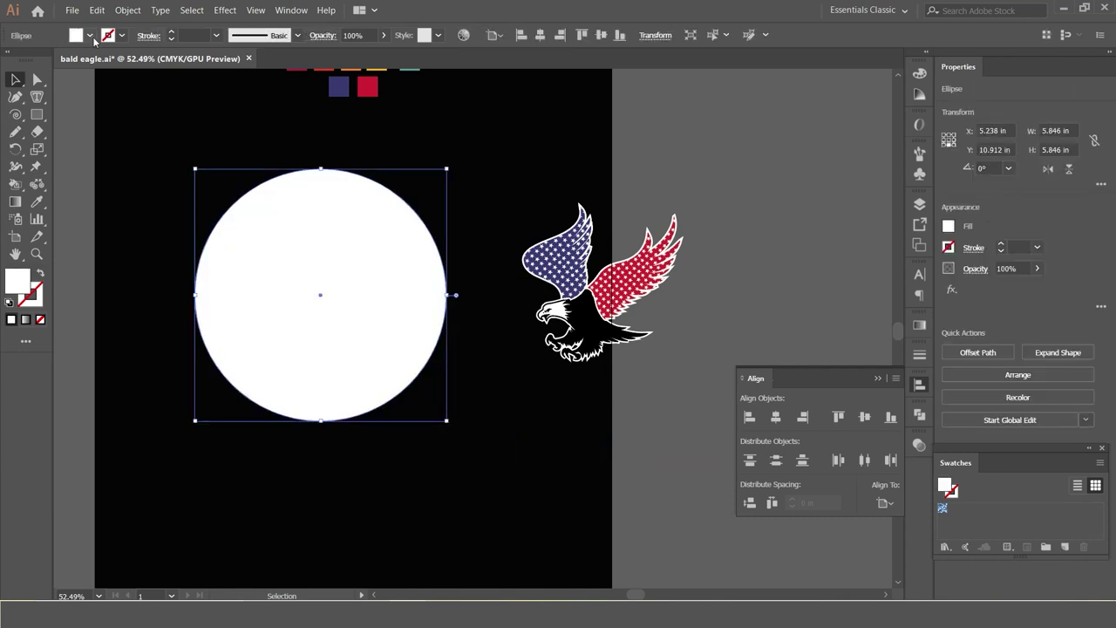
click(29, 44)
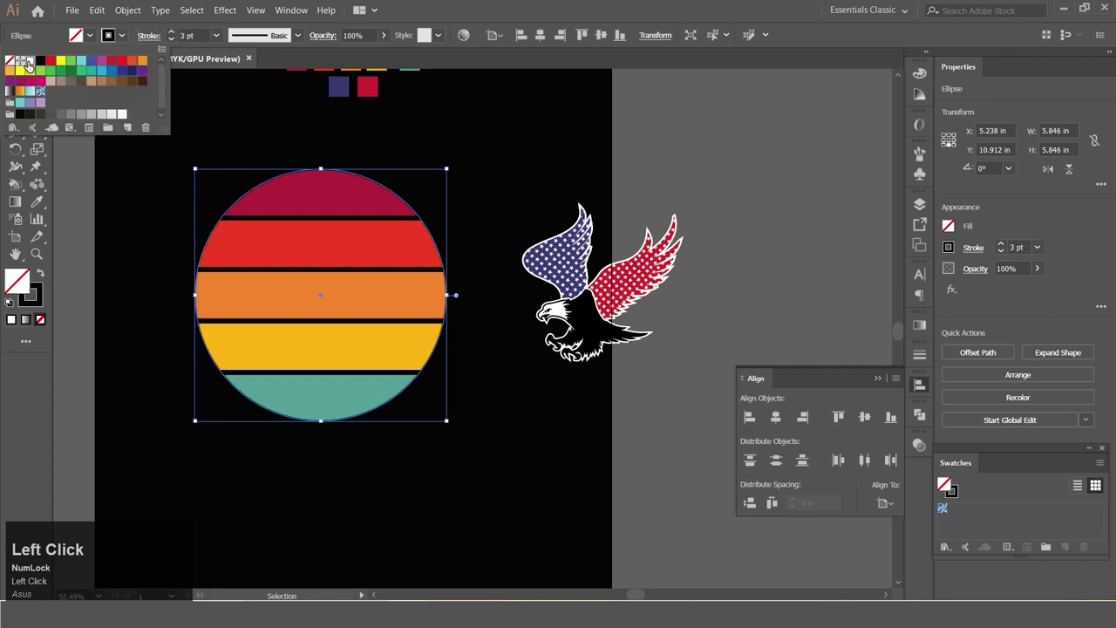
click(175, 36)
scroll(up, 3)
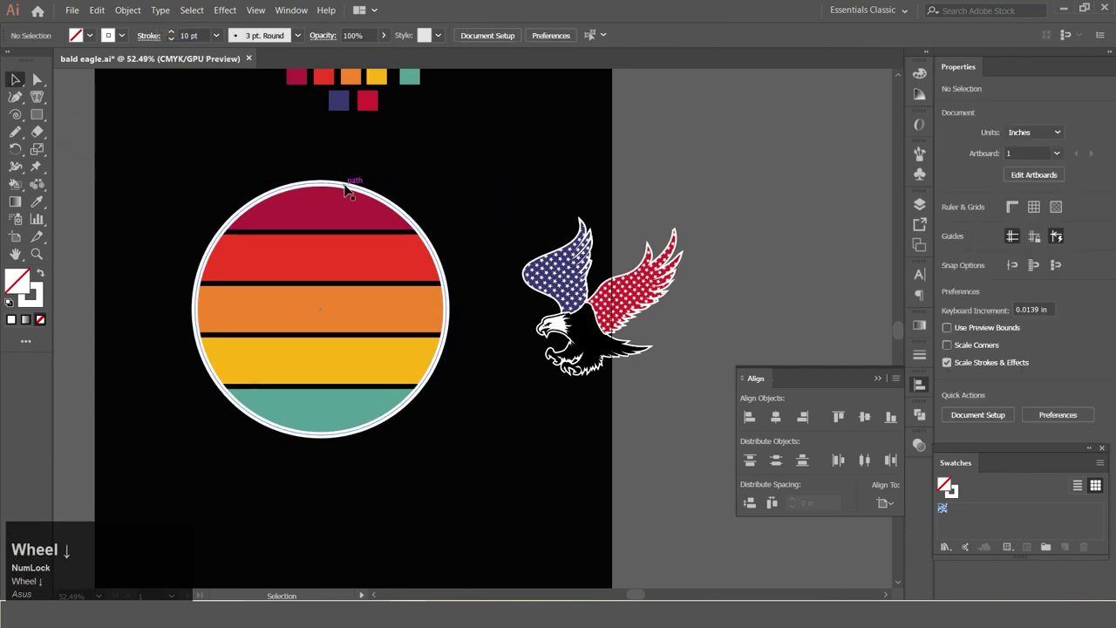
Step: Copy the outlined circle in front and enlarge the copy into a larger concentric white ring
click(348, 187)
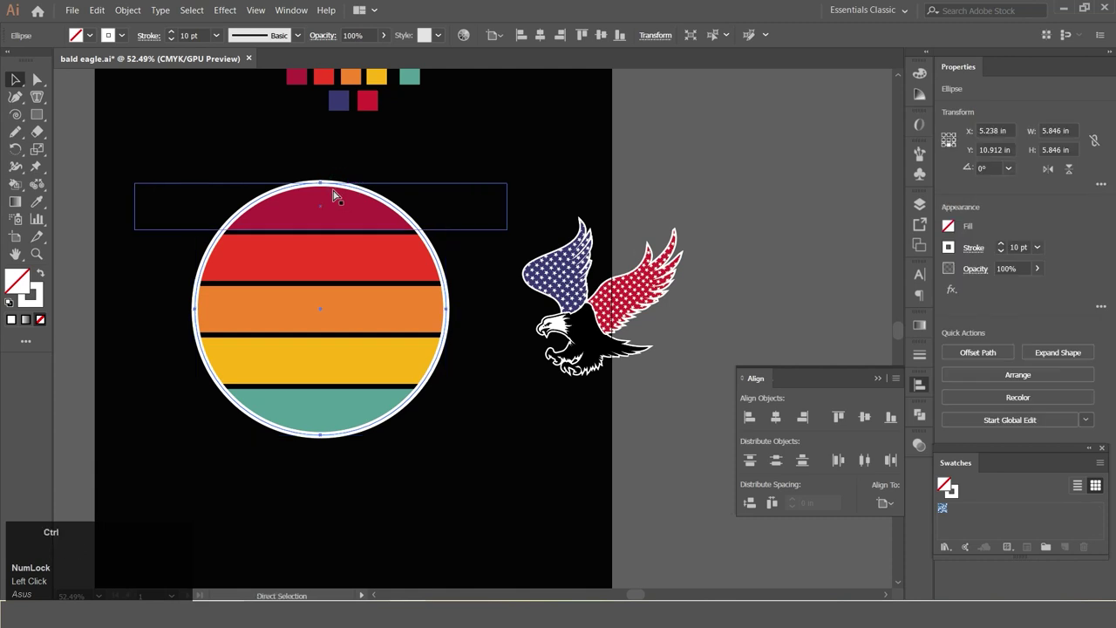
key(ctrl+c)
key(ctrl+f)
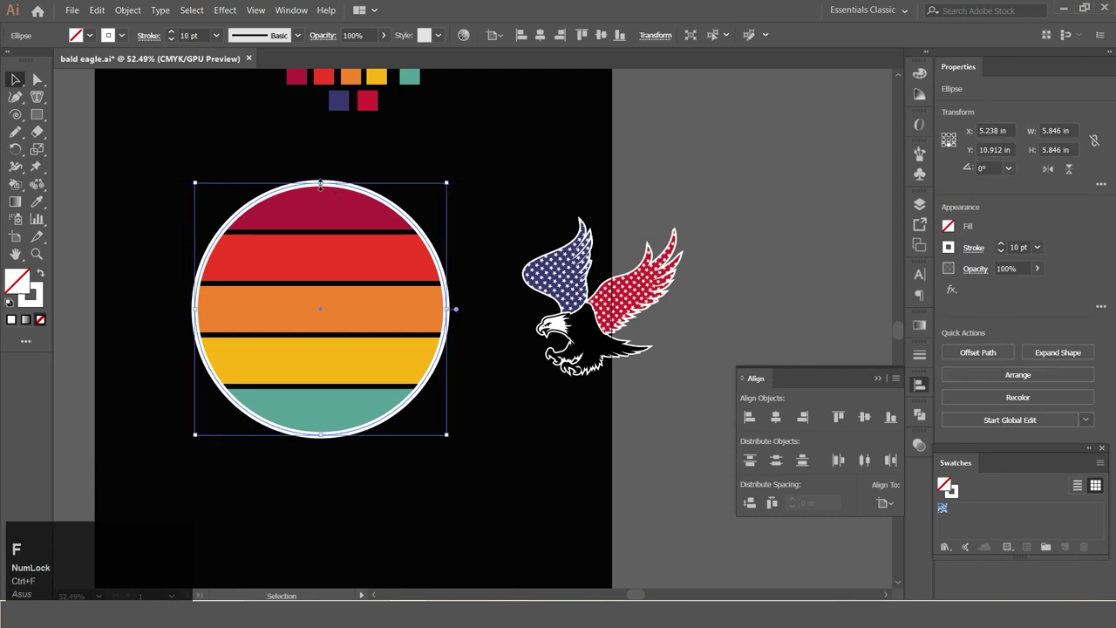
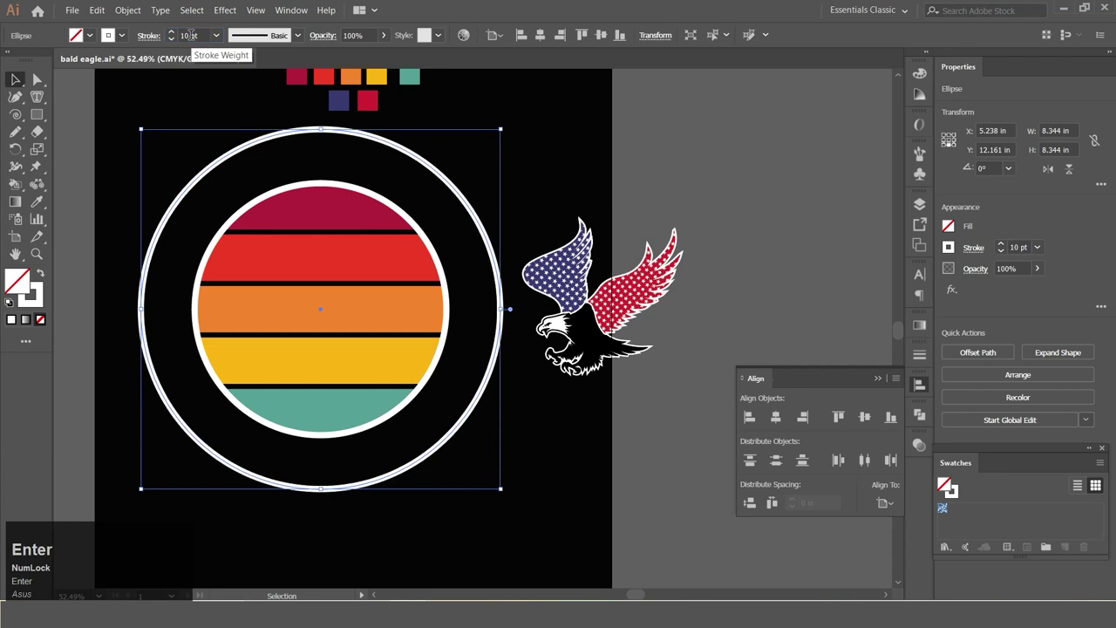
click(27, 84)
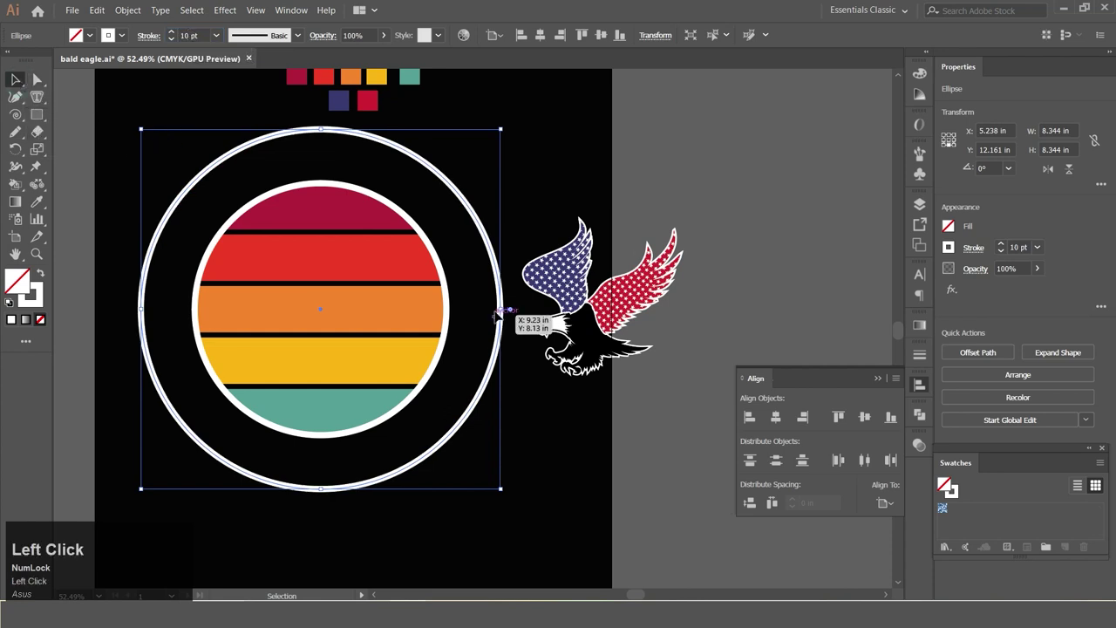
scroll(up, 3)
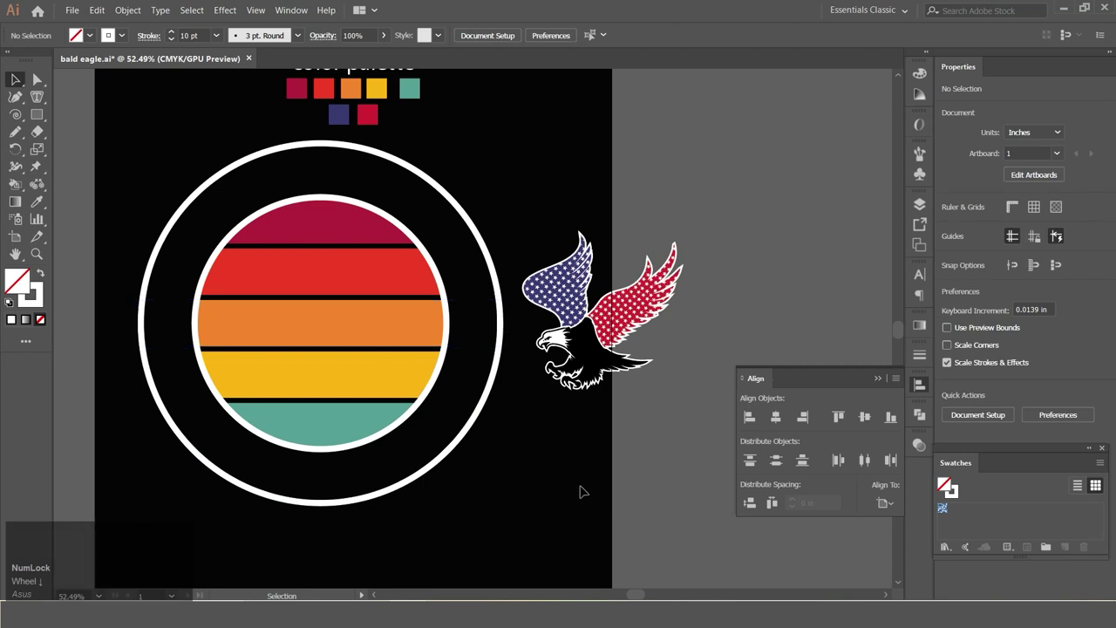
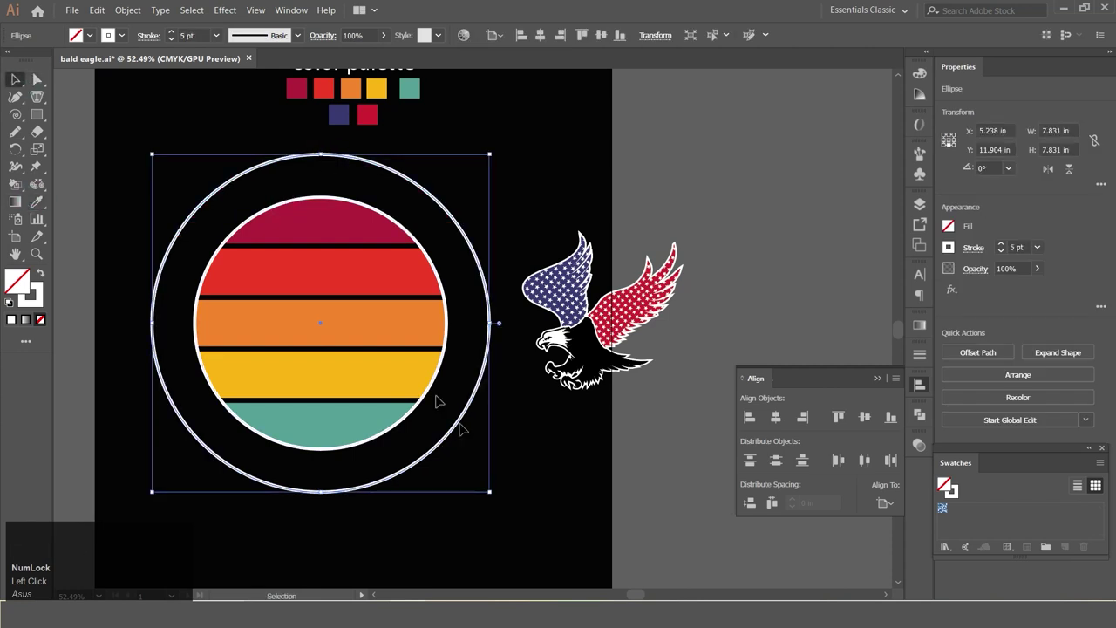
Step: Move the eagle group onto the sunset disc, bring it to front and nudge it into place
drag(577, 335, 323, 315)
click(366, 452)
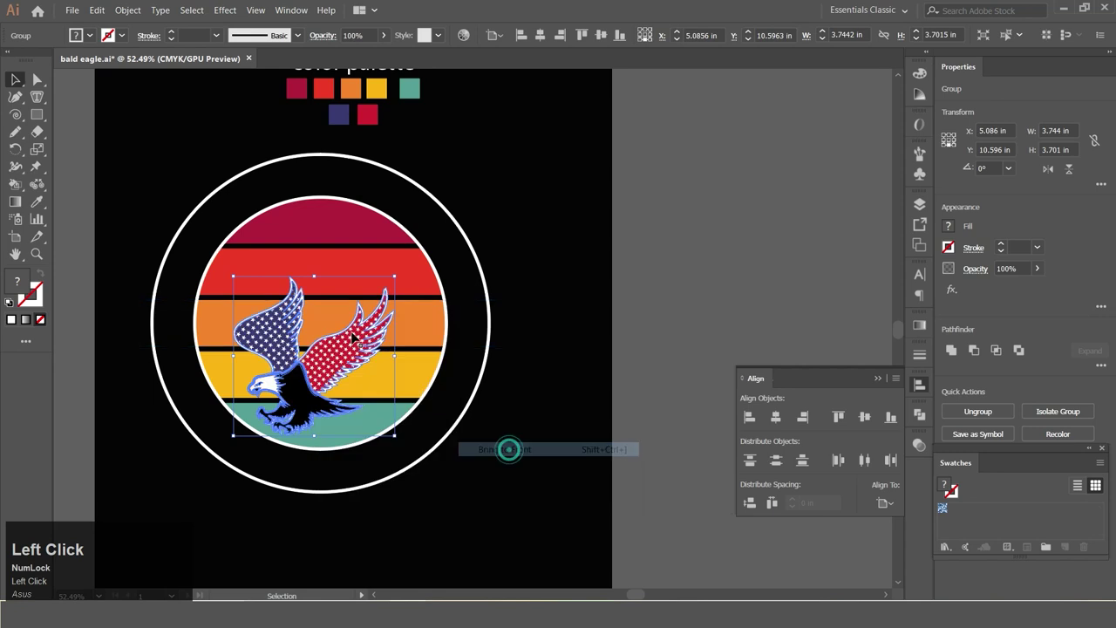
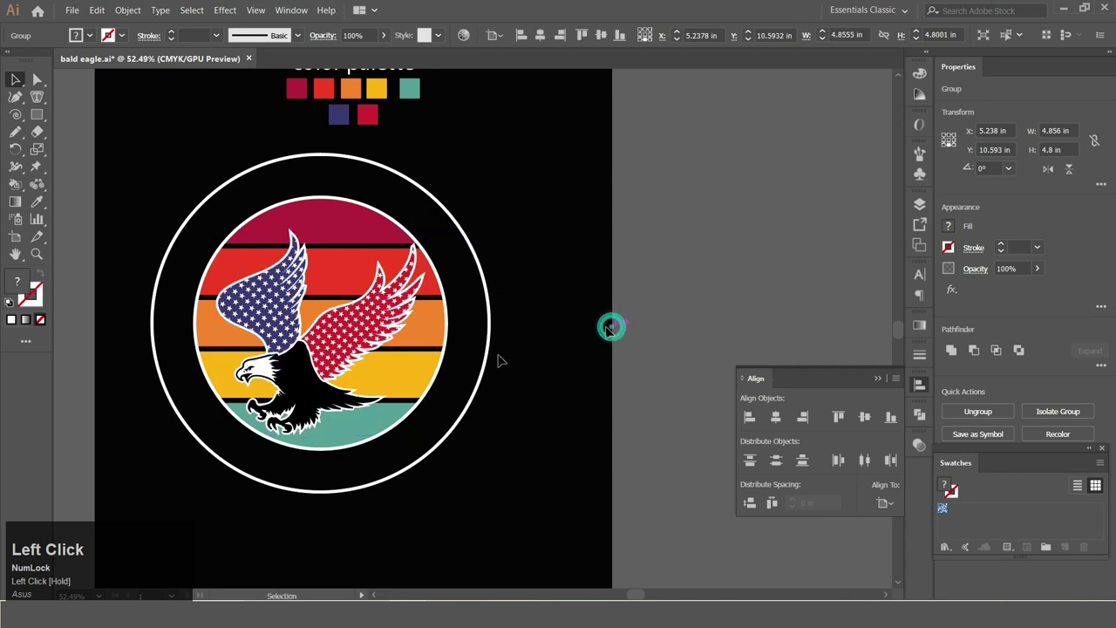
key(Left)
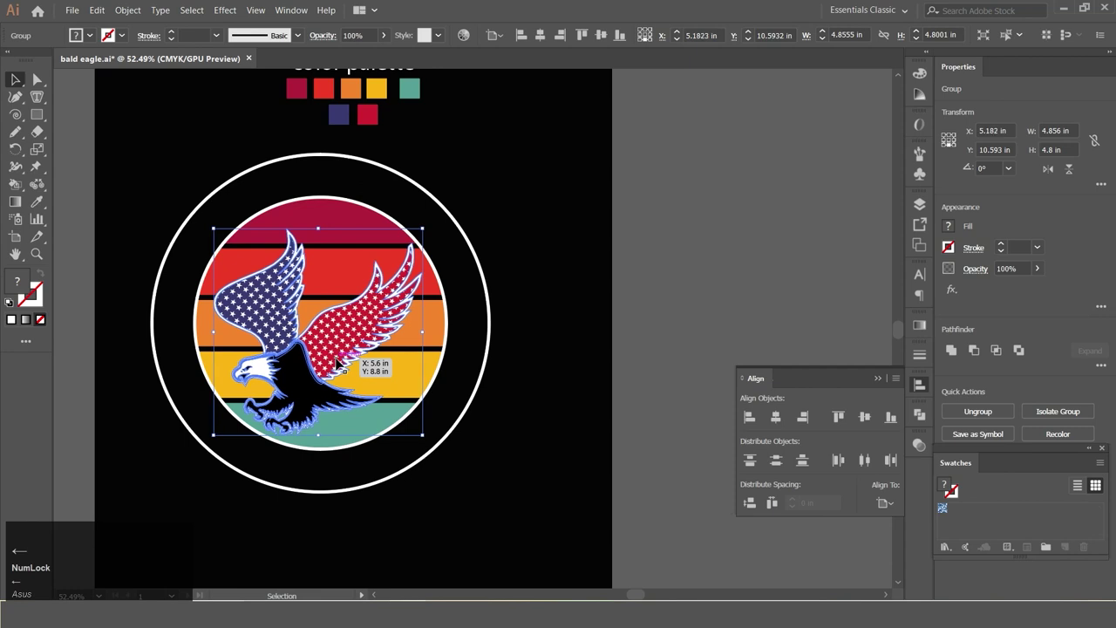
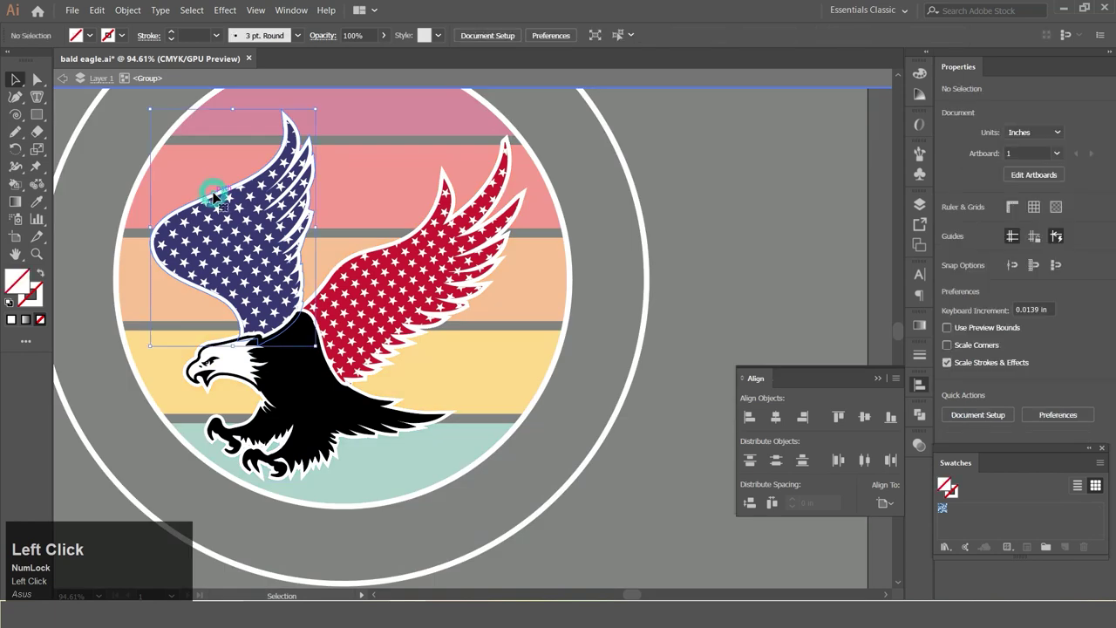
Step: Select the eagle's parts including its outline shape, undoing a stray deselection
click(446, 172)
click(438, 486)
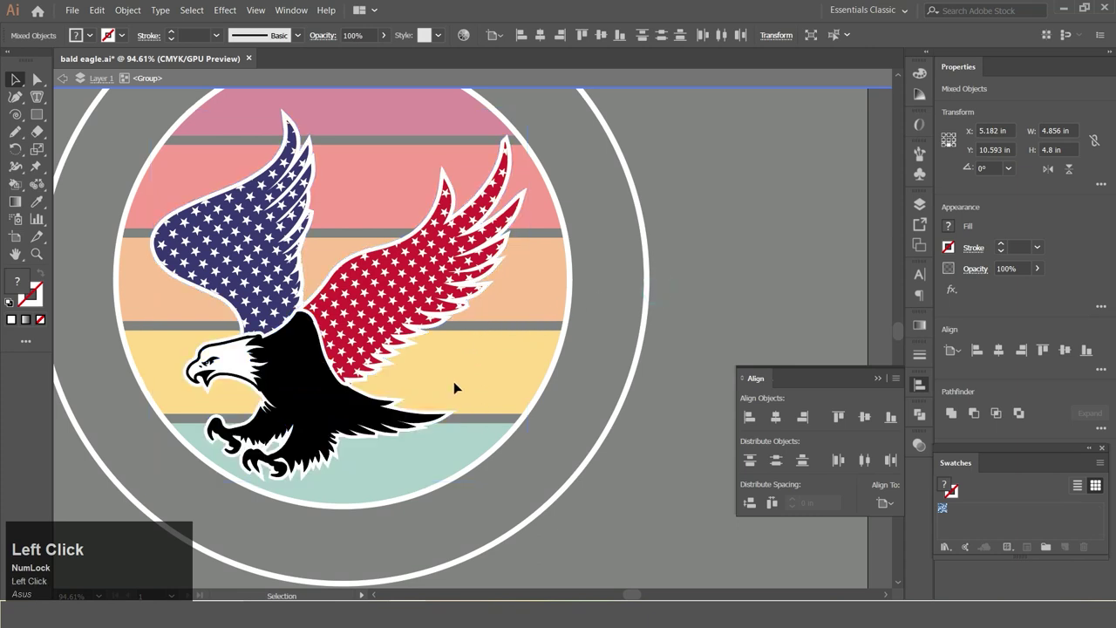
right_click(454, 562)
click(454, 562)
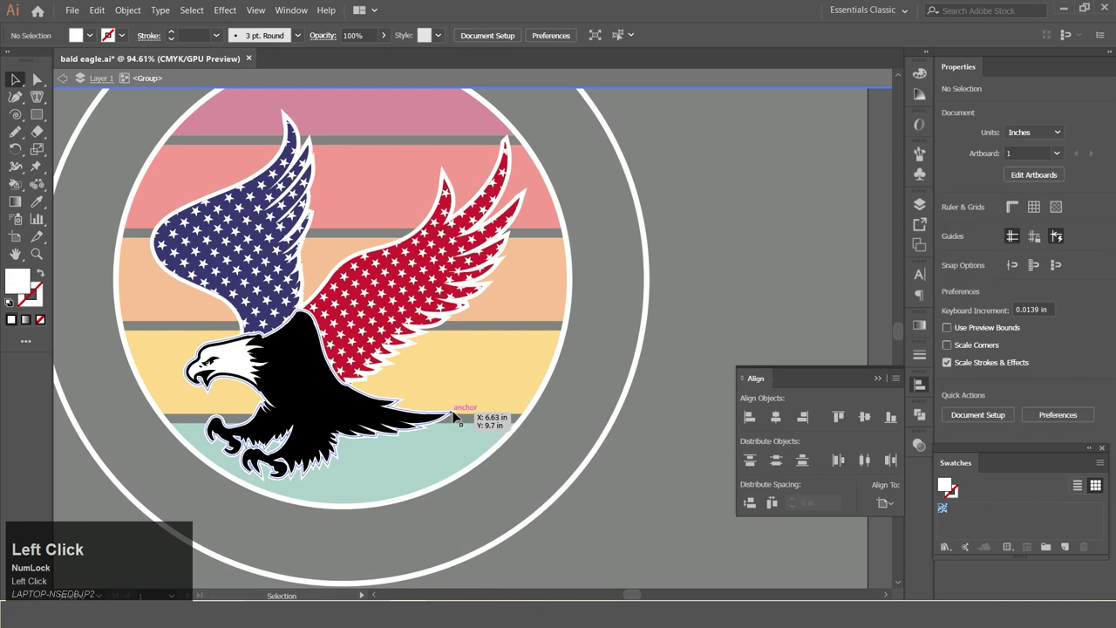
key(ctrl+z)
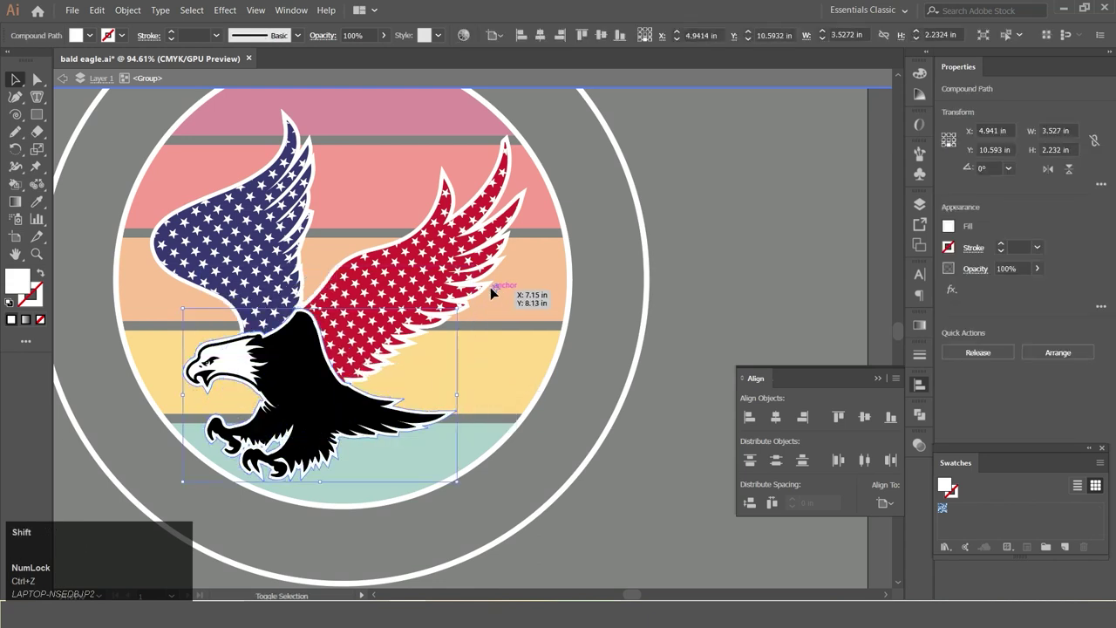
click(454, 563)
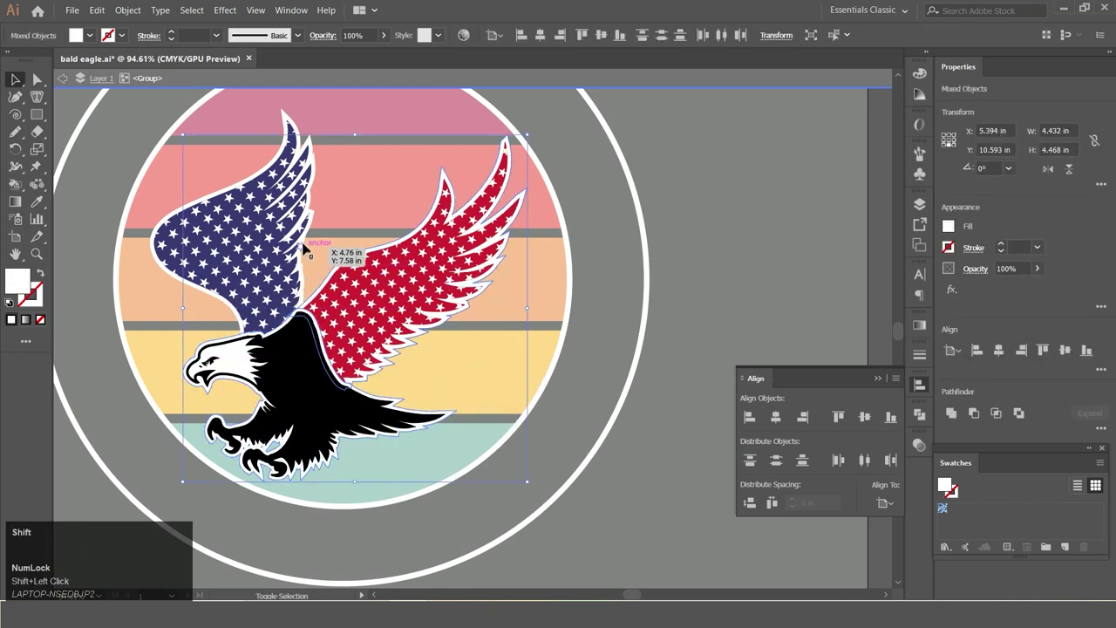
Step: Apply Object > Path > Offset Path with a 3 px offset to give the eagle a black outline
click(455, 562)
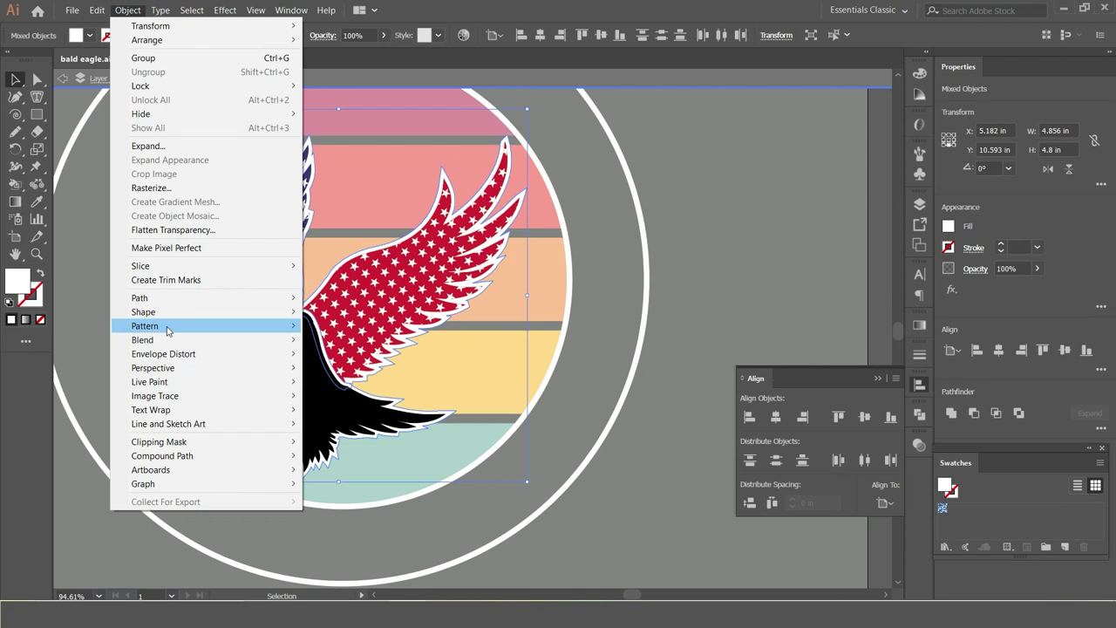
click(454, 562)
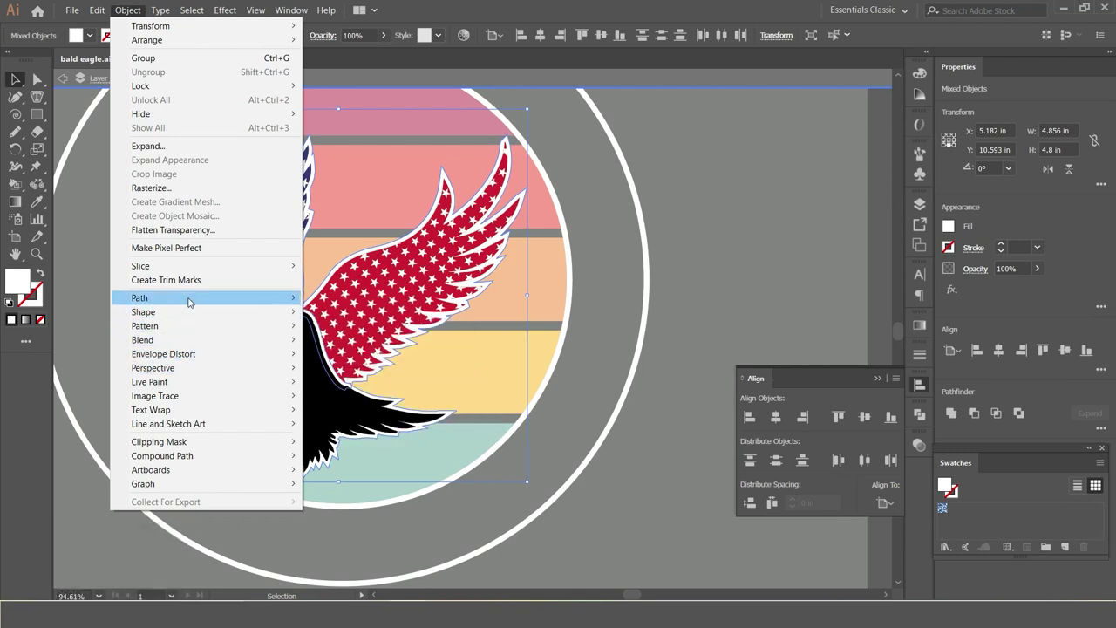
click(454, 563)
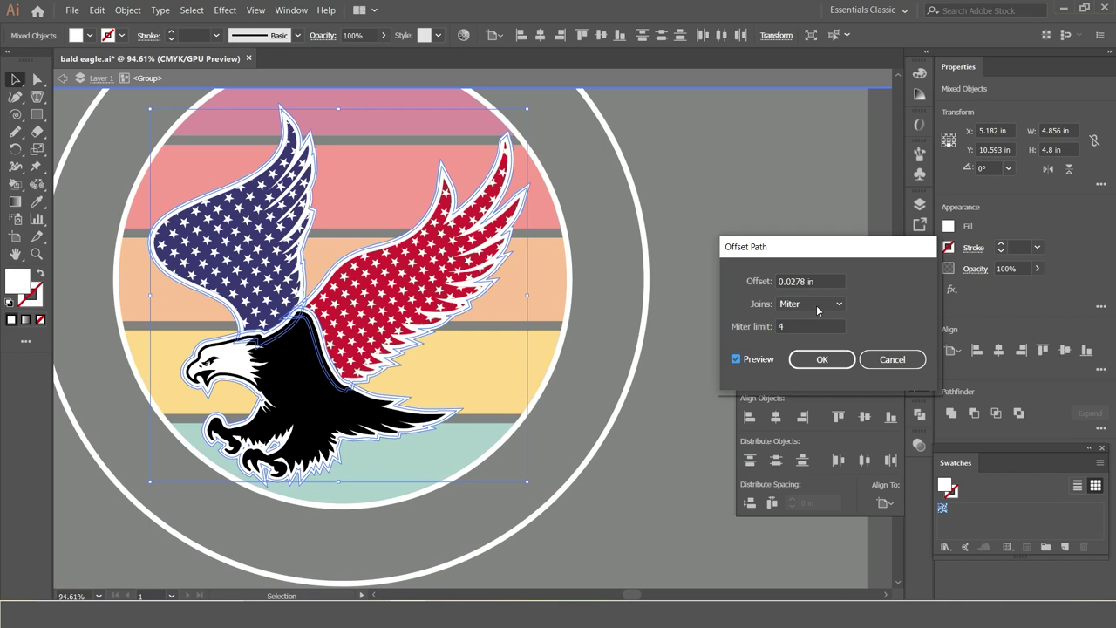
click(454, 562)
key(space)
text(px)
key(Return)
click(450, 564)
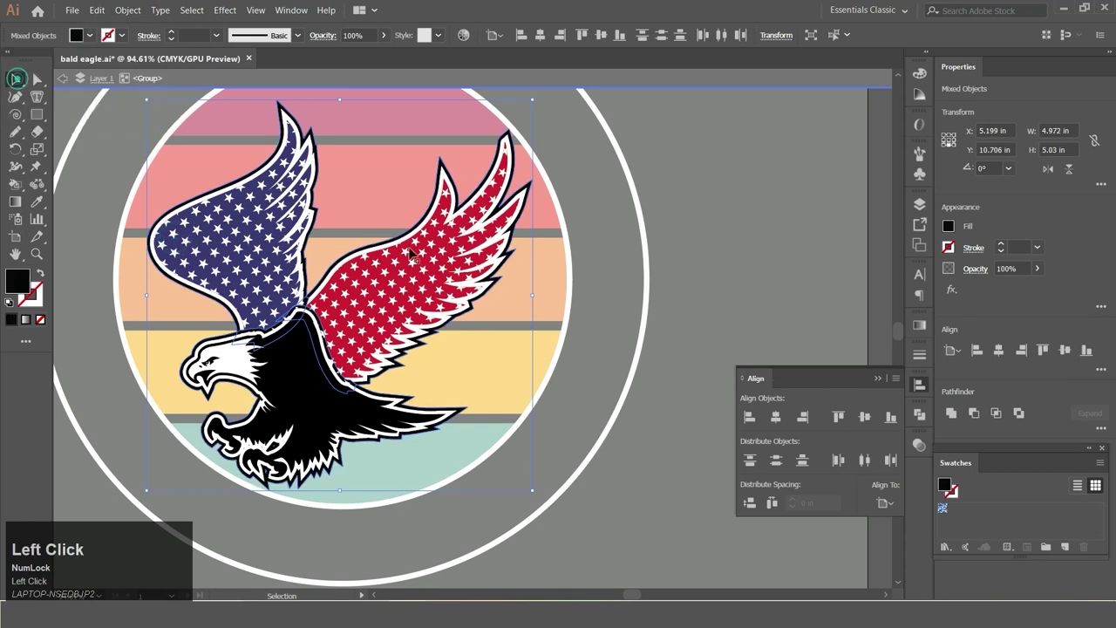
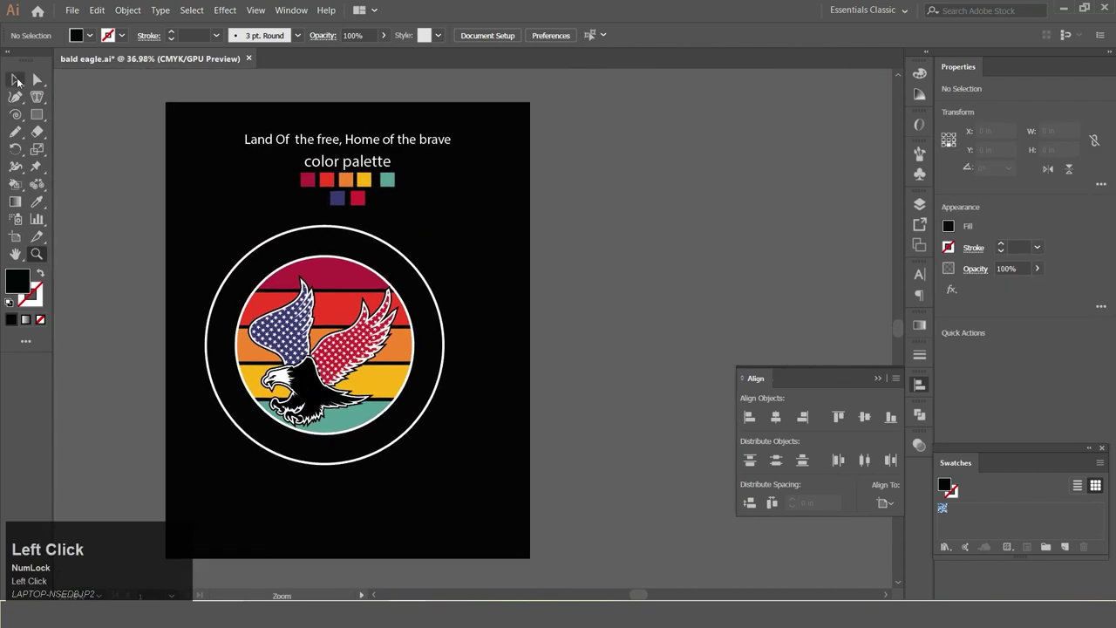
click(327, 296)
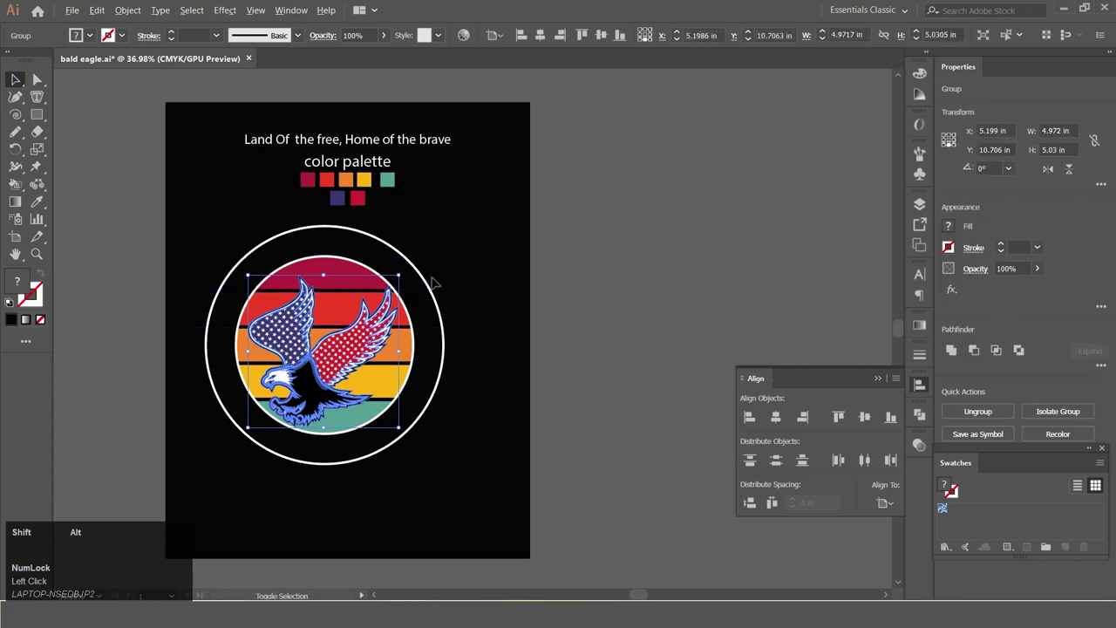
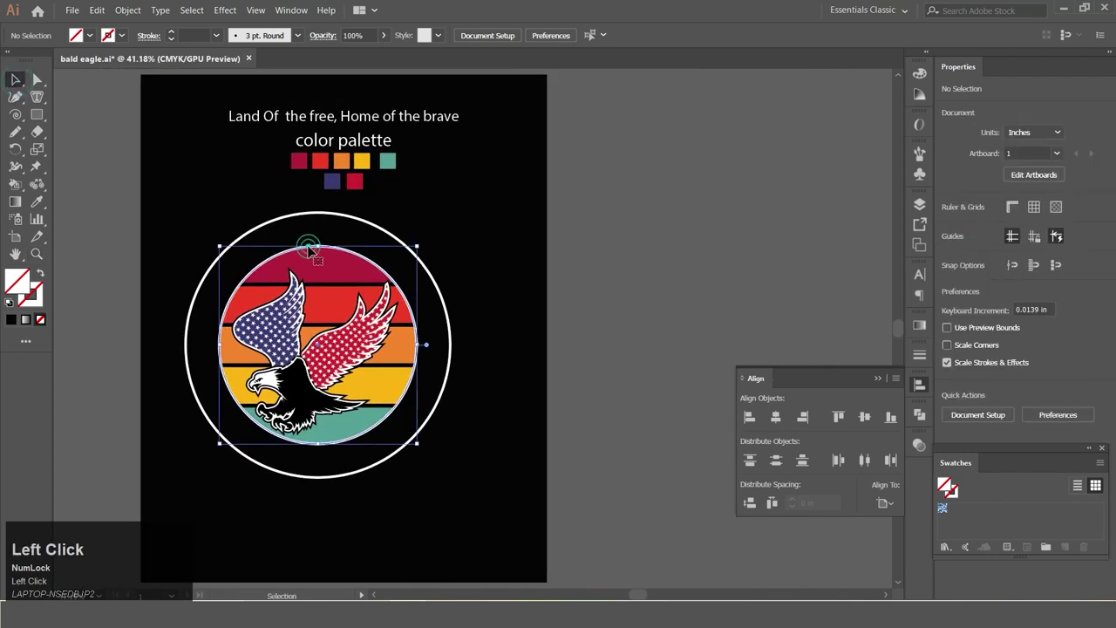
Step: Paste a copy of the inner circle in front and zoom in on the curved 'Land Of the free' text
key(ctrl+c)
key(ctrl+f)
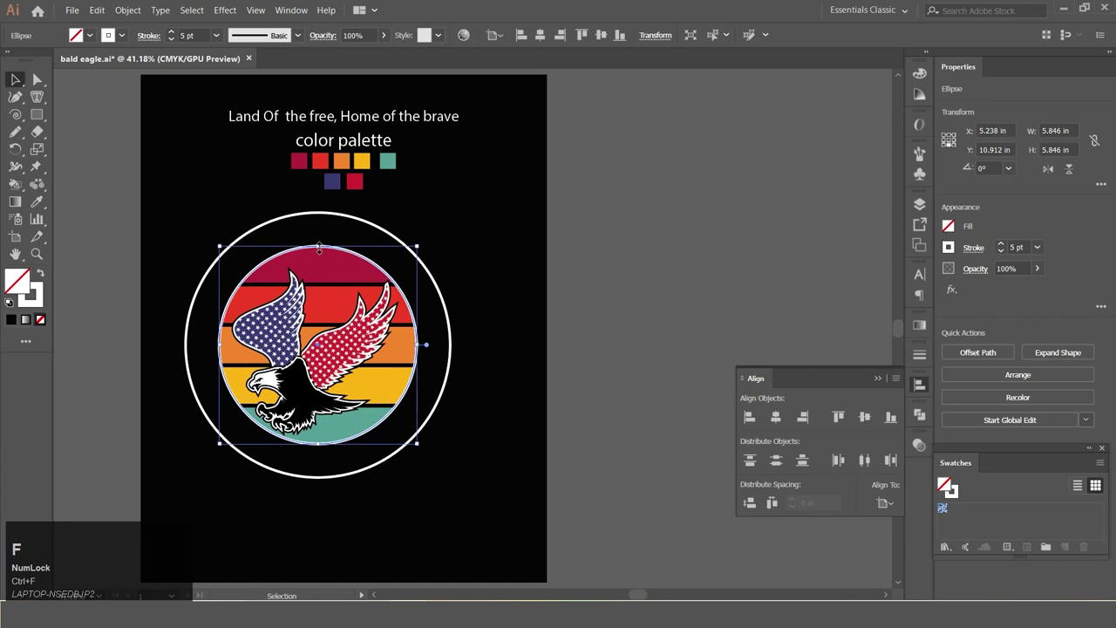
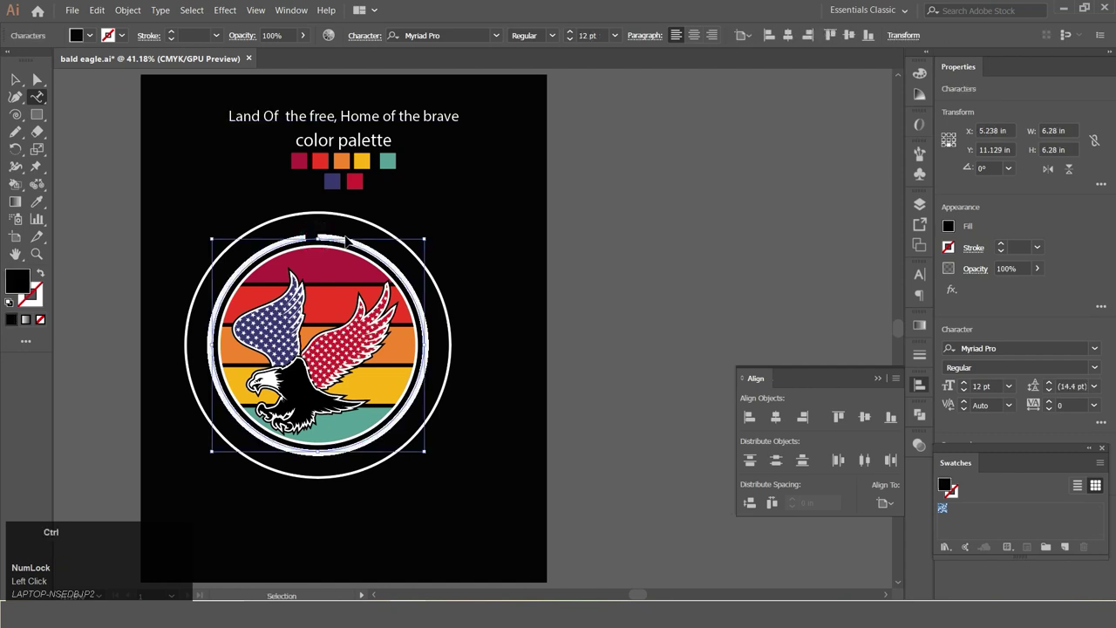
key(ctrl+v)
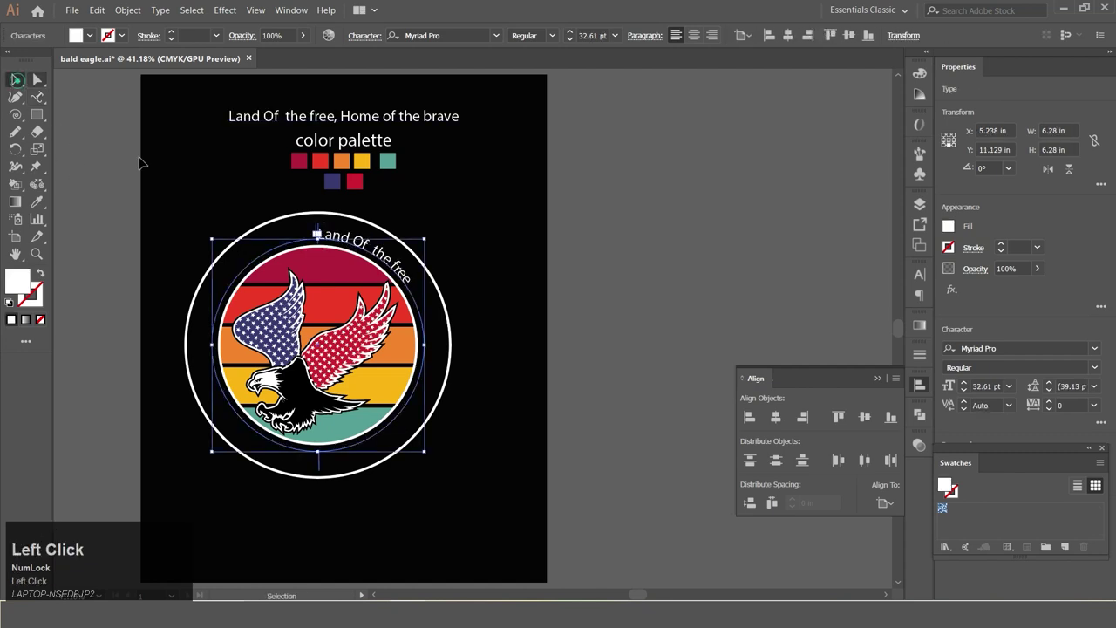
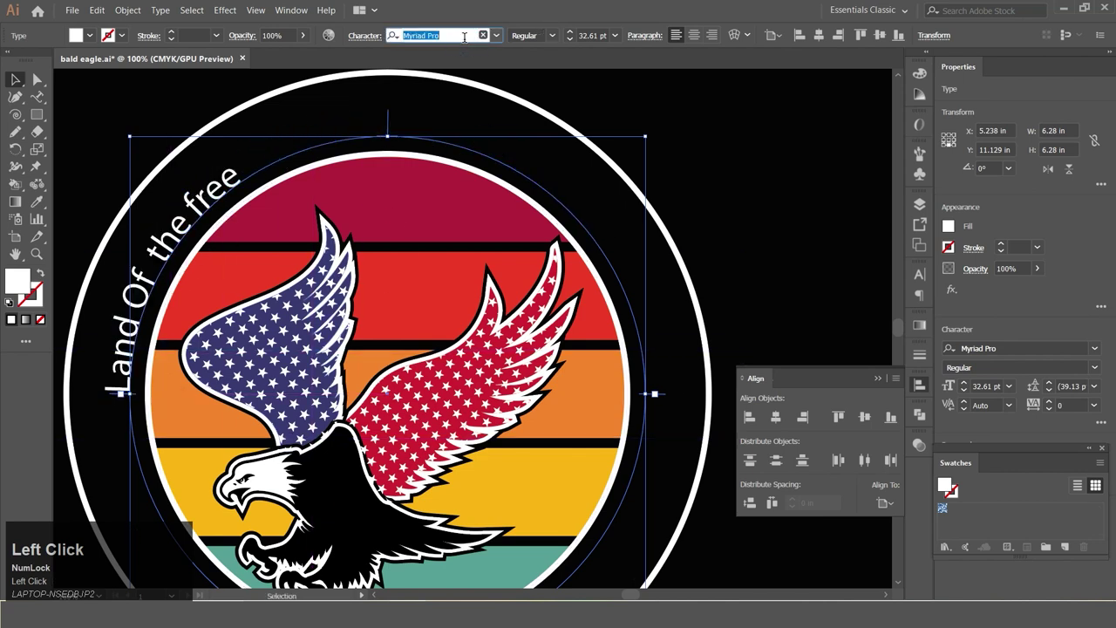
Step: Set the ring text to Bebas Neue Bold at 65 pt with 400 tracking and centre it along the ring
key(shift+b)
key(e)
text(eba)
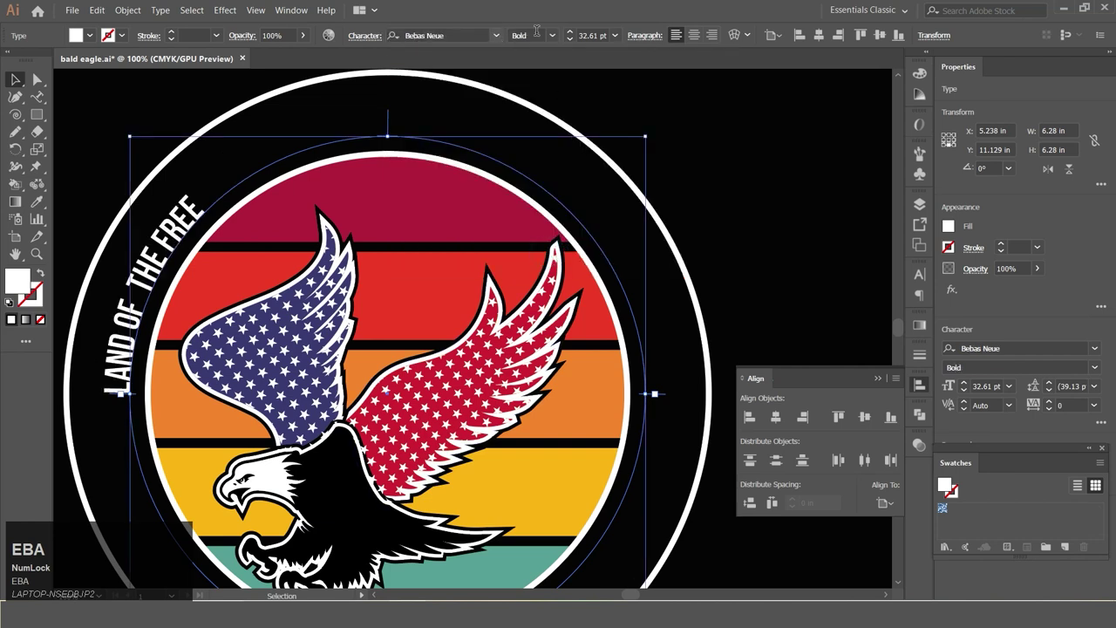
click(572, 33)
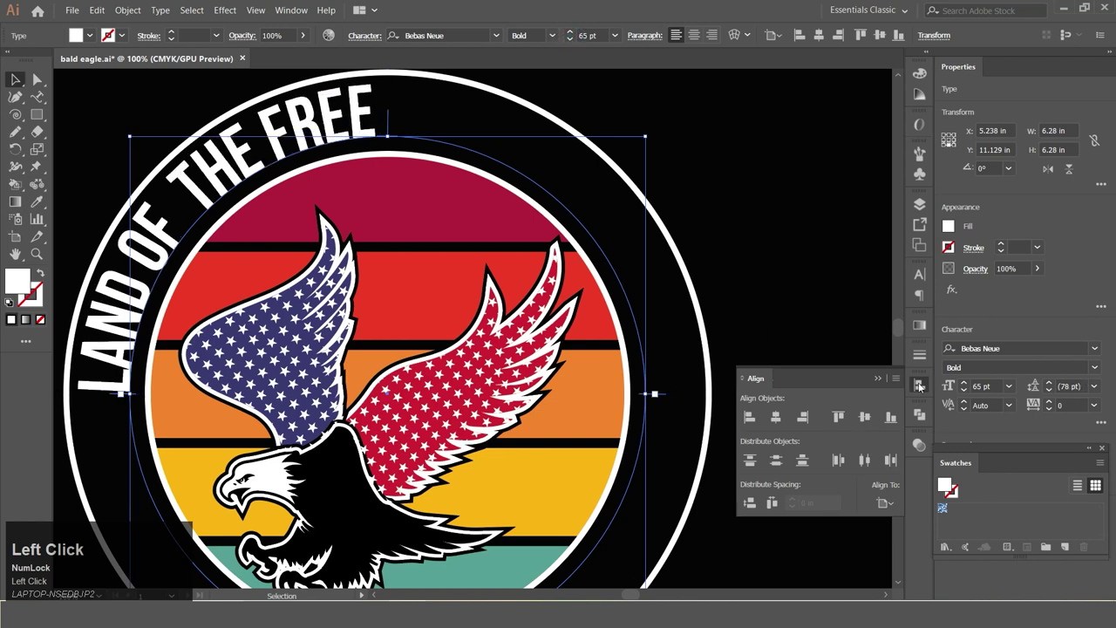
click(924, 286)
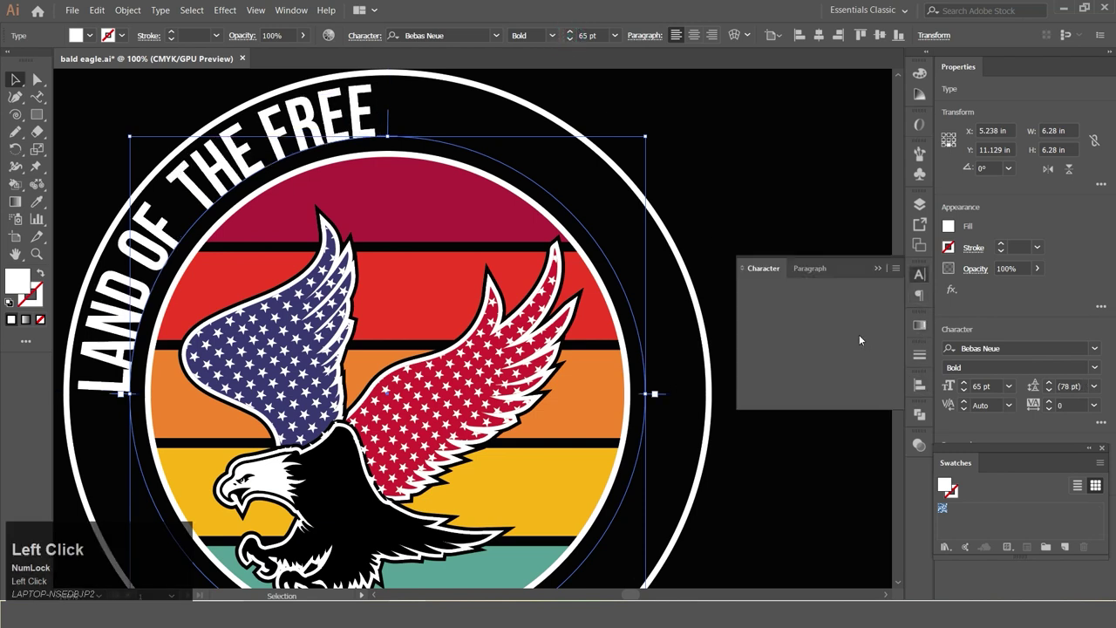
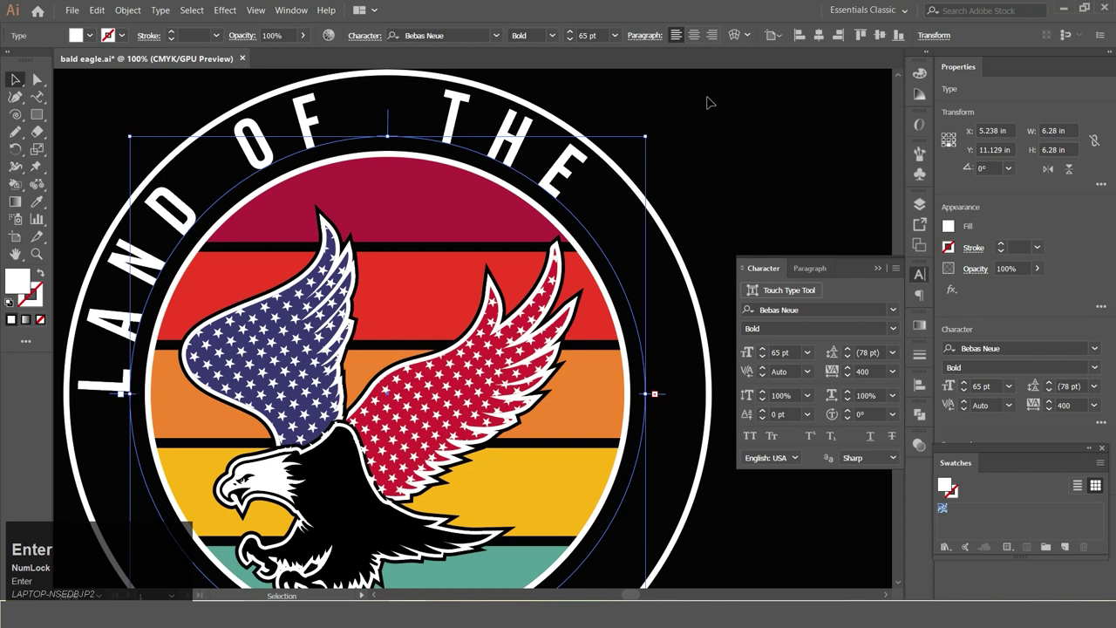
click(702, 46)
scroll(up, 3)
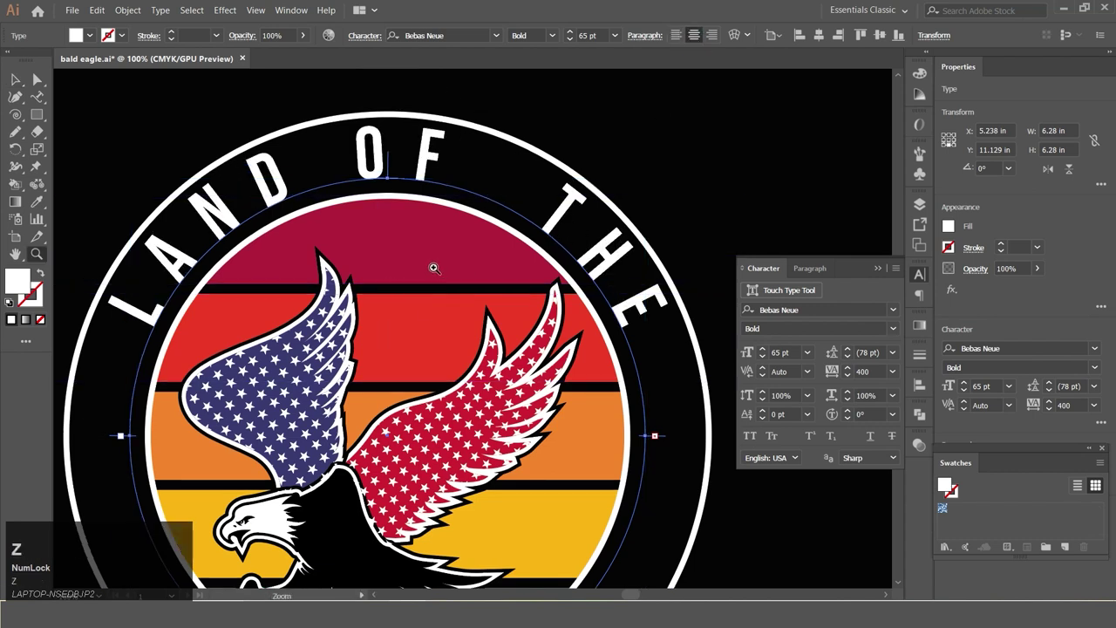
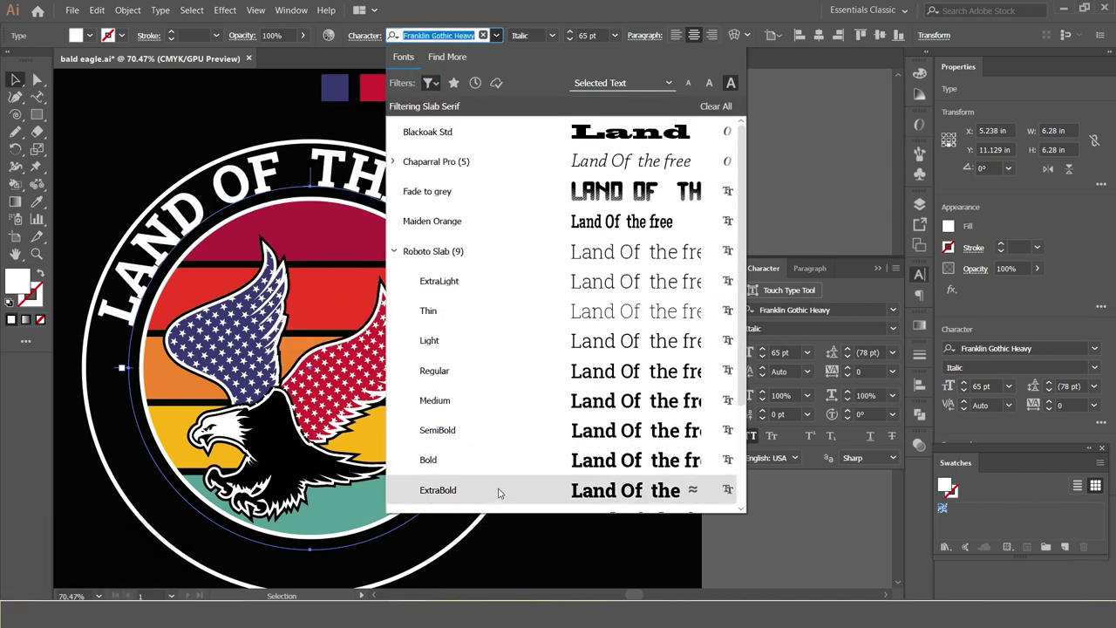
Step: Switch the ring text to Roboto Slab ExtraBold and tighten its tracking to about 60
click(502, 491)
scroll(down, 3)
click(853, 374)
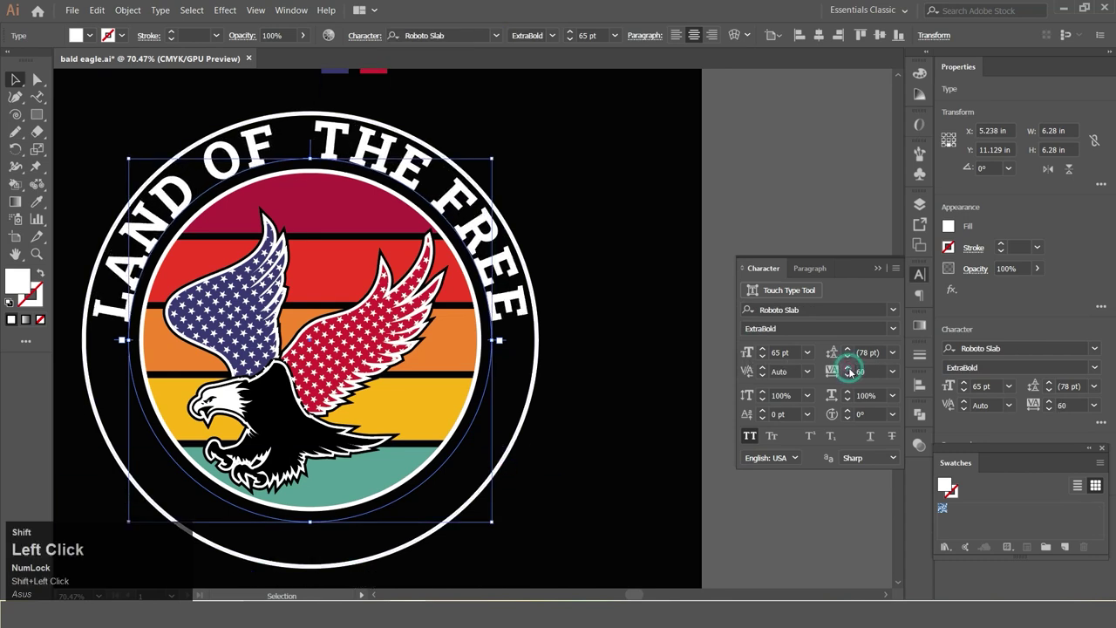
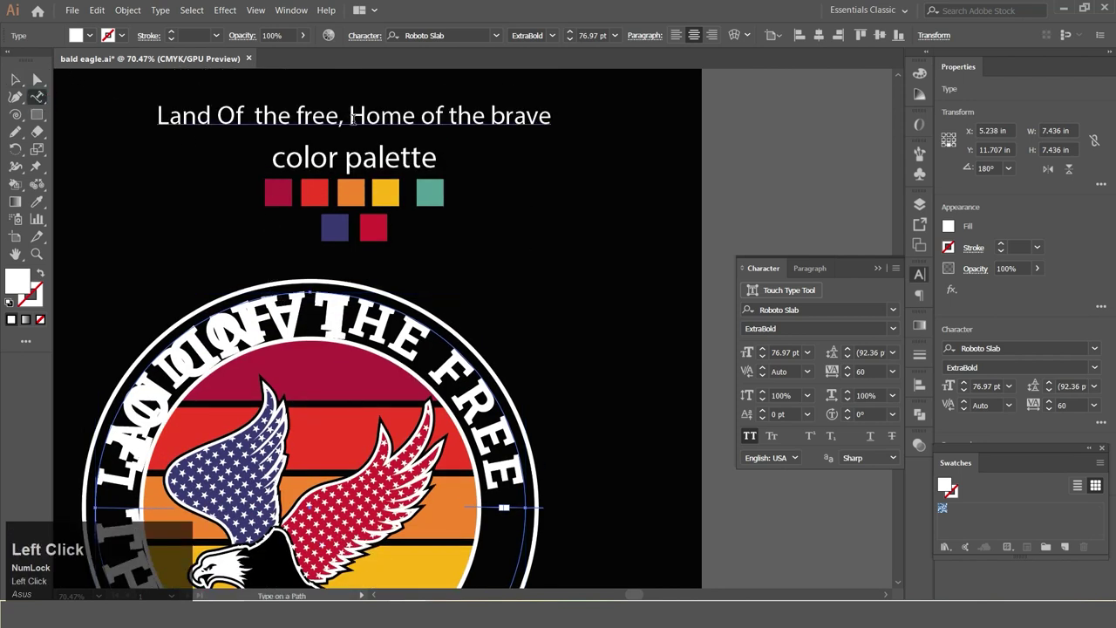
Step: Copy the ring text for 'HOME OF THE BRAVE' and set the lower text to 60 pt, keeping tracking 60
key(ctrl+c)
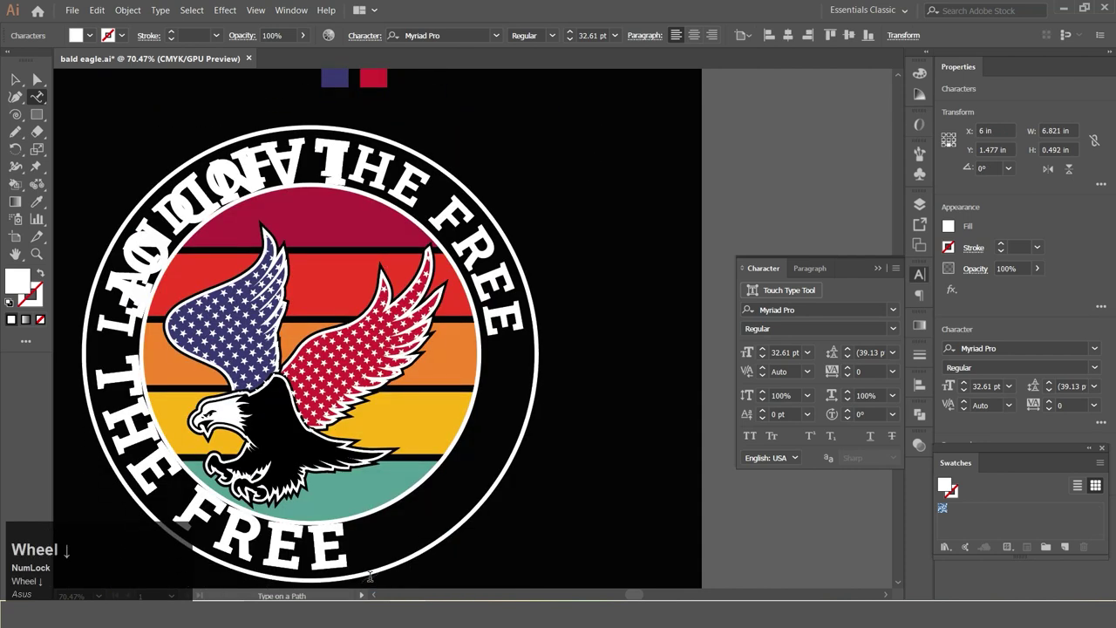
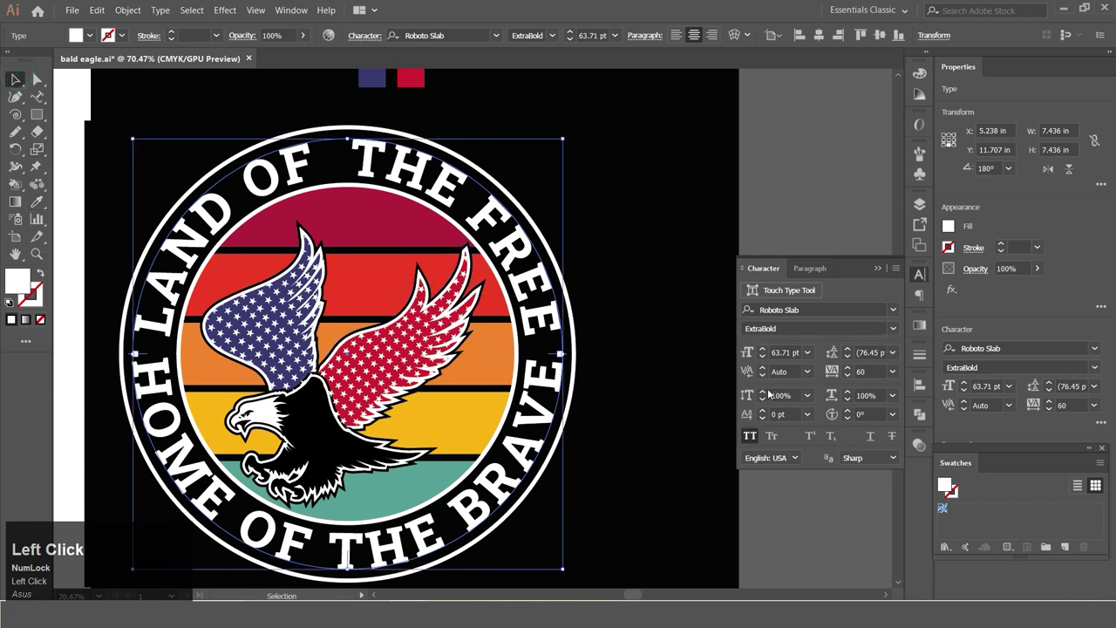
click(853, 381)
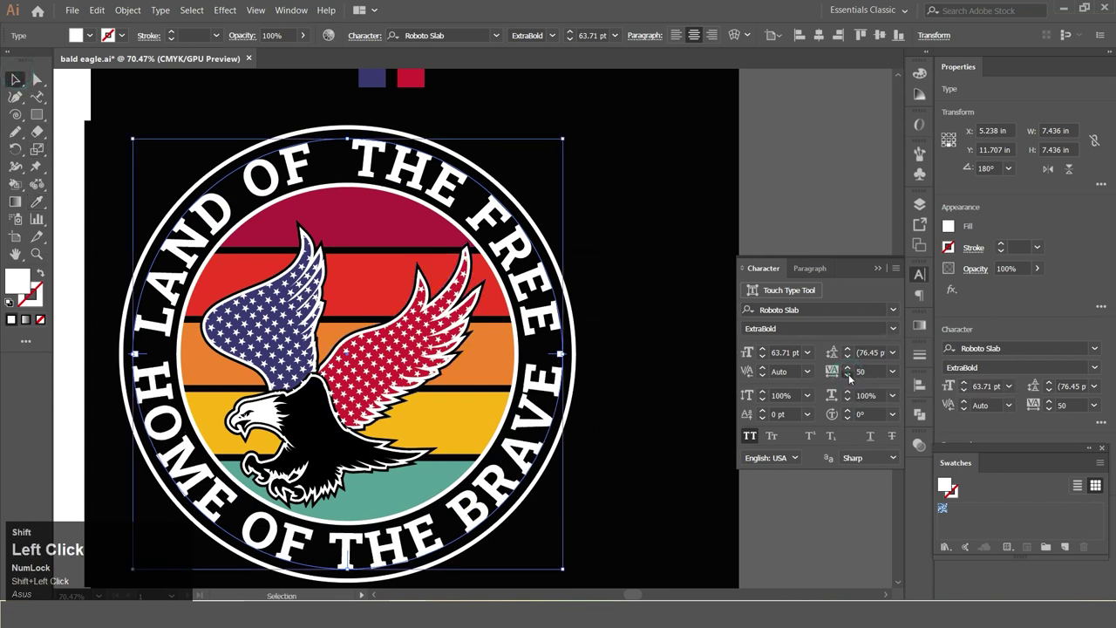
key(ctrl+z)
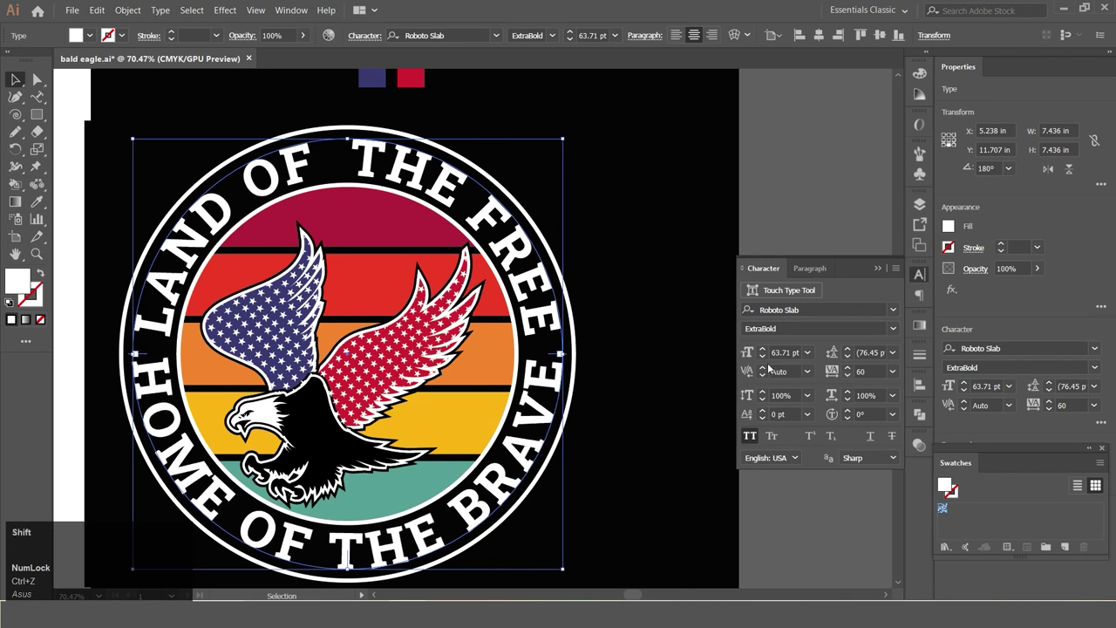
click(763, 362)
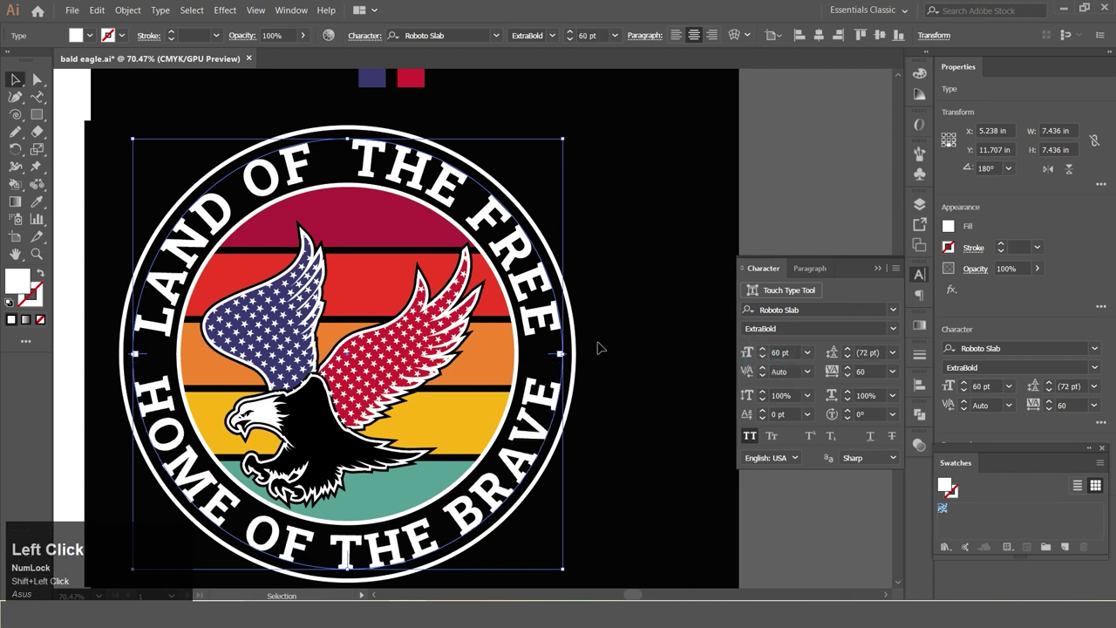
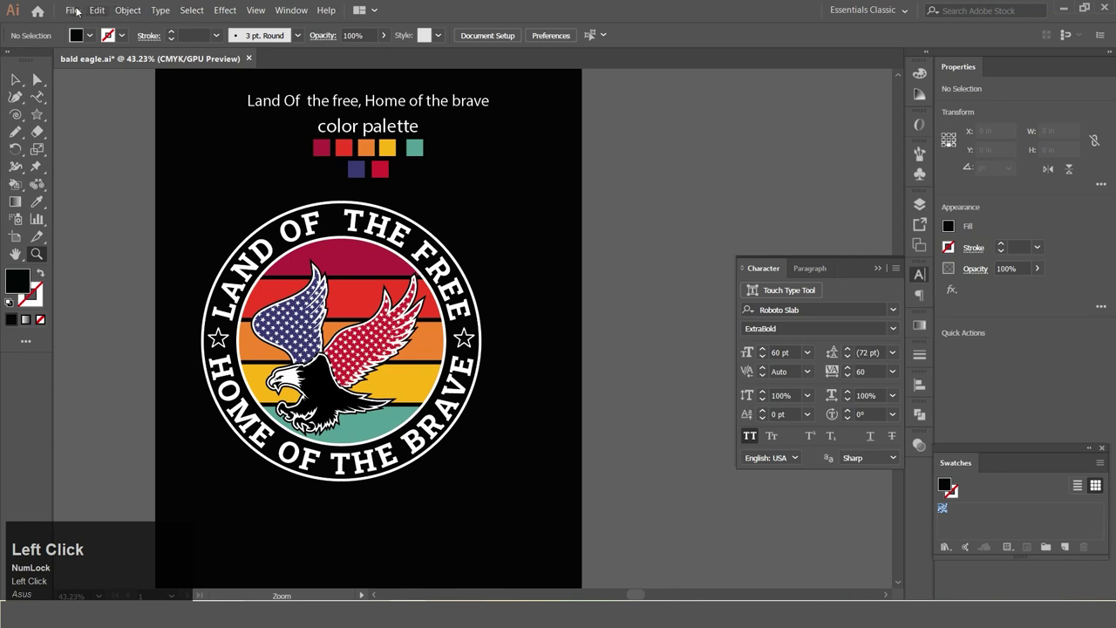
Step: Import the grunge texture via File > Place and bring up its Image Trace options
click(79, 10)
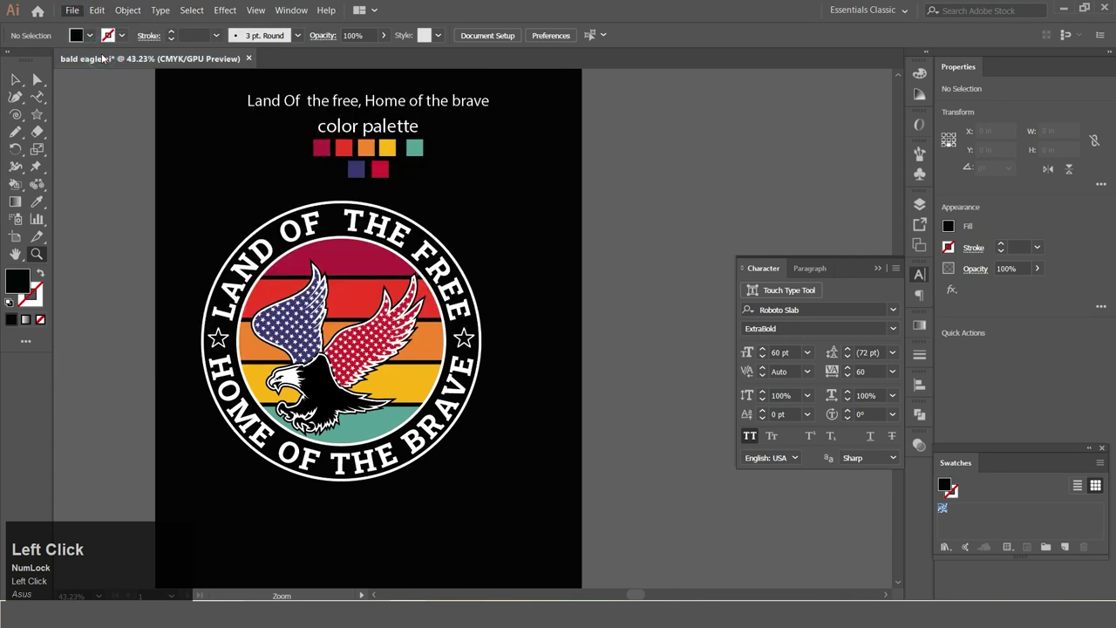
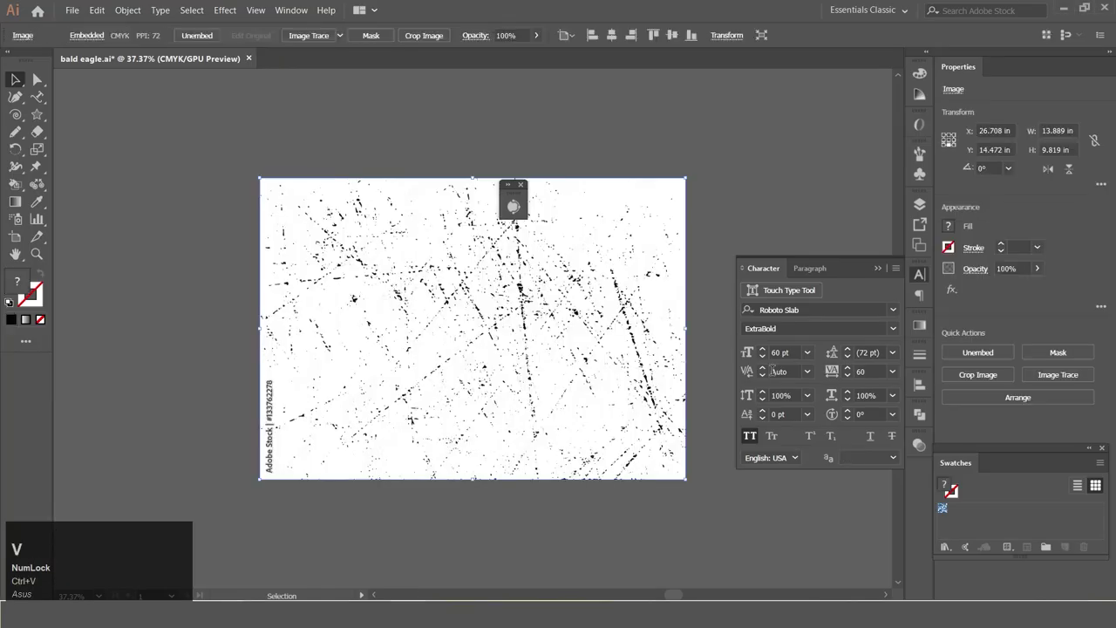
click(526, 221)
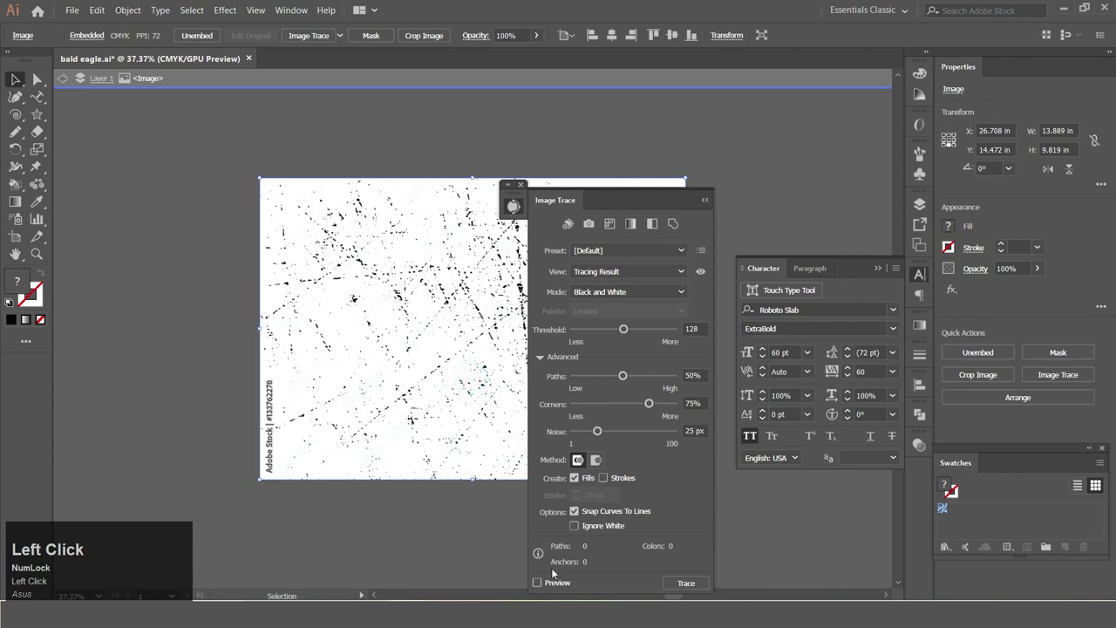
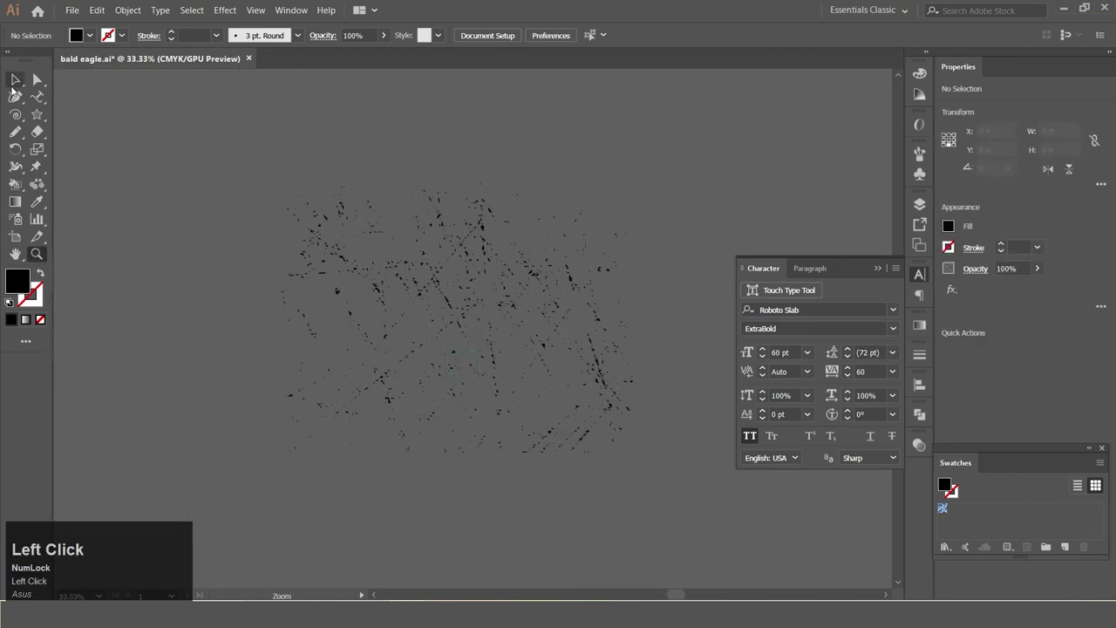
Step: Expand the traced grunge texture into a group of editable black vector specks
click(685, 518)
right_click(481, 313)
scroll(up, 3)
click(488, 340)
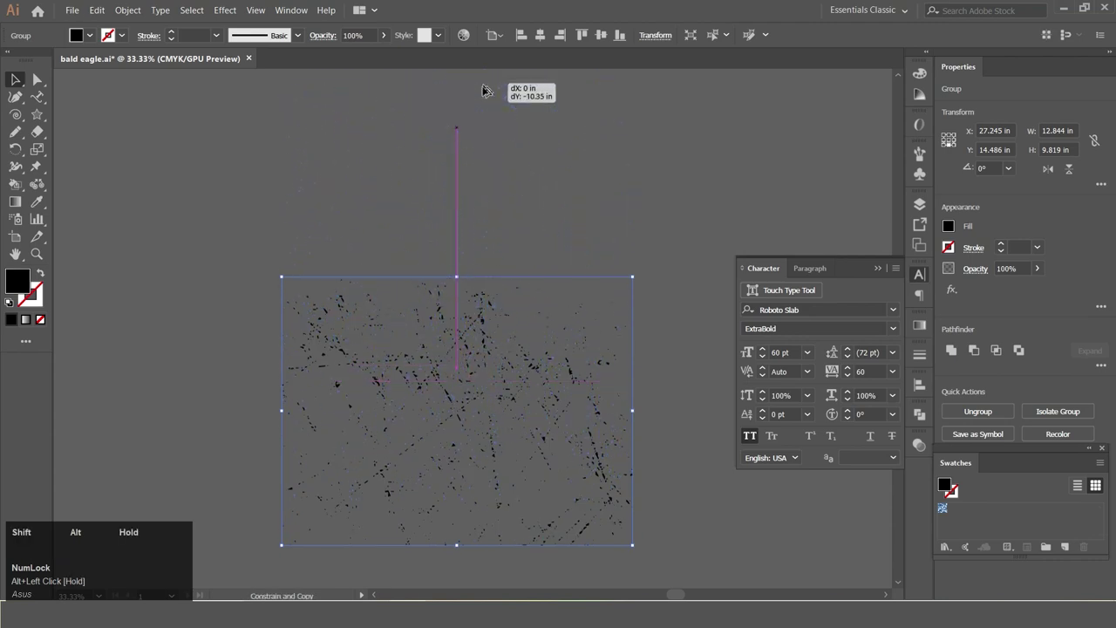
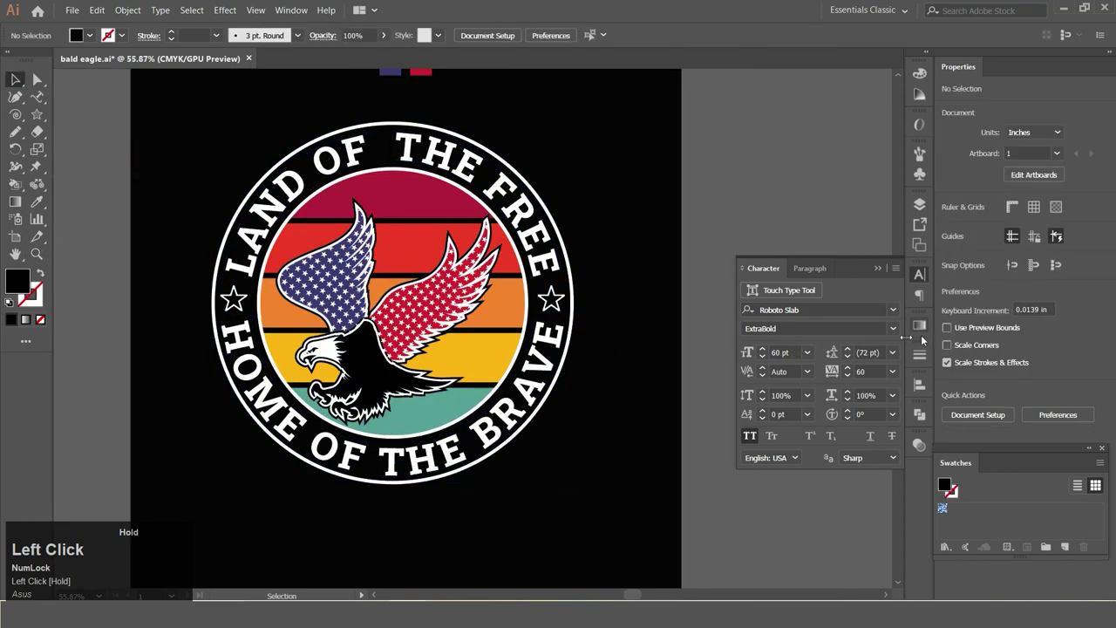
Step: Mask the badge with the scratch texture via Transparency, then move the palette notes off the artboard
key(space)
click(335, 283)
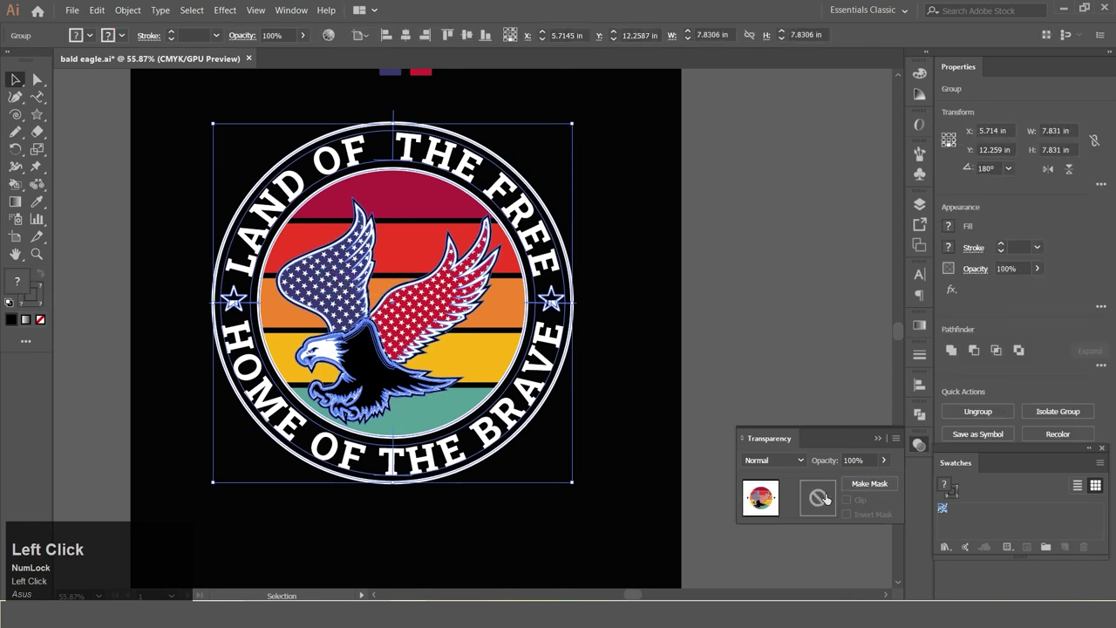
key(ctrl+v)
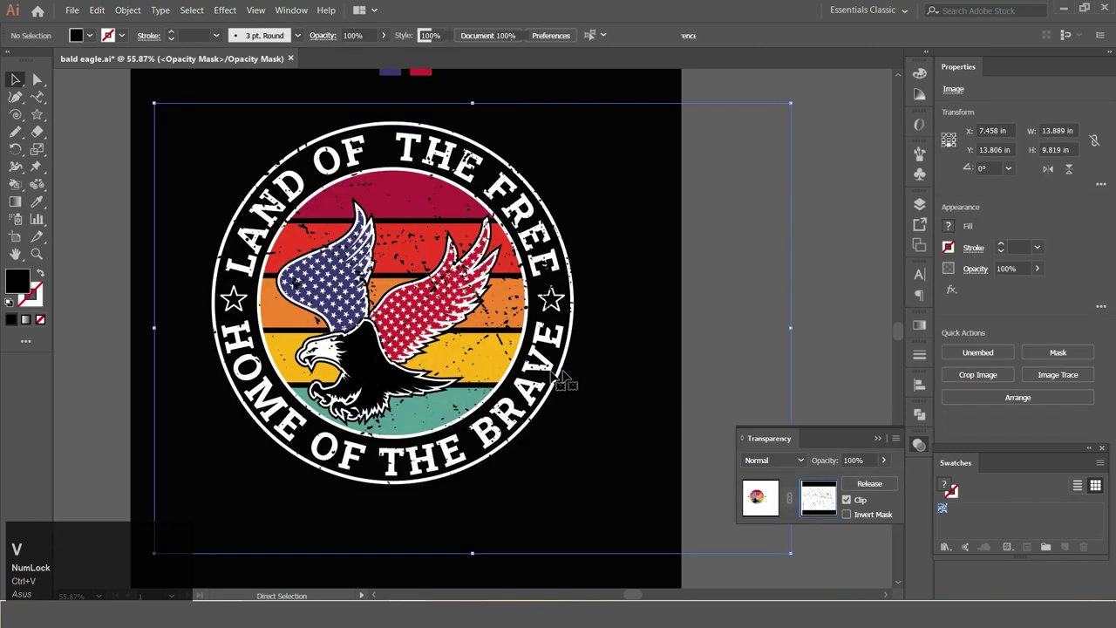
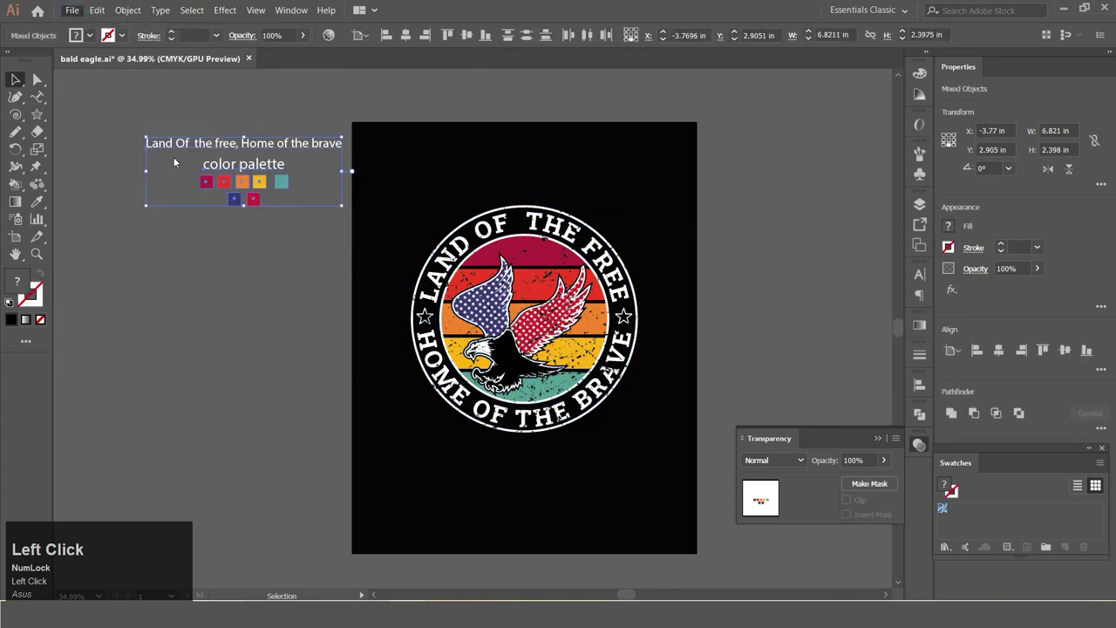
text(Asus)
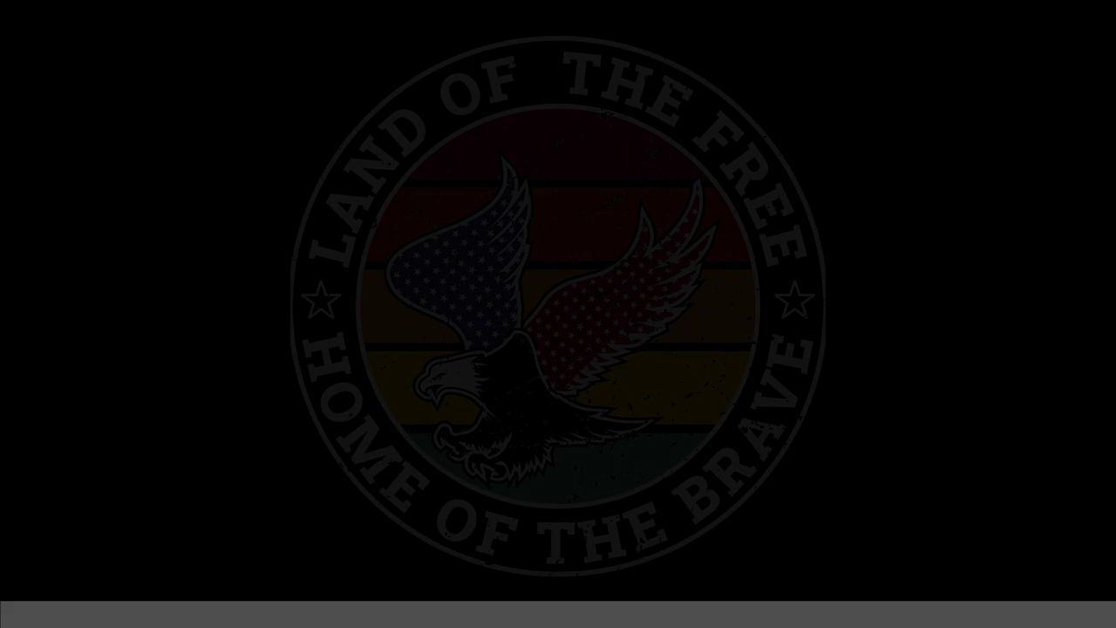